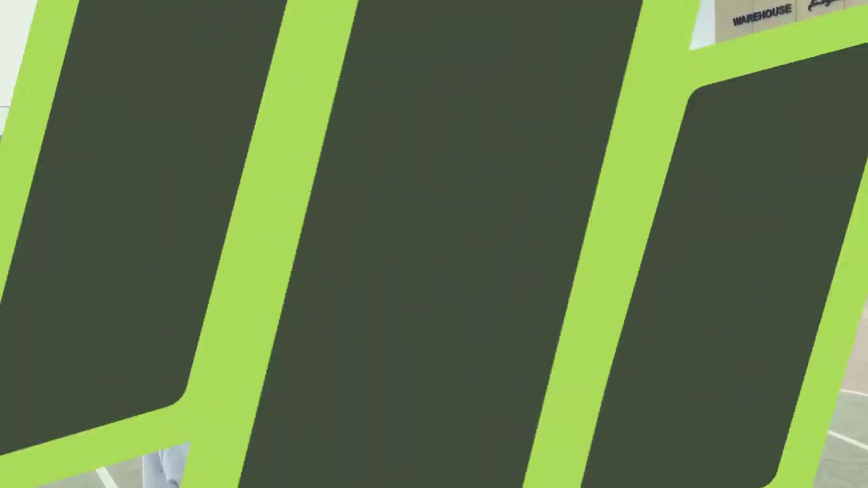
- Orbit and pan around the grey boombox to inspect its top sliders, keys and cassette door
left_click(555, 202)
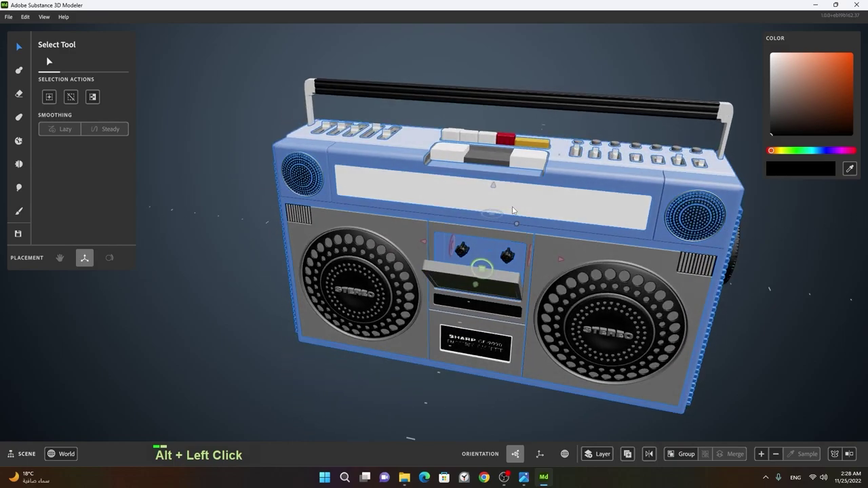
right_click(395, 201)
left_click(448, 187)
middle_click(433, 162)
left_click(280, 278)
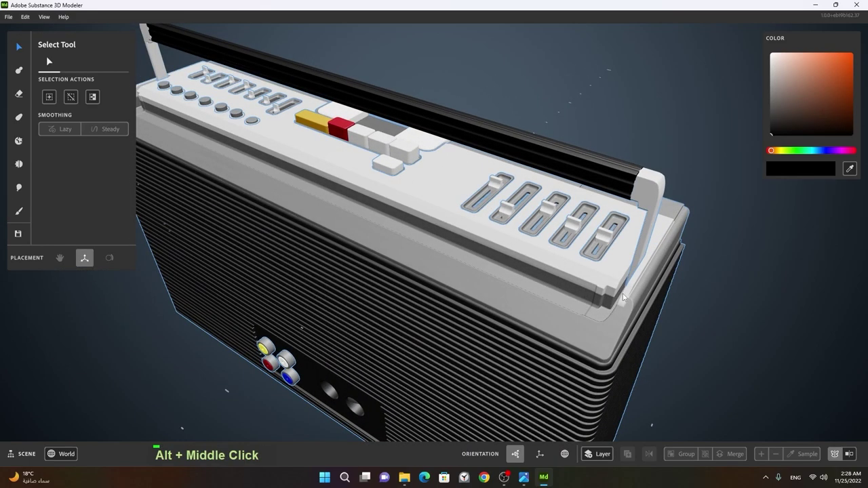
left_click(351, 236)
middle_click(331, 245)
left_click(422, 279)
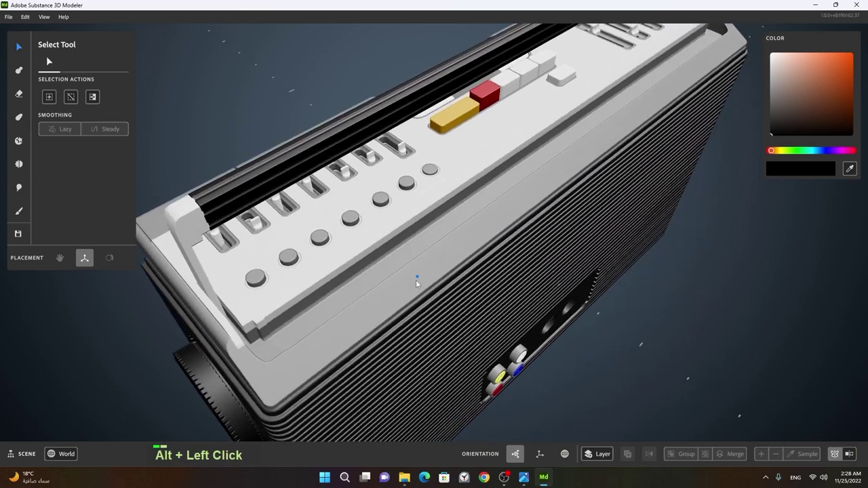
right_click(399, 220)
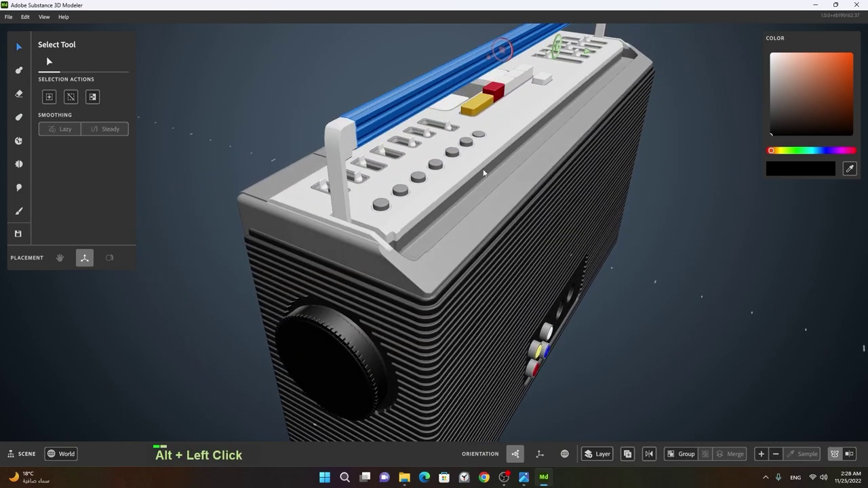
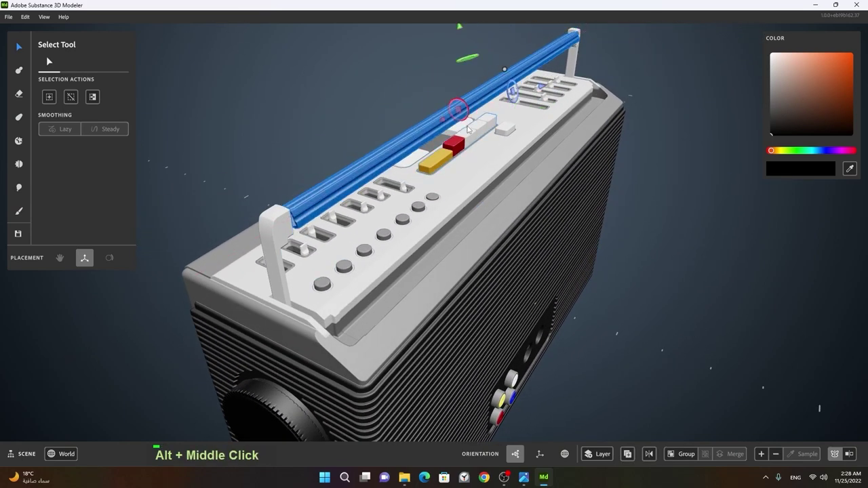
middle_click(468, 128)
left_click(262, 235)
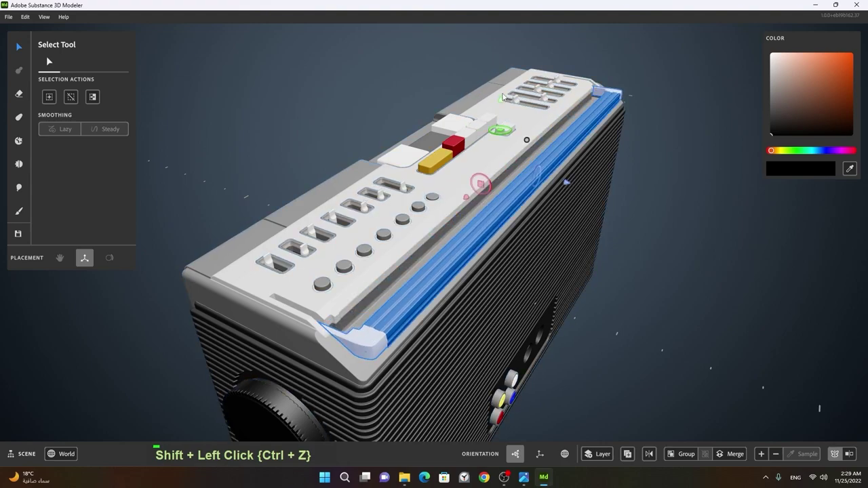
right_click(577, 204)
left_click(518, 327)
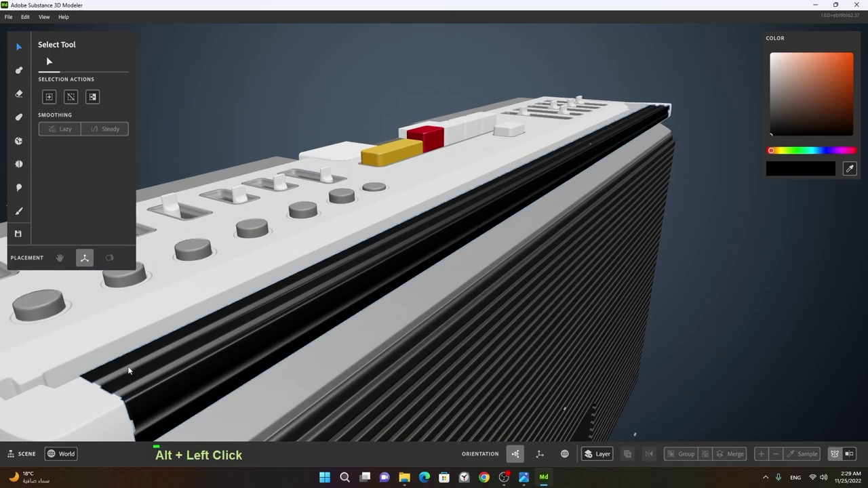
- Frame the top panel and select the Clay tool from the left toolbar
right_click(396, 316)
left_click(327, 339)
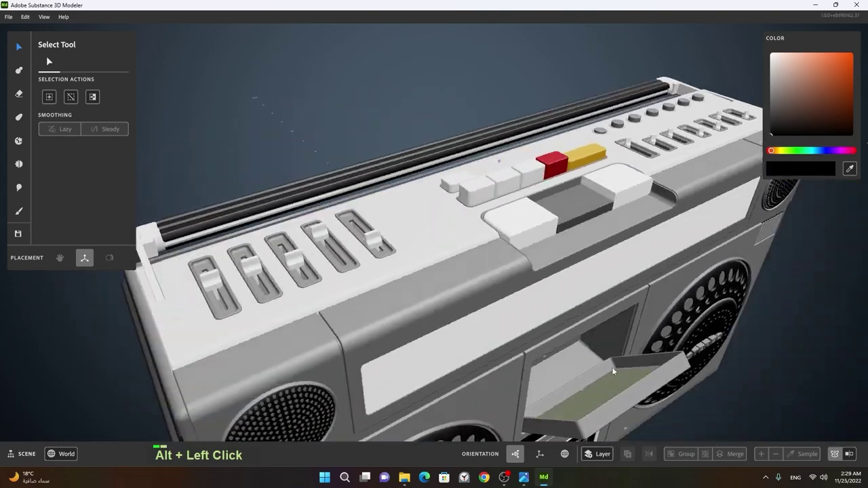
right_click(584, 357)
left_click(467, 384)
right_click(396, 331)
left_click(514, 346)
right_click(537, 329)
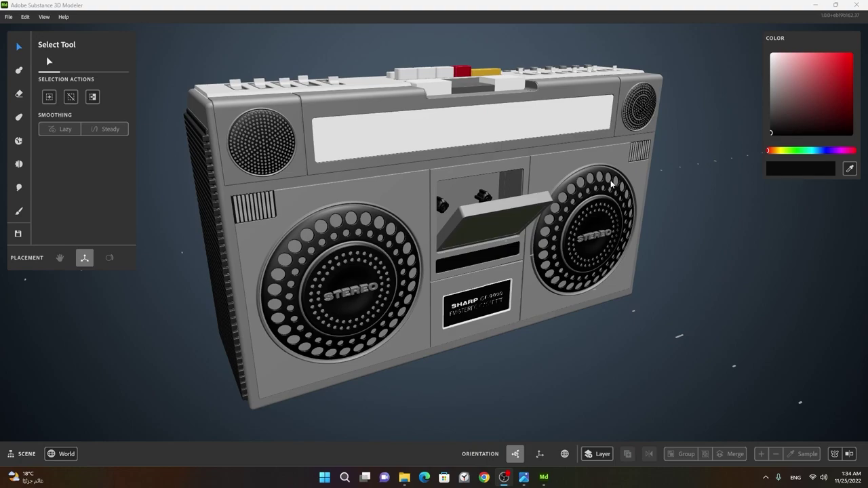
right_click(675, 204)
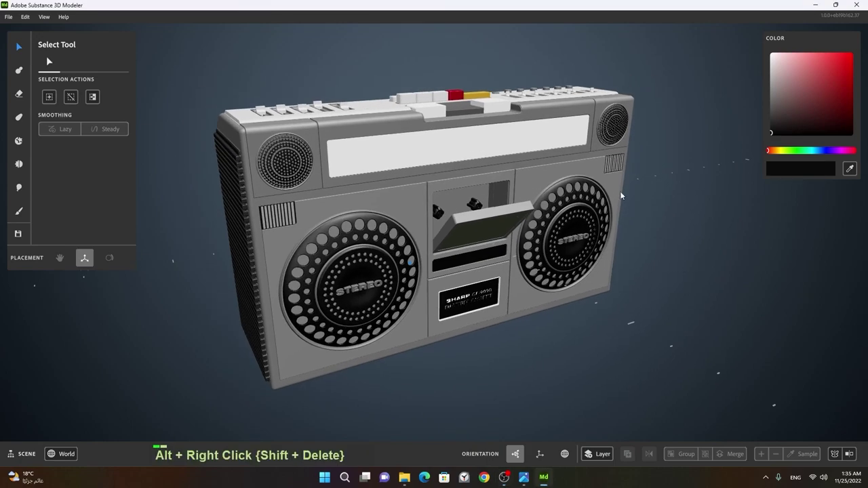
left_click(516, 187)
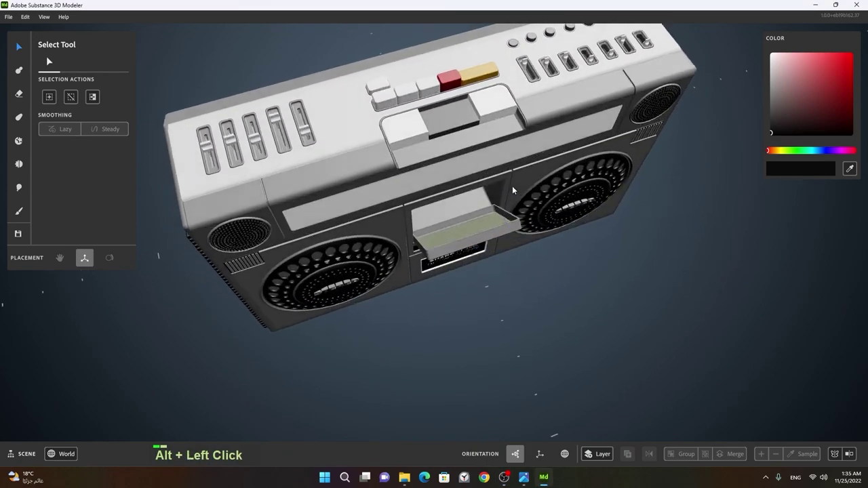
middle_click(505, 180)
right_click(446, 224)
left_click(464, 223)
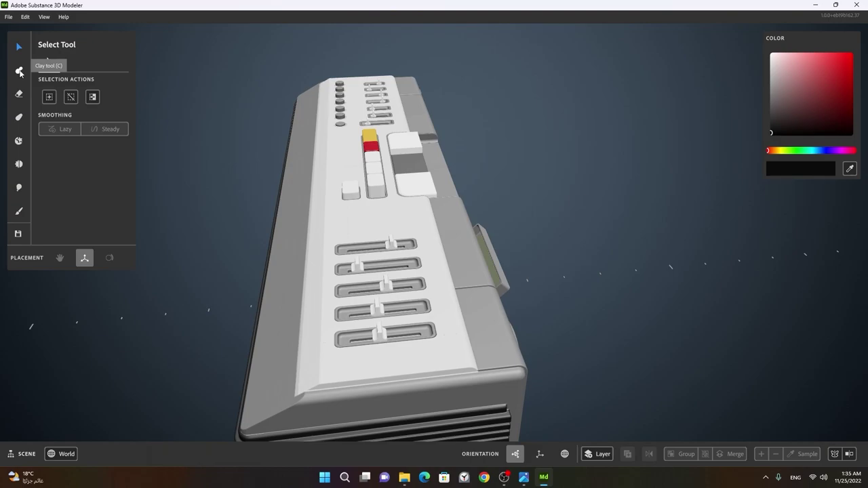
- Choose the Cube primitive in the Clay tool and place it on the boombox's top panel beside the sliders
left_click(516, 233)
middle_click(474, 210)
middle_click(465, 431)
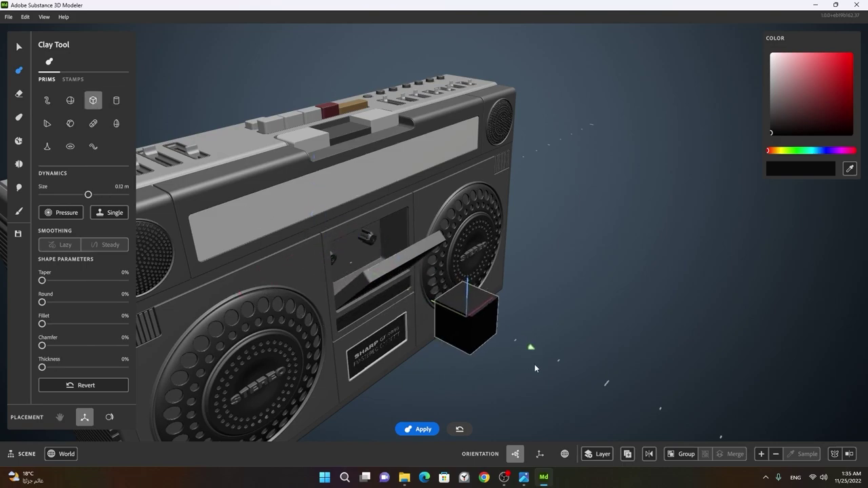
right_click(504, 350)
left_click(583, 340)
right_click(484, 344)
left_click(508, 342)
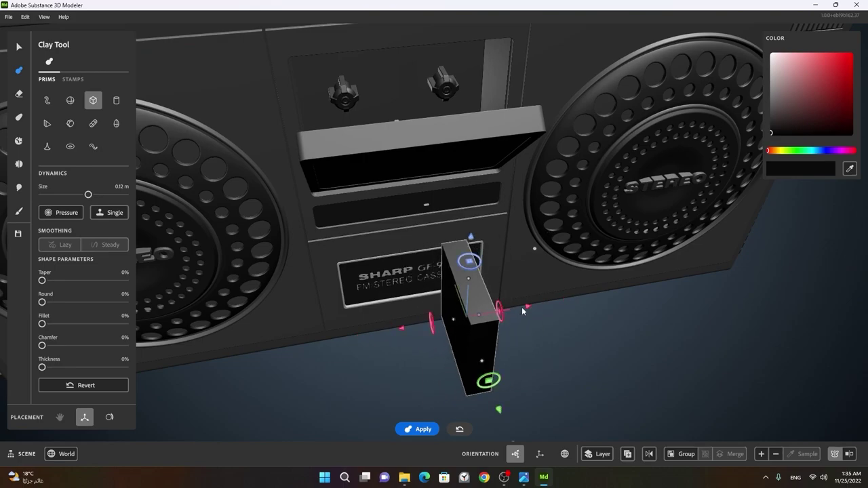
right_click(479, 340)
middle_click(404, 348)
- Scale the cube into a tall rectangular slab standing in the slider slot
left_click(468, 325)
middle_click(430, 149)
right_click(504, 300)
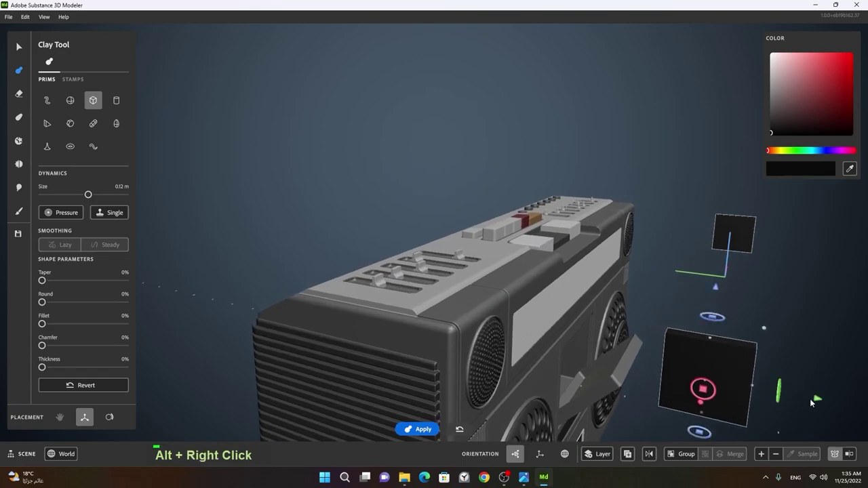
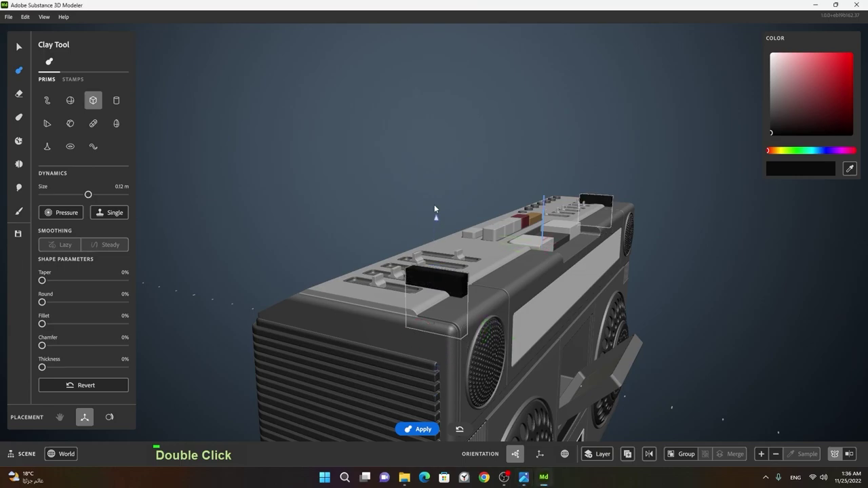
left_click(458, 182)
right_click(428, 212)
left_click(428, 229)
right_click(482, 217)
left_click(489, 228)
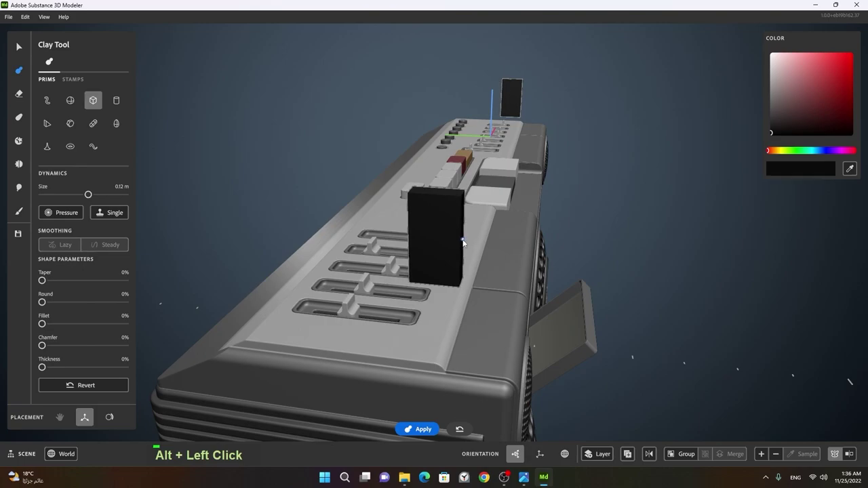
- Set the slab's clay colour to light grey, leaving it unapplied
left_click(468, 263)
right_click(374, 248)
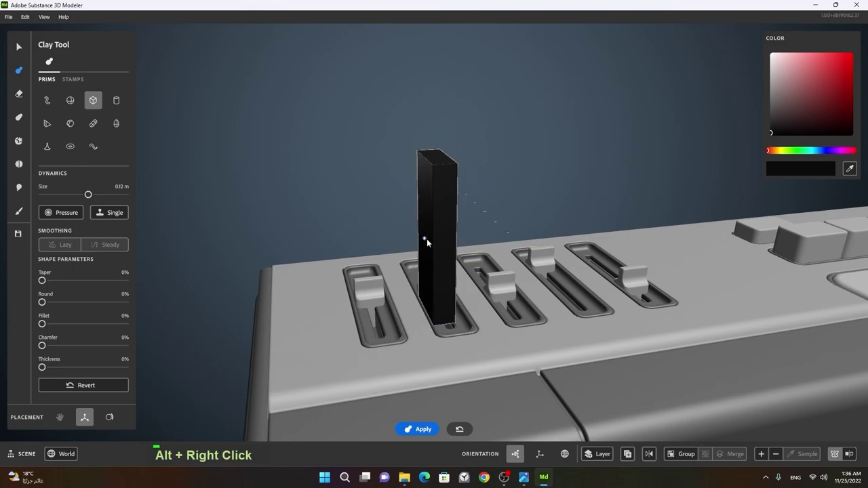
left_click(407, 254)
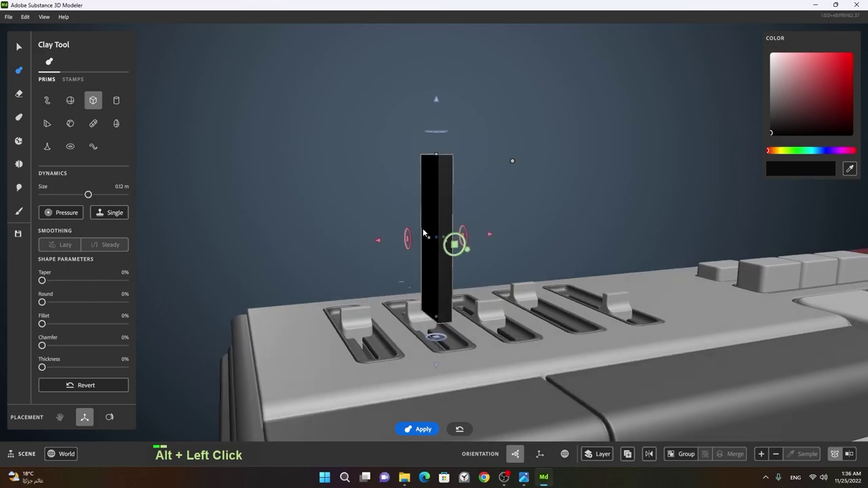
- Place a box primitive on the left top corner of the boombox
right_click(456, 250)
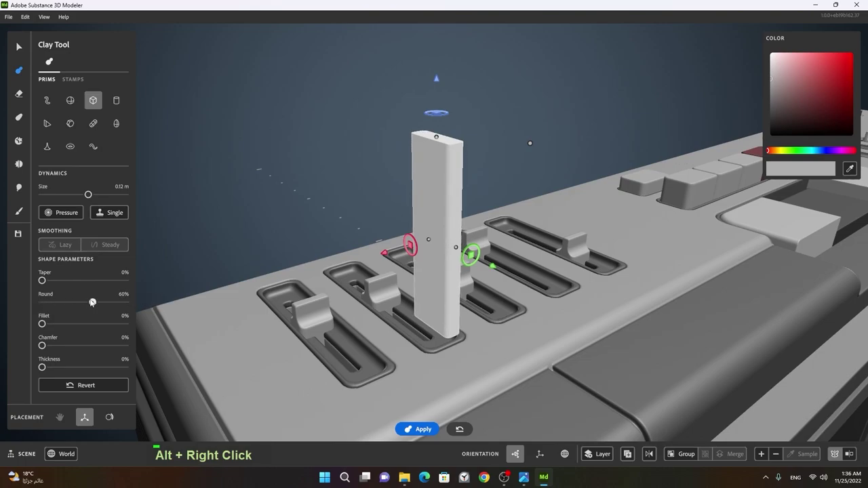
left_click(458, 209)
right_click(436, 236)
left_click(486, 211)
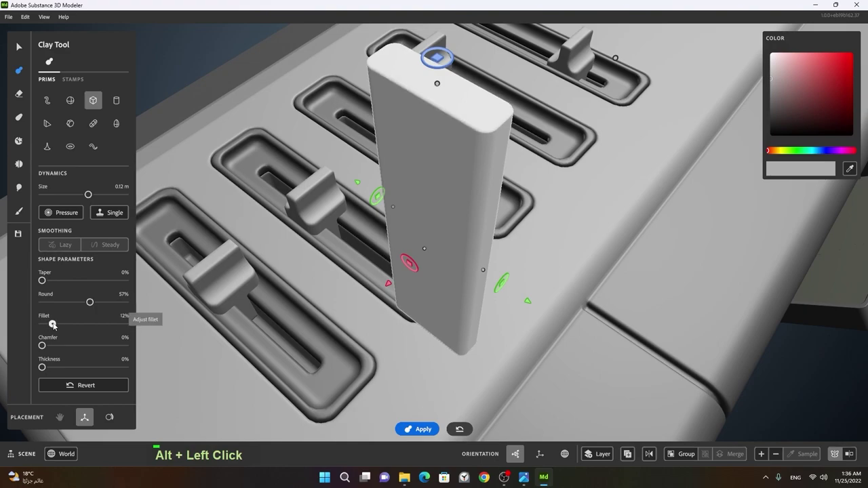
right_click(521, 258)
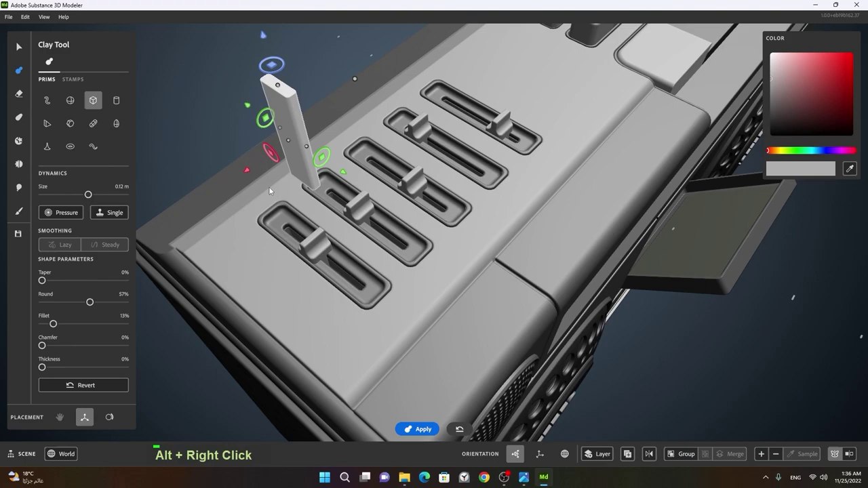
left_click(229, 258)
middle_click(305, 208)
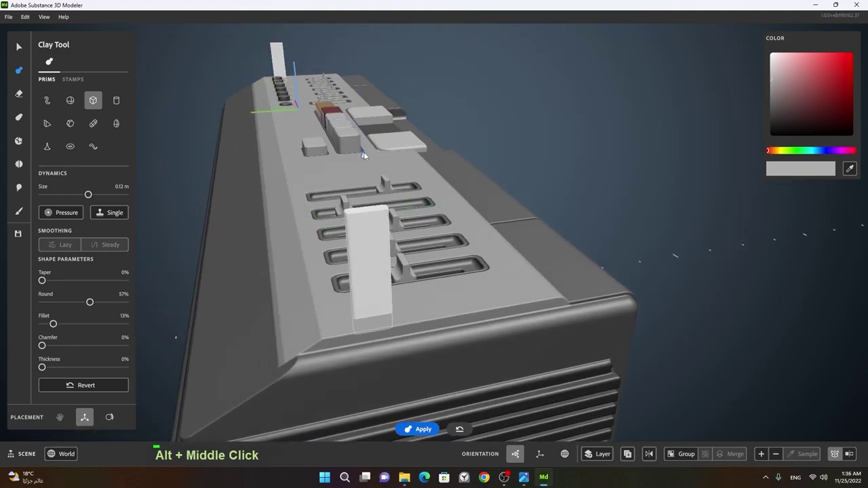
left_click(462, 233)
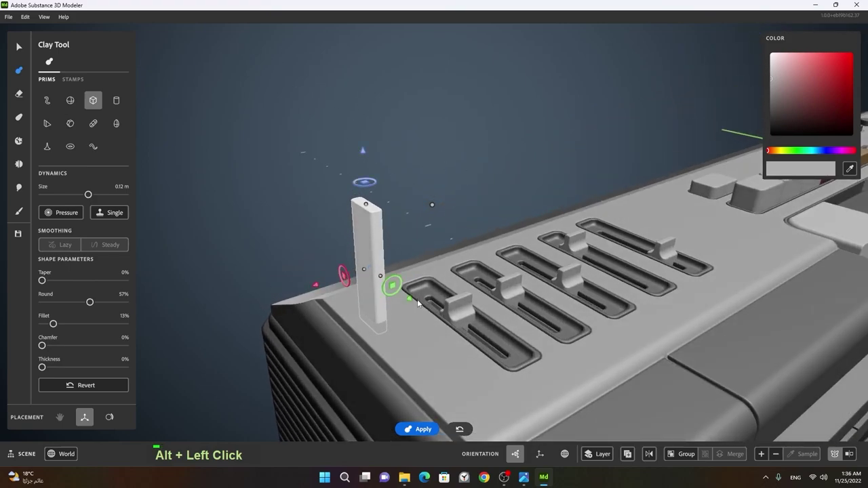
- Stretch the left box upward with the gizmo handles into a tall upright matching the right one
right_click(347, 305)
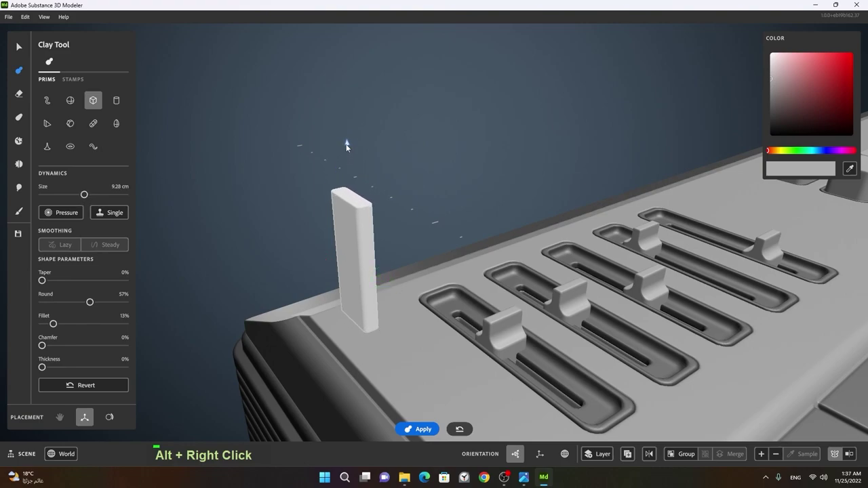
left_click(356, 207)
right_click(381, 217)
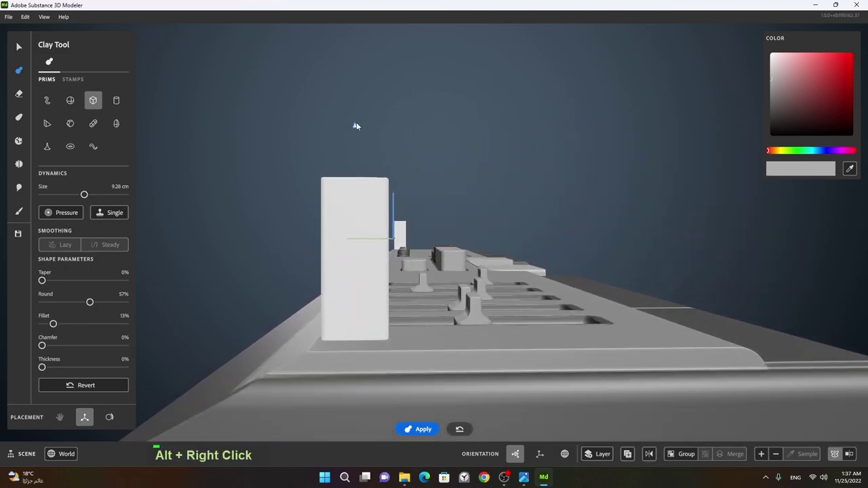
left_click(415, 191)
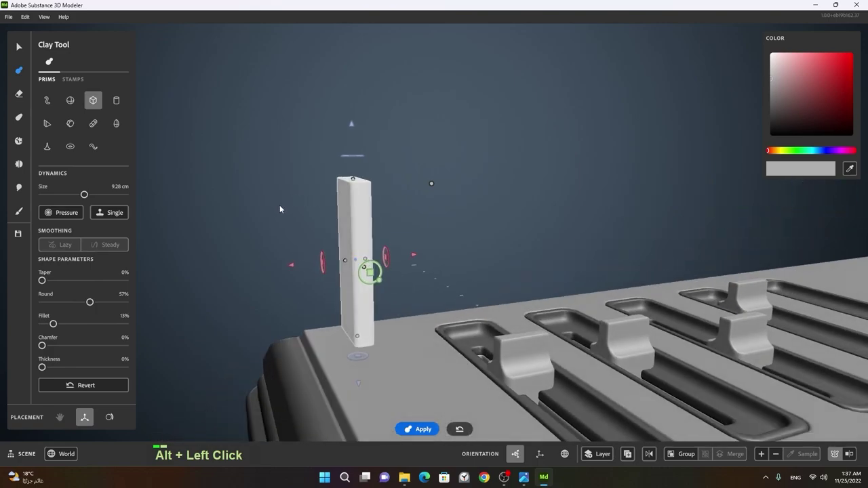
left_click(388, 255)
right_click(500, 238)
middle_click(493, 250)
left_click(454, 313)
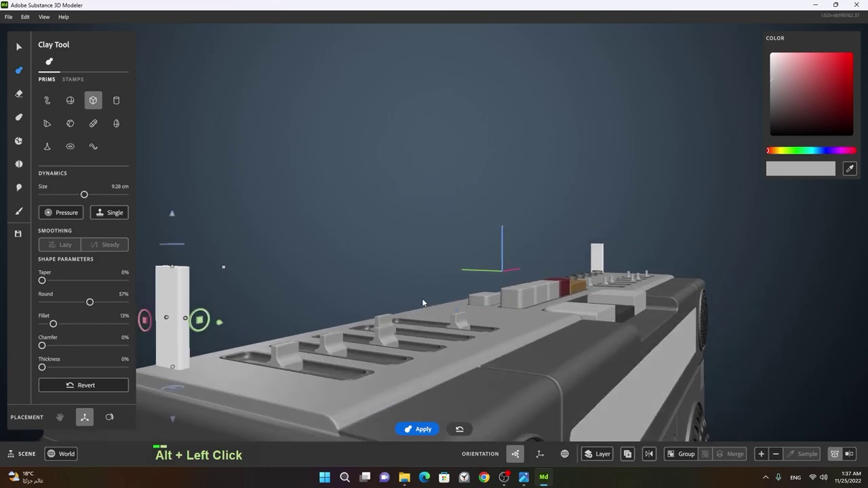
middle_click(419, 288)
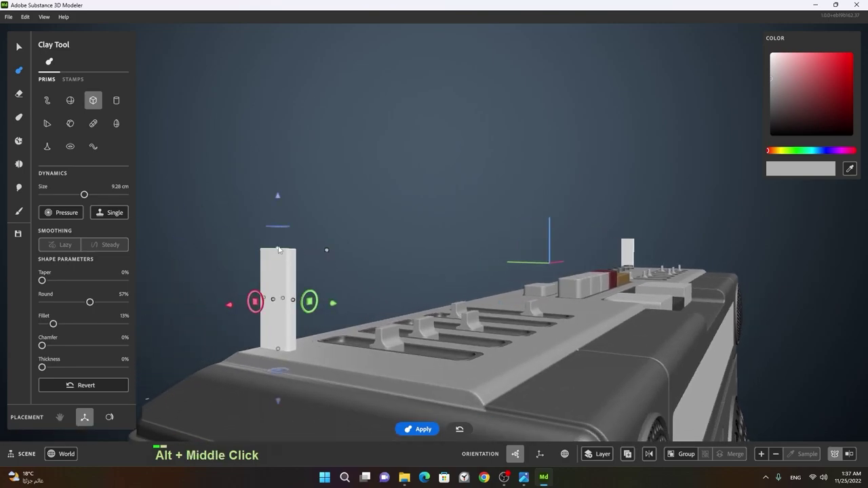
left_click(280, 249)
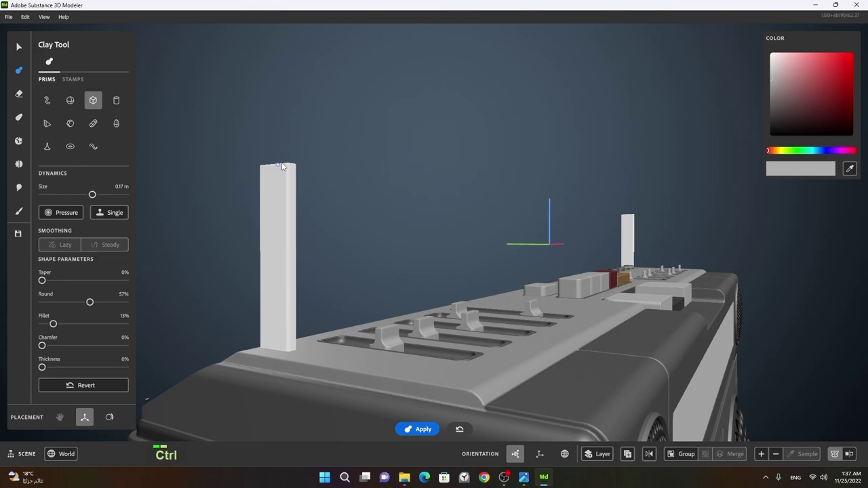
left_click(466, 261)
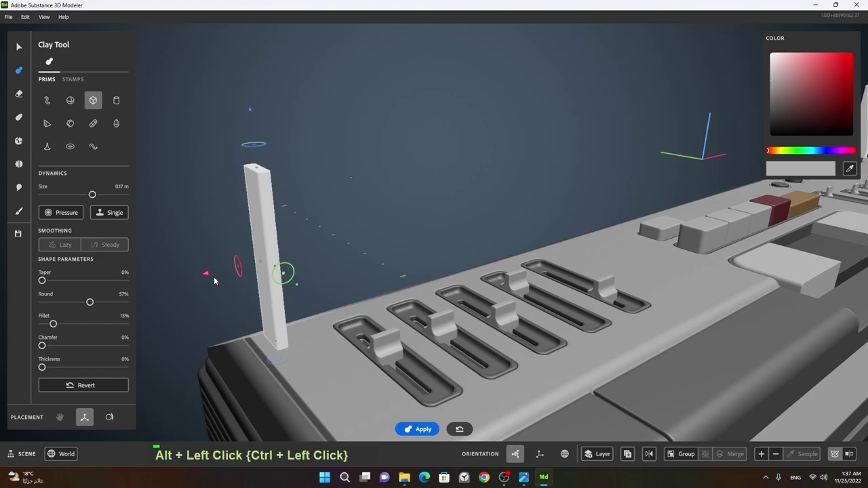
- Nudge the left upright with the placement gizmo so it lines up with the right post
left_click(405, 293)
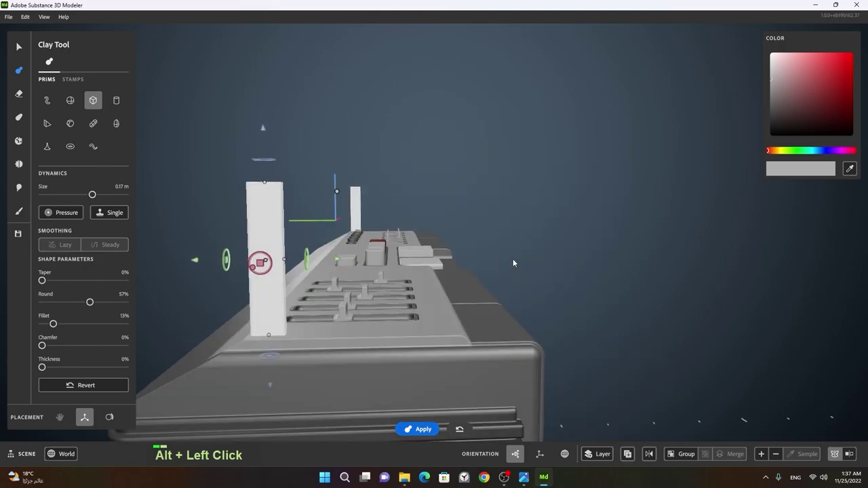
middle_click(365, 268)
left_click(396, 282)
right_click(388, 274)
left_click(418, 273)
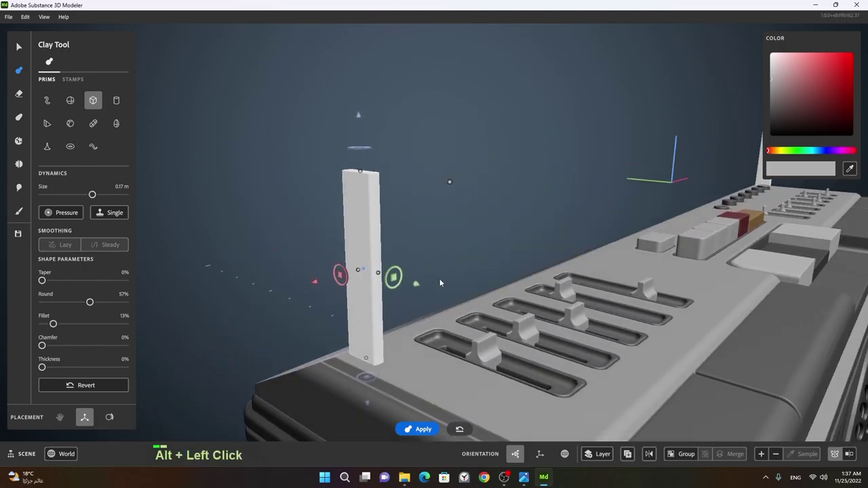
left_click(365, 173)
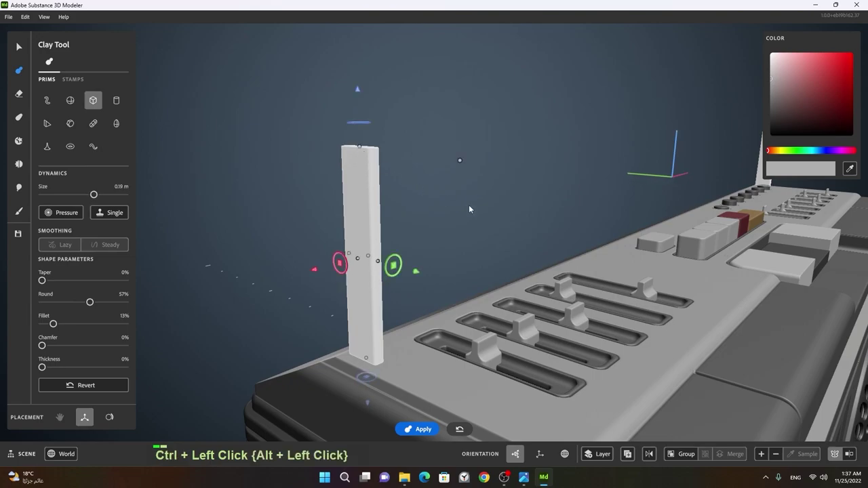
right_click(502, 219)
left_click(489, 240)
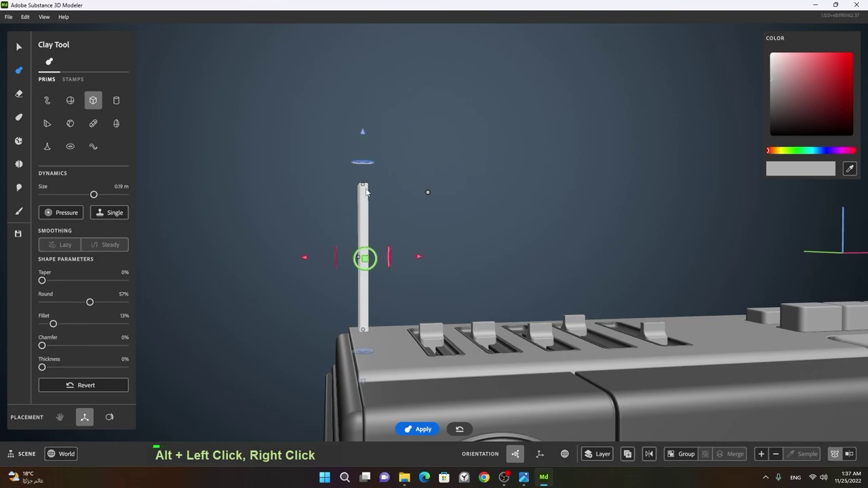
left_click(369, 185)
right_click(577, 212)
left_click(393, 238)
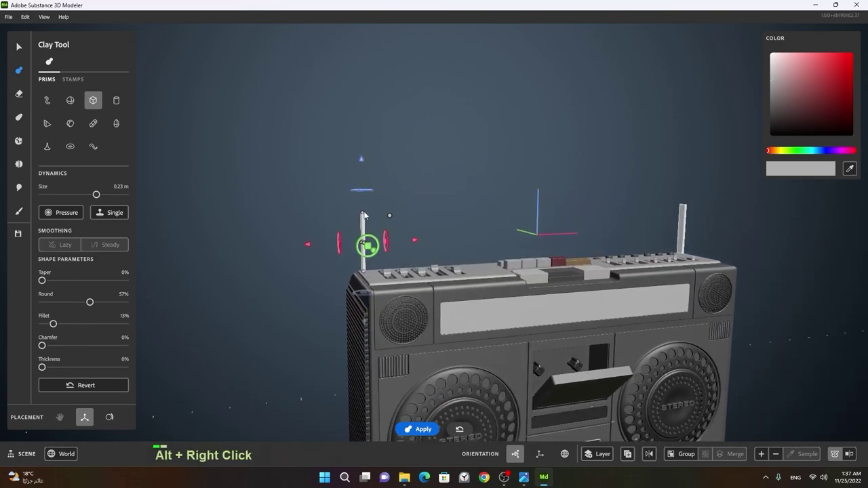
left_click(366, 212)
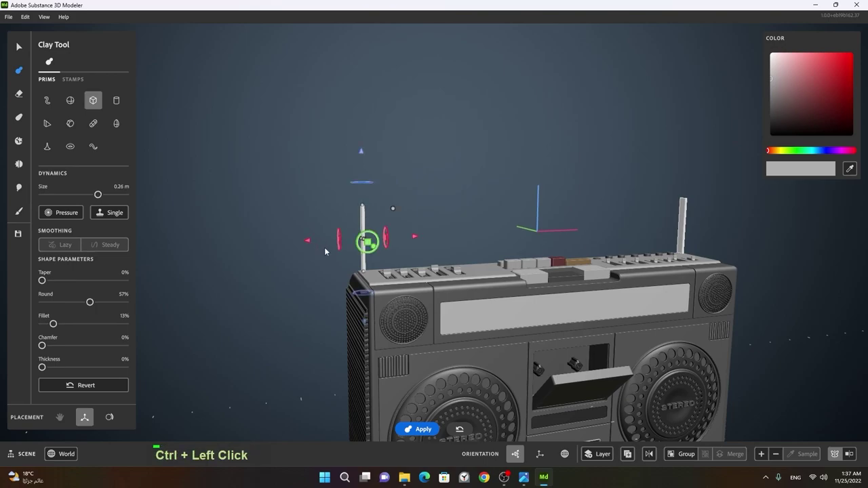
- Check the two uprights' alignment from the front view
left_click(478, 273)
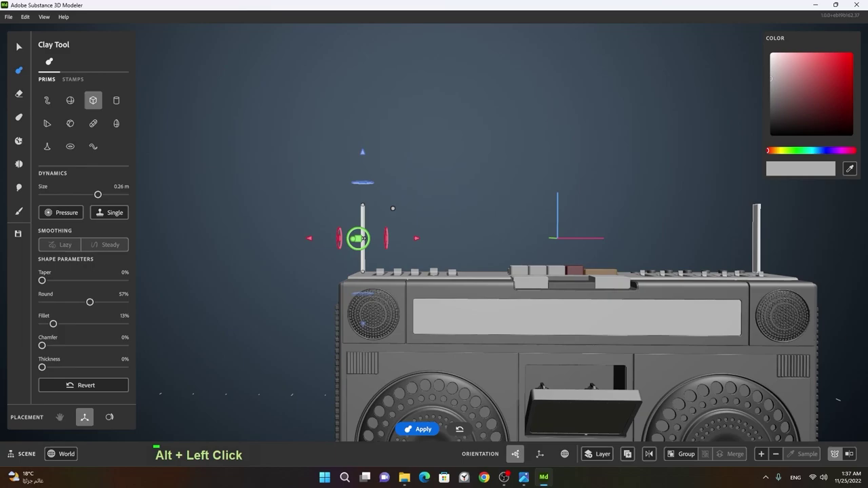
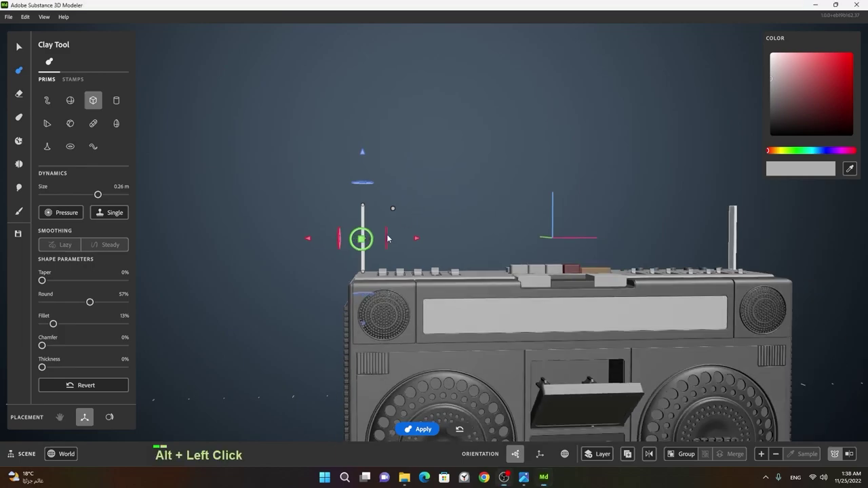
right_click(378, 220)
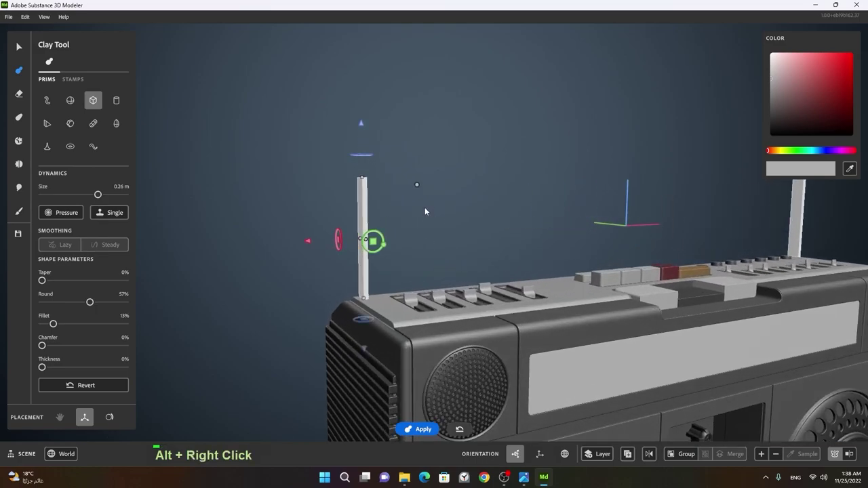
left_click(364, 179)
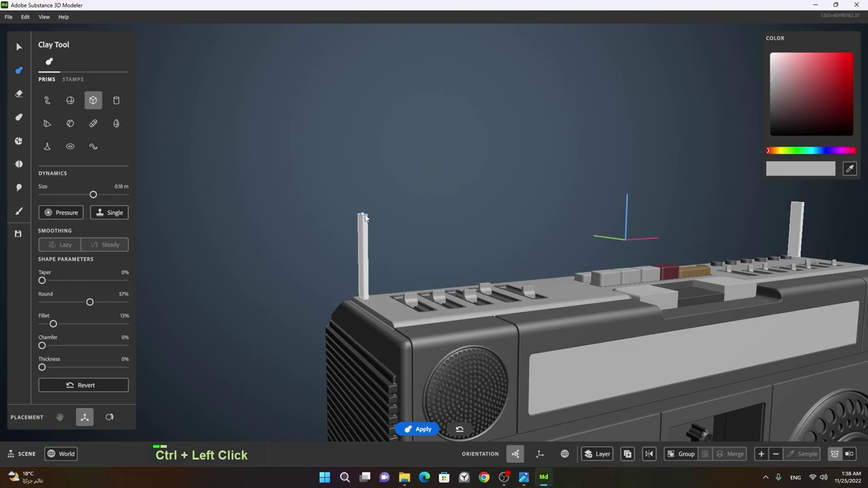
right_click(356, 222)
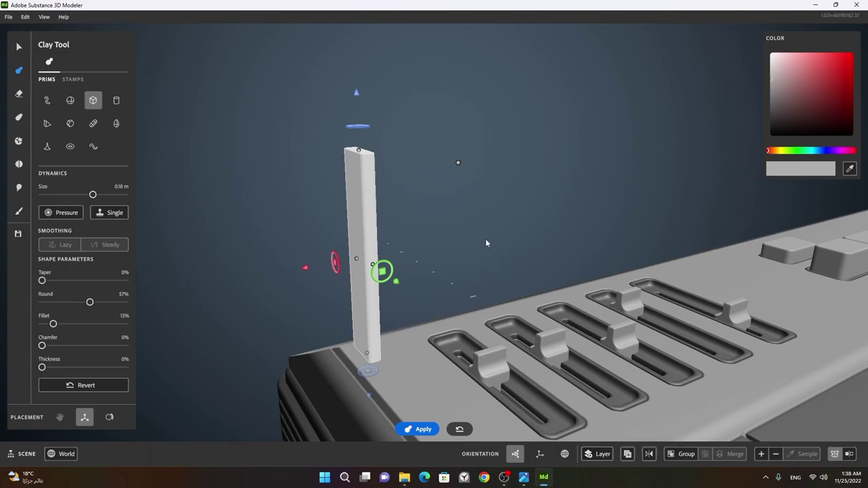
key("space")
- Add a smaller box primitive next to the top of the left upright
right_click(434, 261)
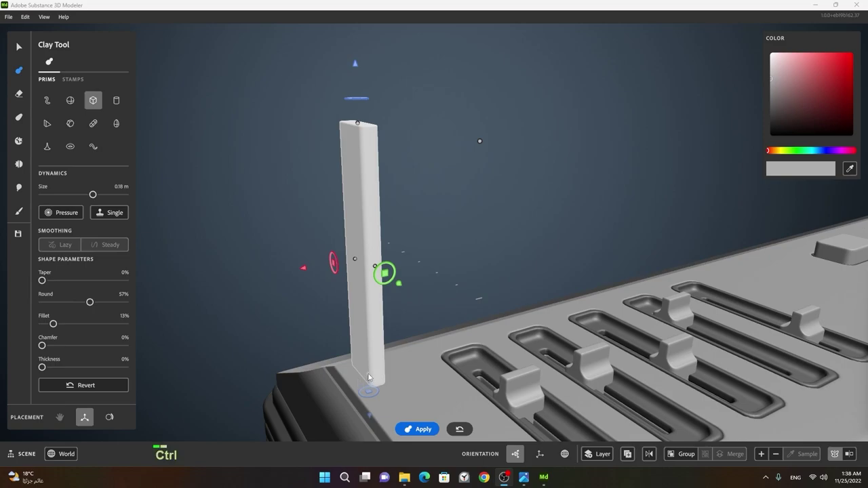
left_click(373, 377)
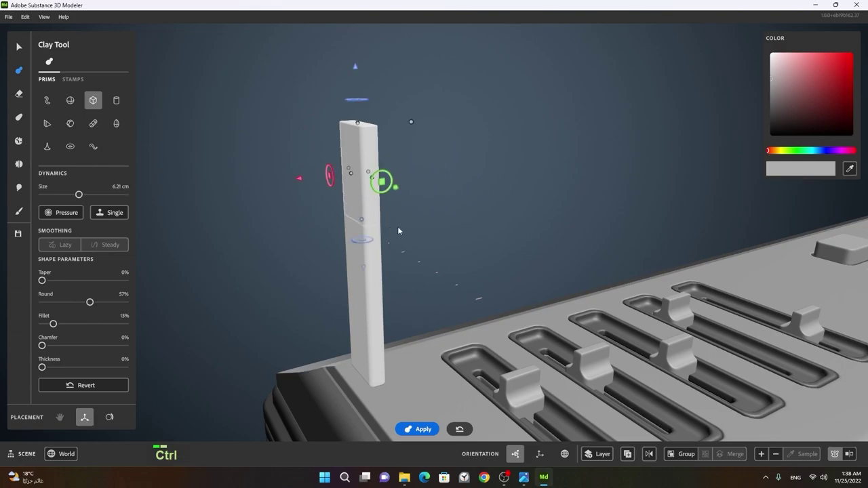
left_click(425, 246)
middle_click(418, 222)
left_click(369, 346)
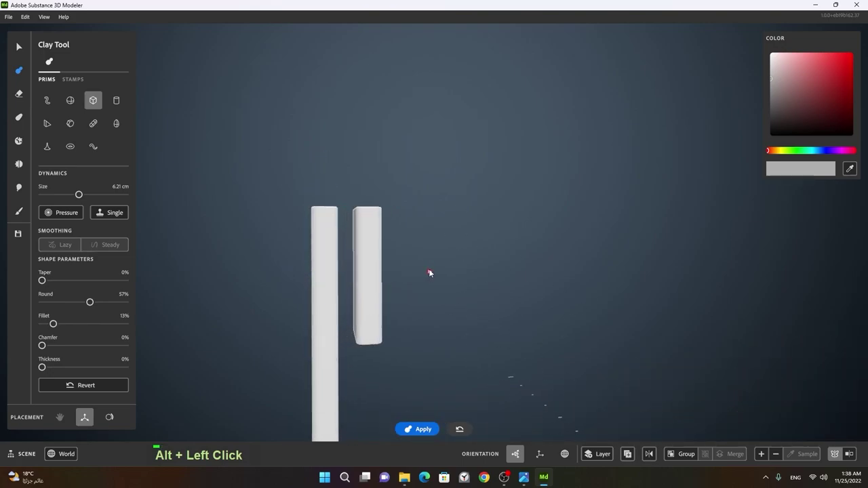
- Rotate the small box with the gizmo so it sits at an angle to the post
left_click(443, 306)
right_click(461, 322)
left_click(450, 331)
middle_click(442, 337)
left_click(415, 296)
middle_click(446, 279)
left_click(430, 322)
middle_click(446, 306)
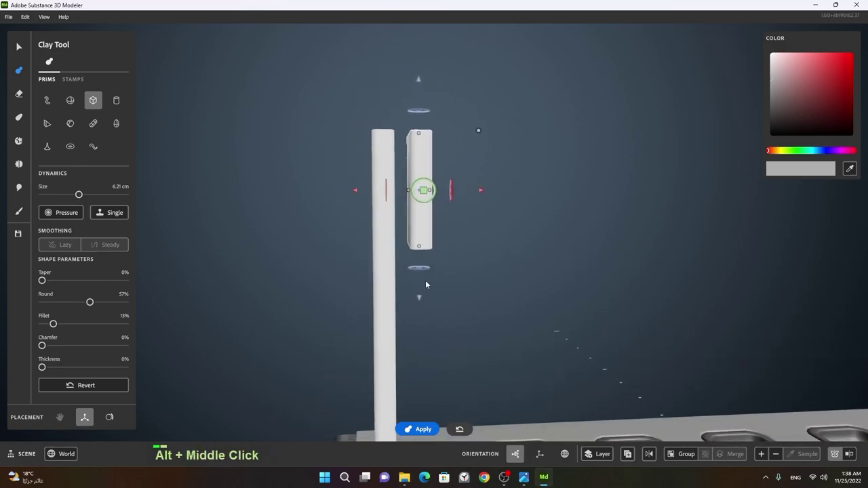
left_click(422, 248)
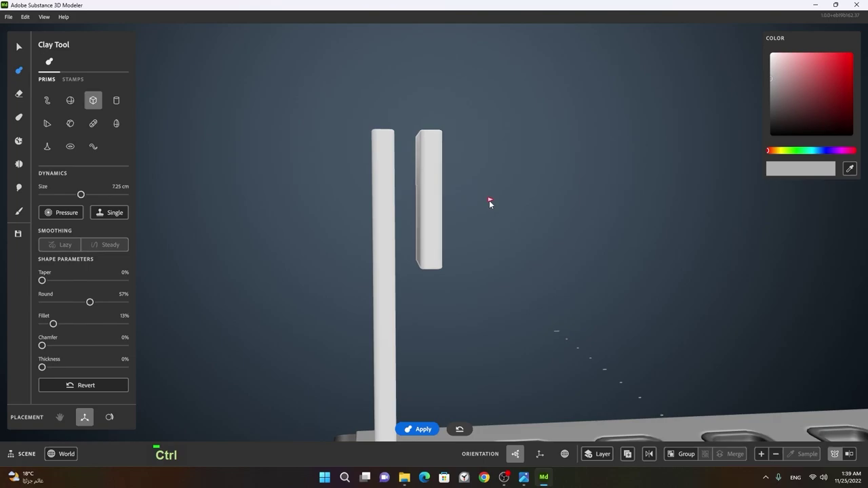
- Move the tilted box so it overlaps the top of the left upright
right_click(459, 200)
left_click(474, 222)
right_click(467, 227)
left_click(493, 227)
right_click(458, 232)
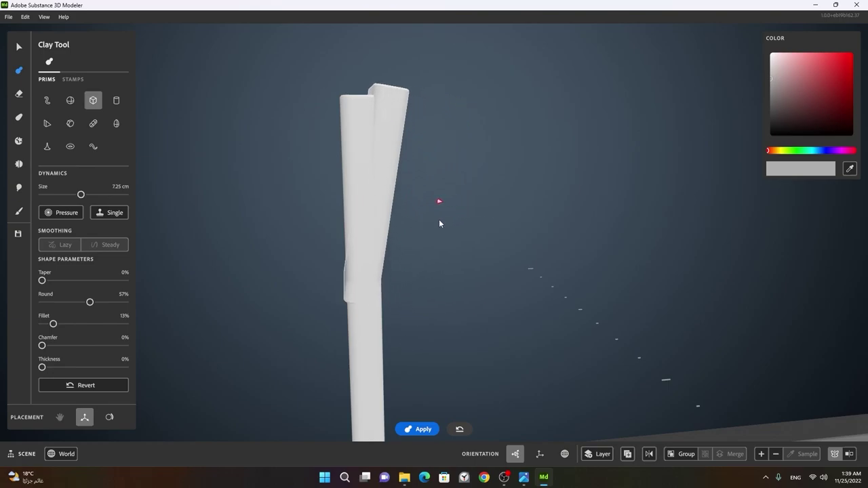
right_click(366, 205)
middle_click(421, 206)
left_click(420, 235)
middle_click(422, 240)
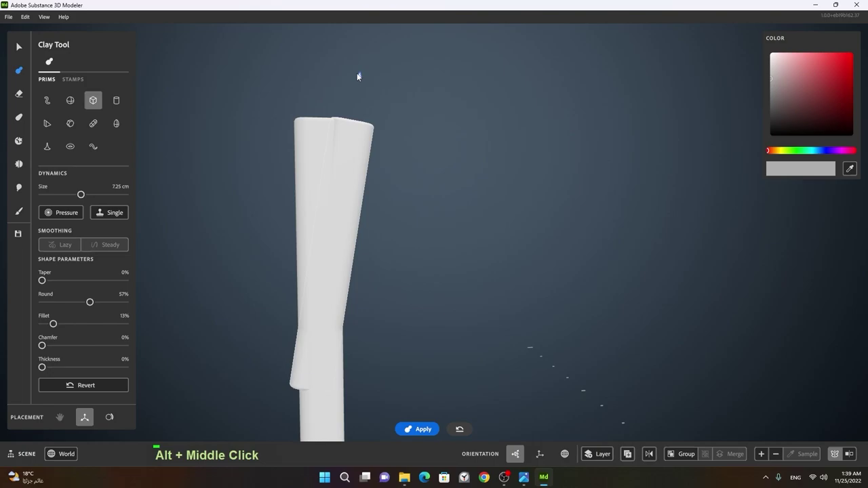
- Resize and reposition the tilted box until the slanted joint at the post top looks clean
right_click(306, 109)
middle_click(388, 110)
right_click(365, 162)
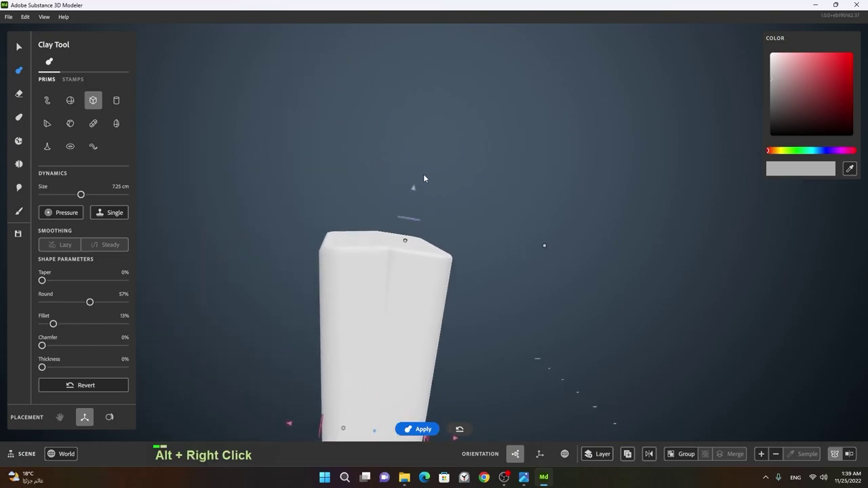
left_click(393, 256)
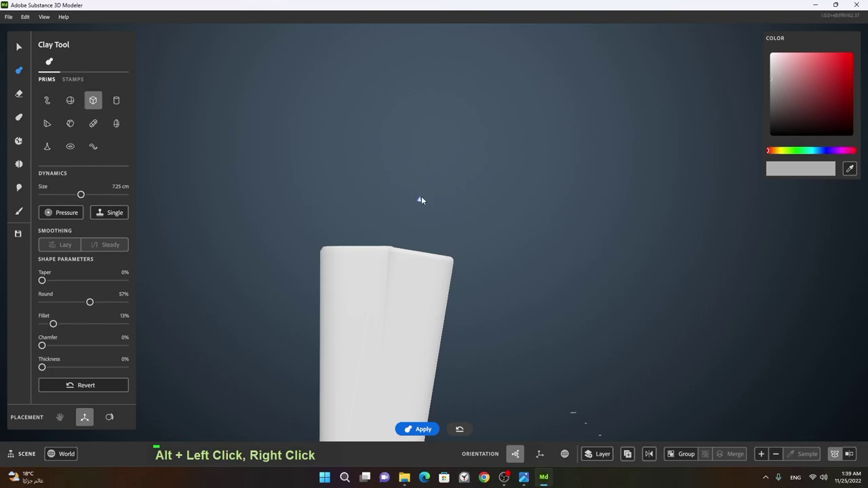
right_click(484, 212)
middle_click(493, 265)
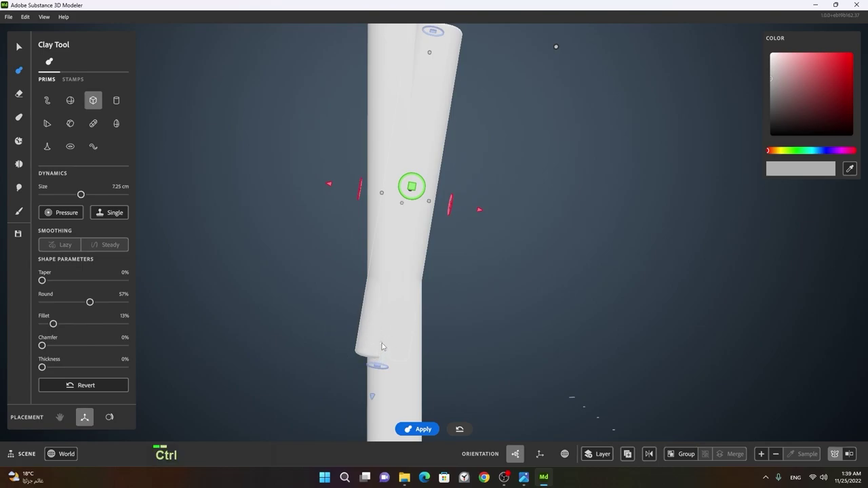
left_click(385, 345)
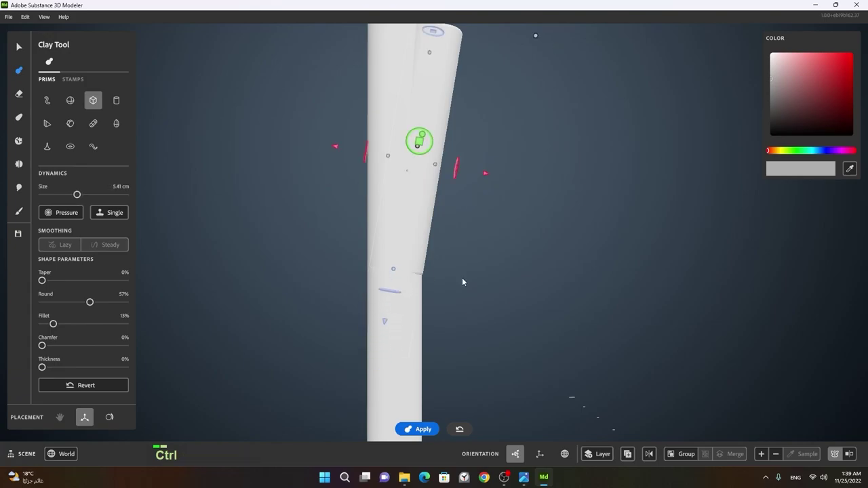
right_click(505, 274)
left_click(400, 253)
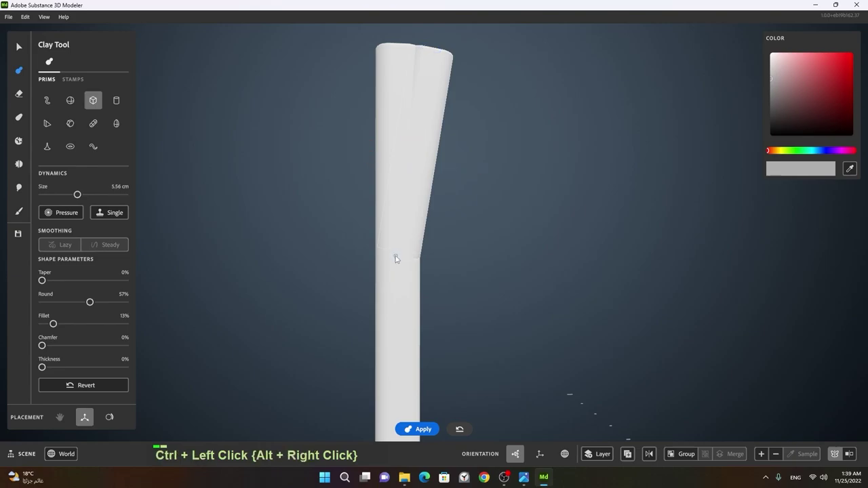
right_click(501, 268)
middle_click(485, 270)
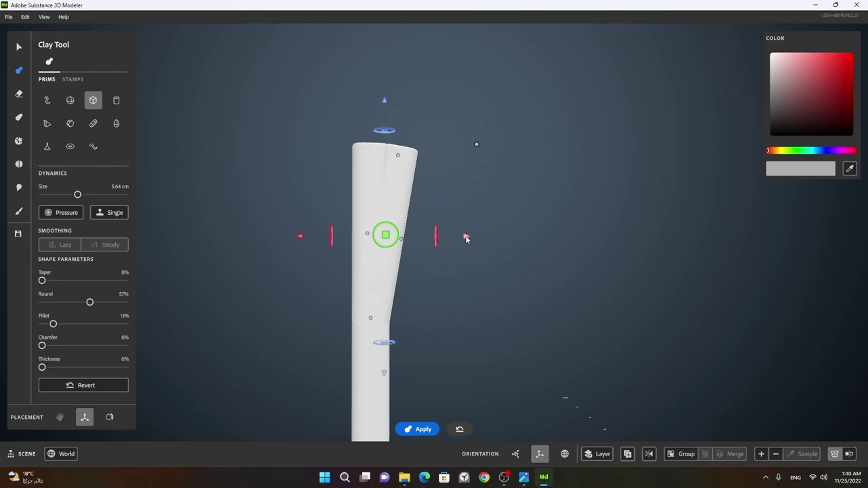
- Reposition and rotate the tilted box beside the handle's top with the gizmo
key("space")
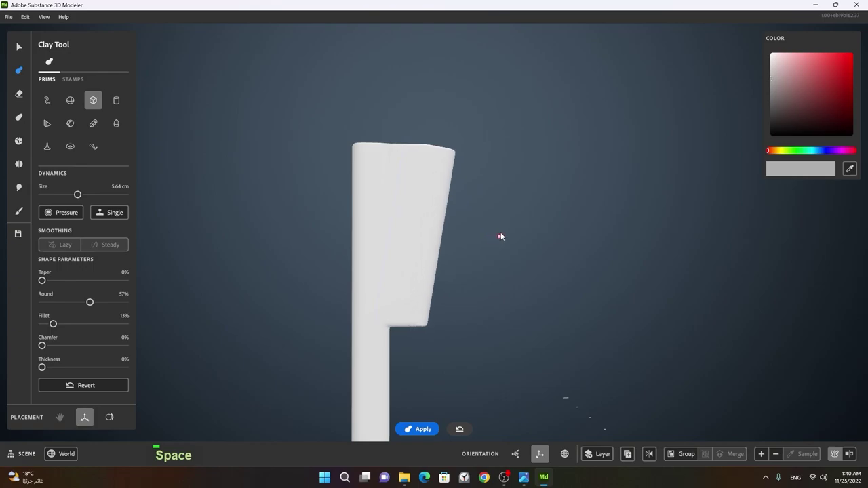
right_click(550, 284)
left_click(532, 289)
right_click(461, 295)
right_click(455, 297)
left_click(448, 300)
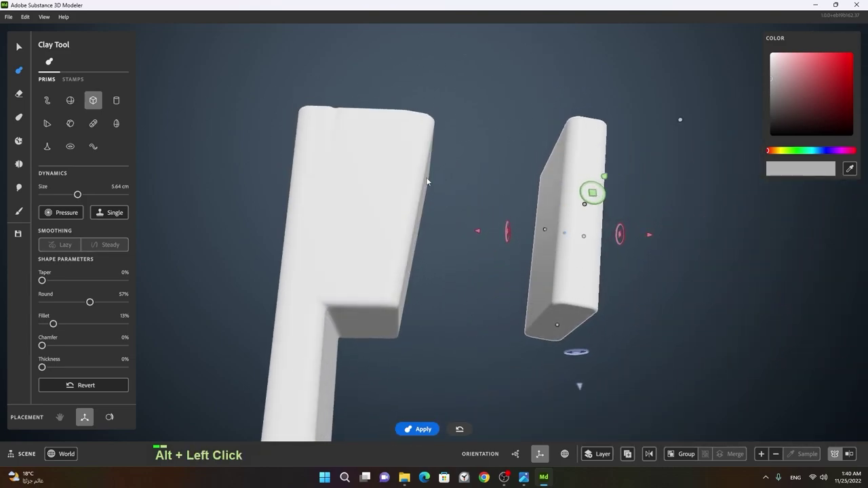
- Switch the tilted box to the Erase tool so it becomes an erasing shape, still unapplied
right_click(349, 230)
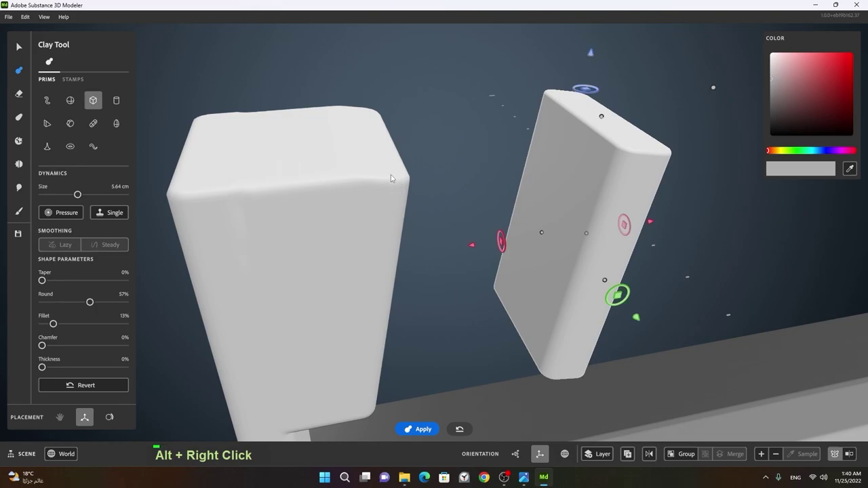
left_click(267, 207)
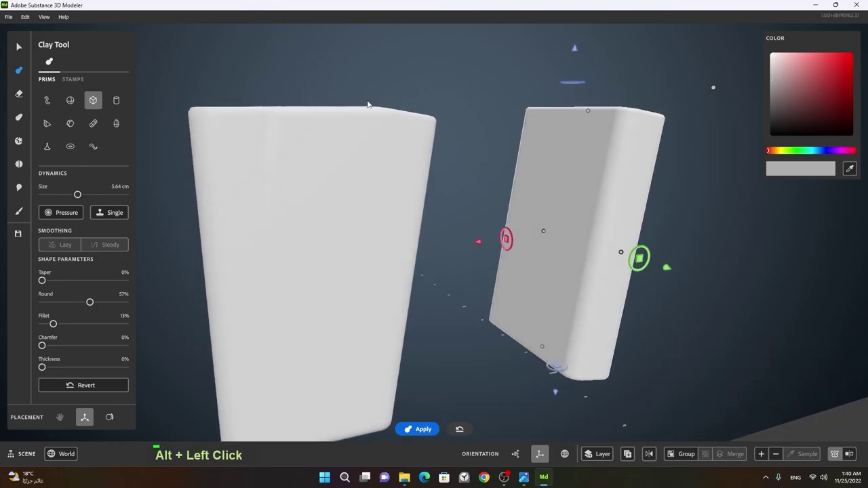
right_click(342, 152)
left_click(352, 172)
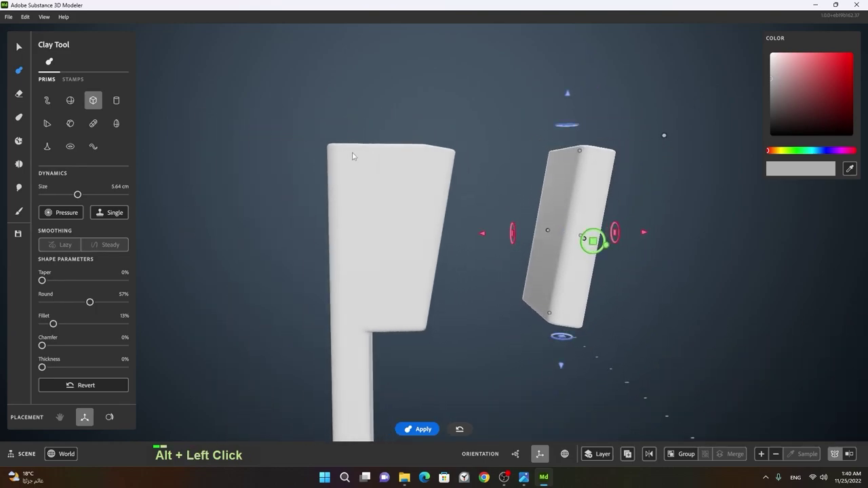
right_click(320, 174)
middle_click(391, 189)
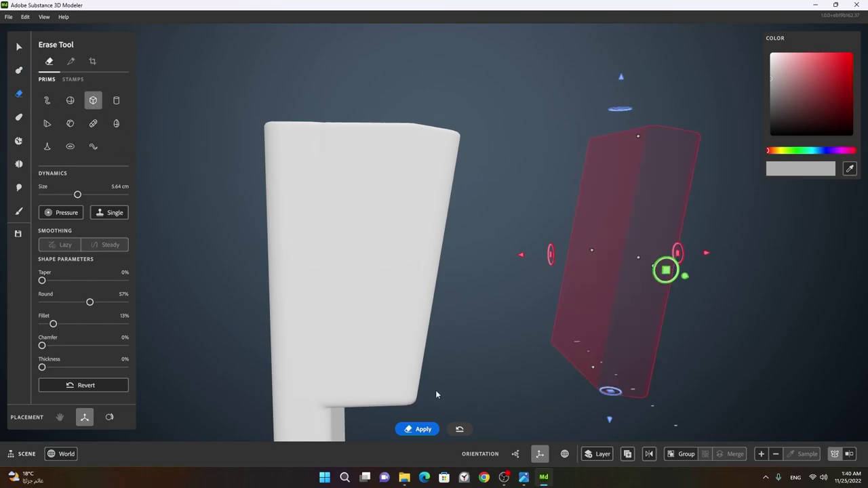
- Frame the boombox and move the erase box primitive near the first handle post
right_click(581, 341)
key("f")
left_click(411, 342)
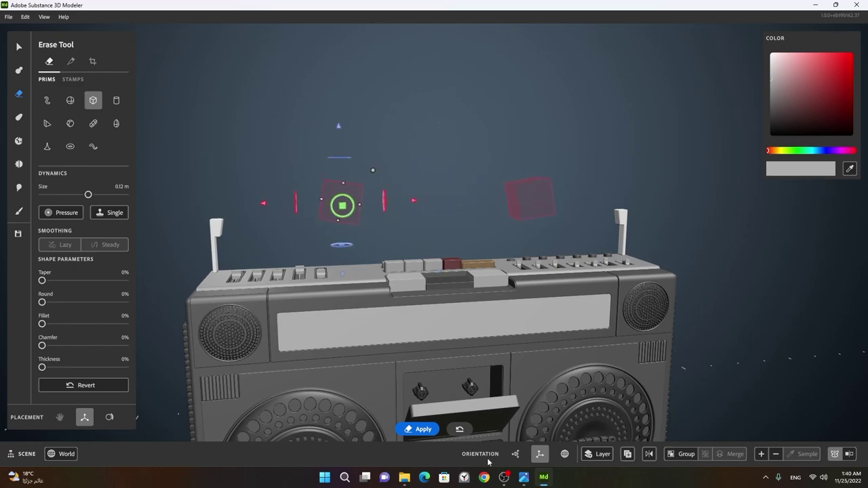
double_click(462, 433)
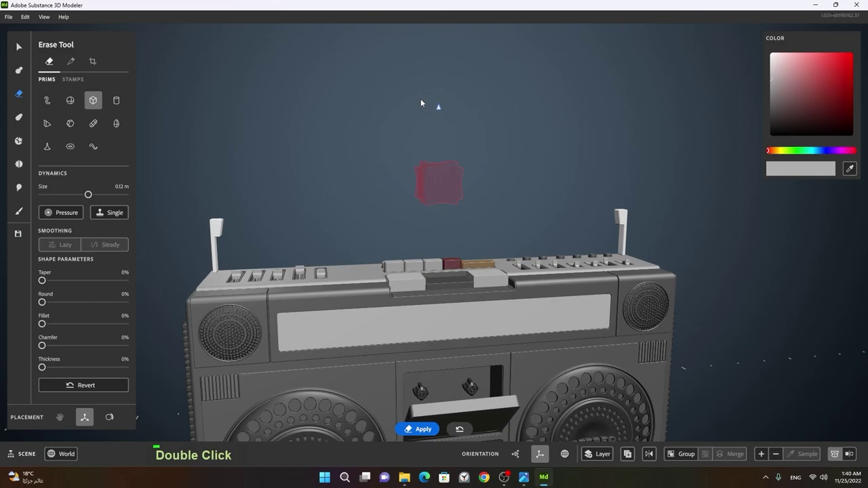
left_click(395, 153)
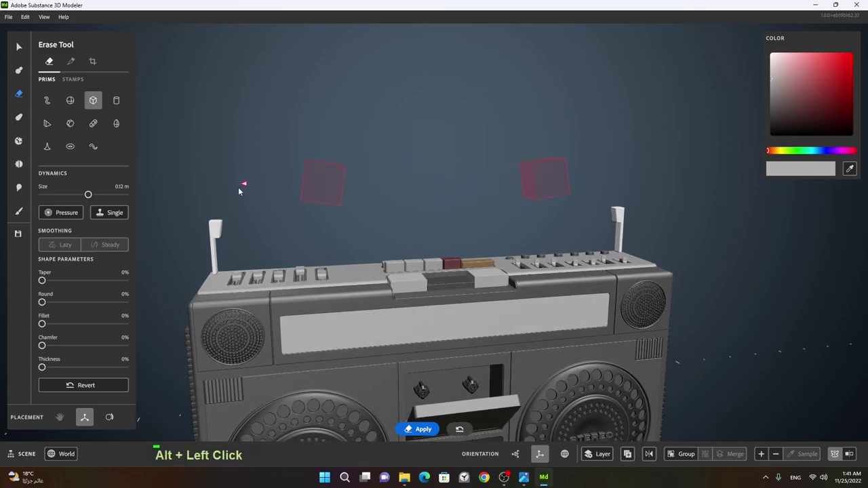
- Move the mirrored erase box over the left handle post on the boombox top
right_click(263, 210)
middle_click(352, 207)
right_click(415, 216)
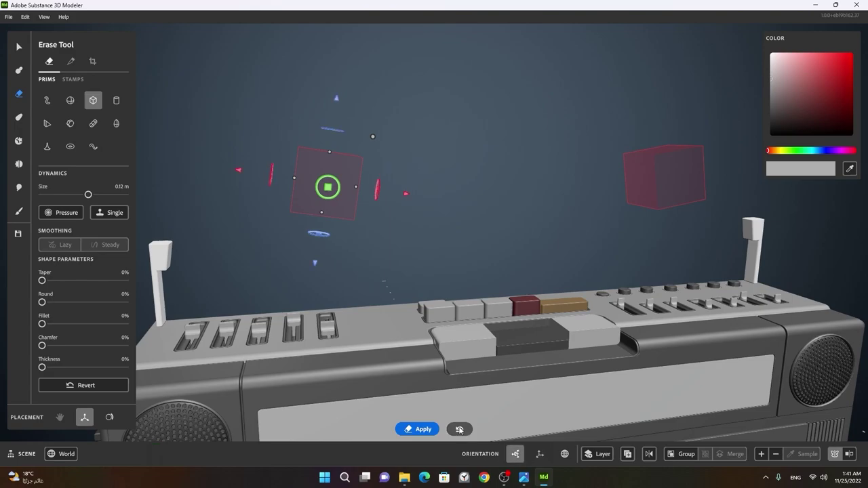
middle_click(325, 289)
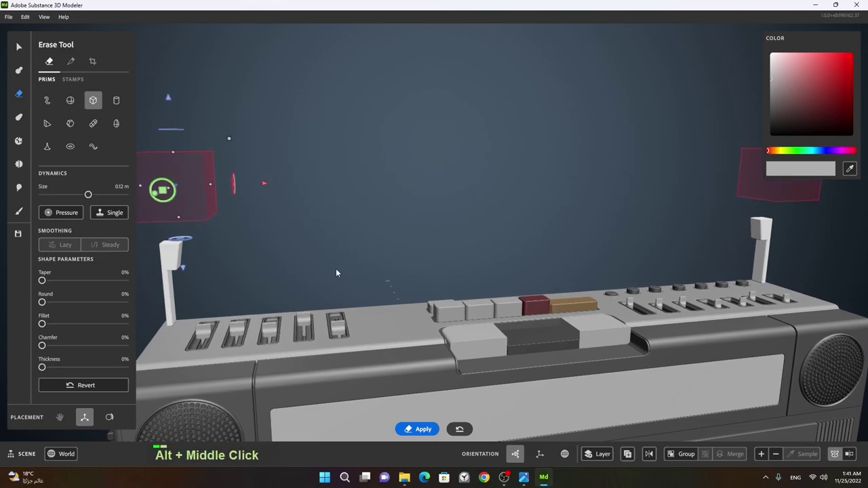
left_click(325, 282)
middle_click(287, 280)
key("f")
right_click(303, 274)
middle_click(297, 276)
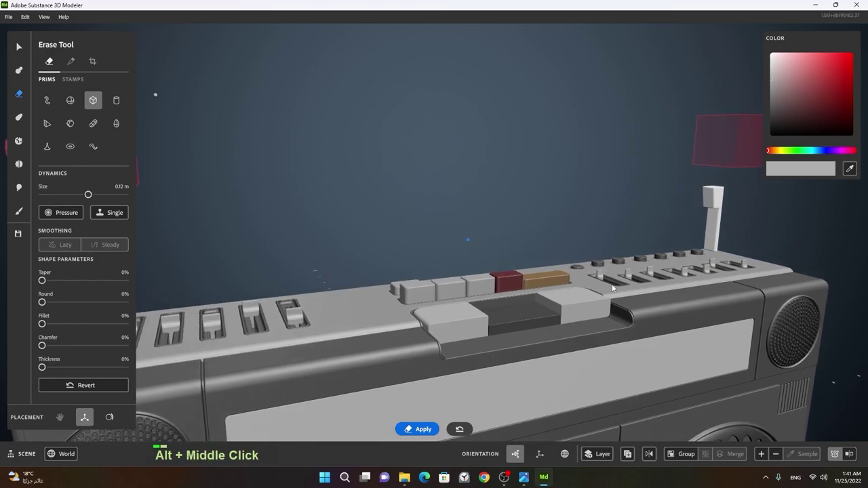
left_click(334, 283)
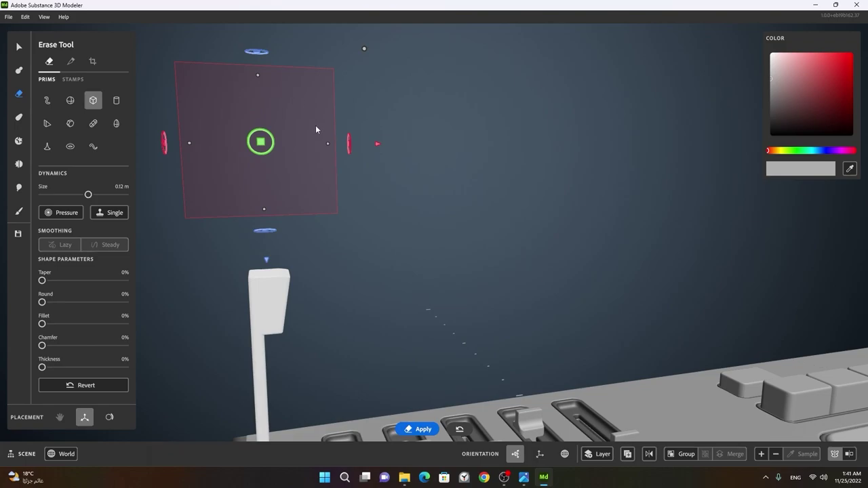
- Switch to the Select tool and look over the boombox top with the erase box in place
middle_click(375, 149)
key("space")
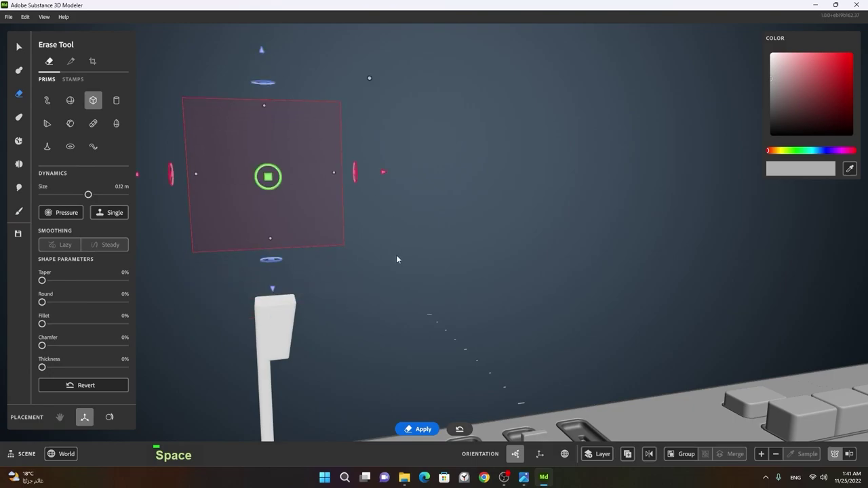
key("space")
right_click(291, 319)
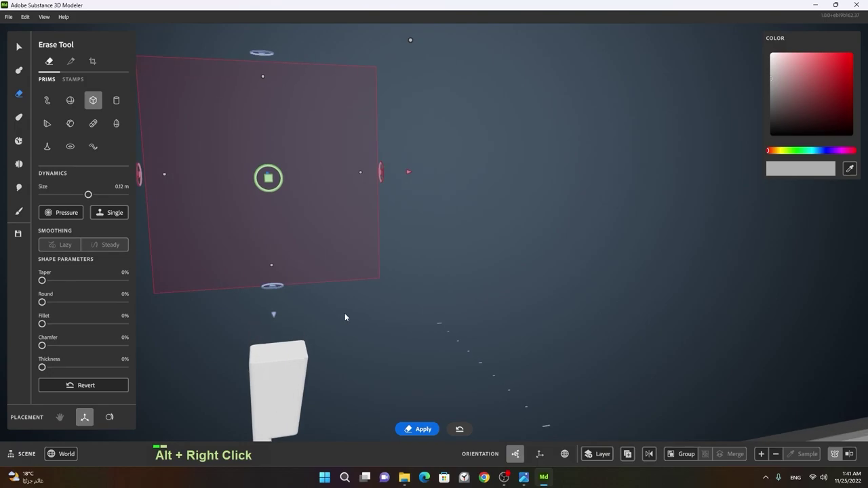
middle_click(363, 380)
key("f")
right_click(204, 251)
middle_click(294, 255)
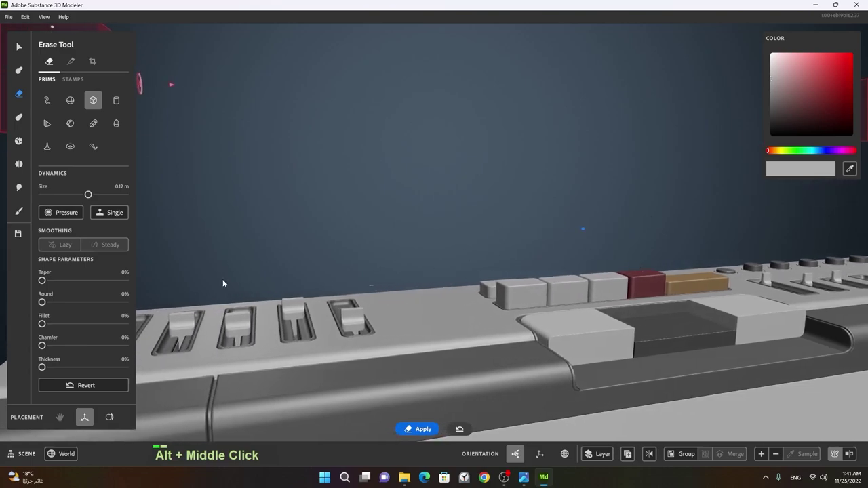
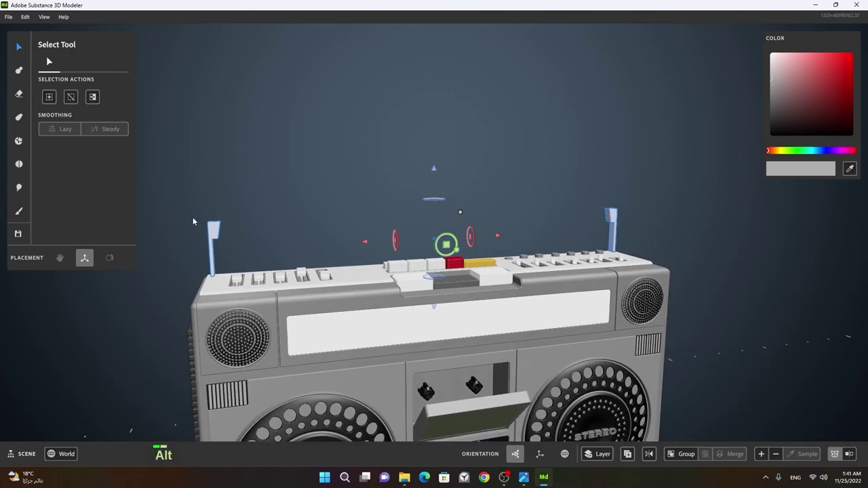
- Orbit, pan and zoom in close on the left handle post
right_click(211, 217)
middle_click(261, 217)
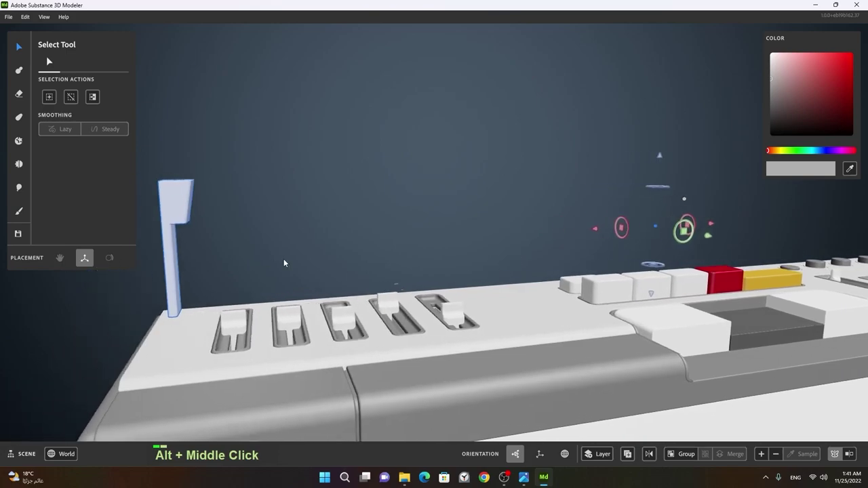
scroll("up", 3)
middle_click(162, 283)
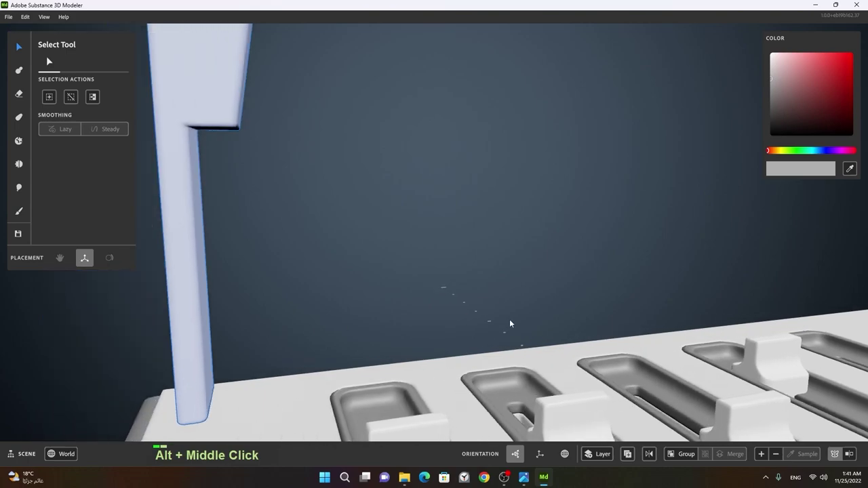
right_click(290, 259)
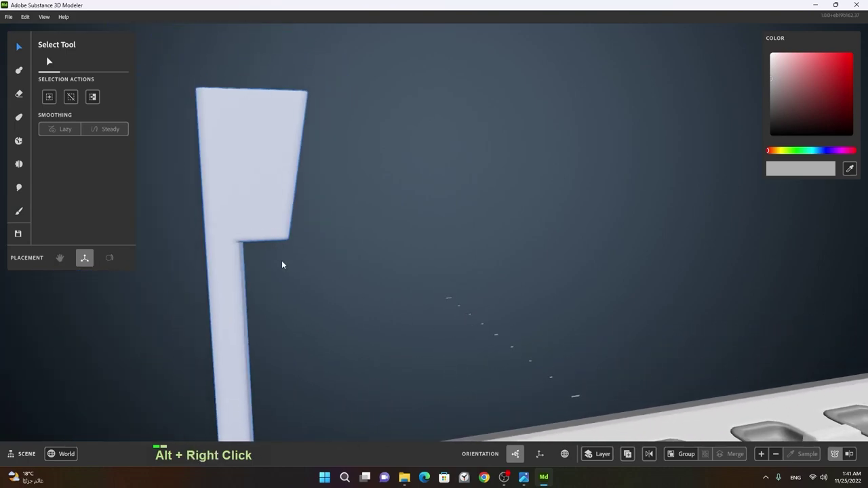
middle_click(242, 231)
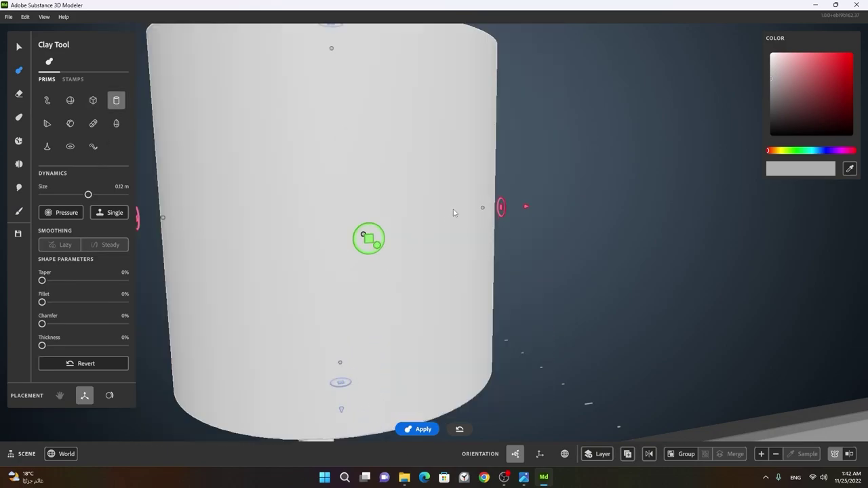
- Orient the clay cylinder horizontally beside the top of the handle post
right_click(480, 203)
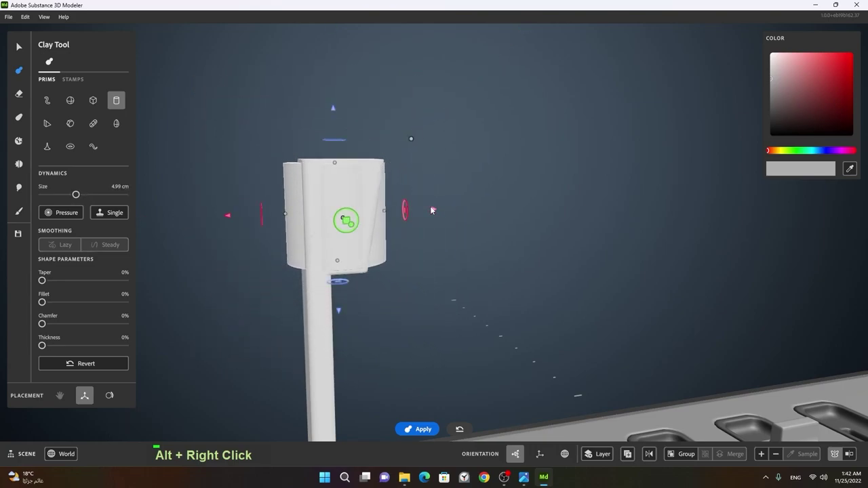
left_click(454, 254)
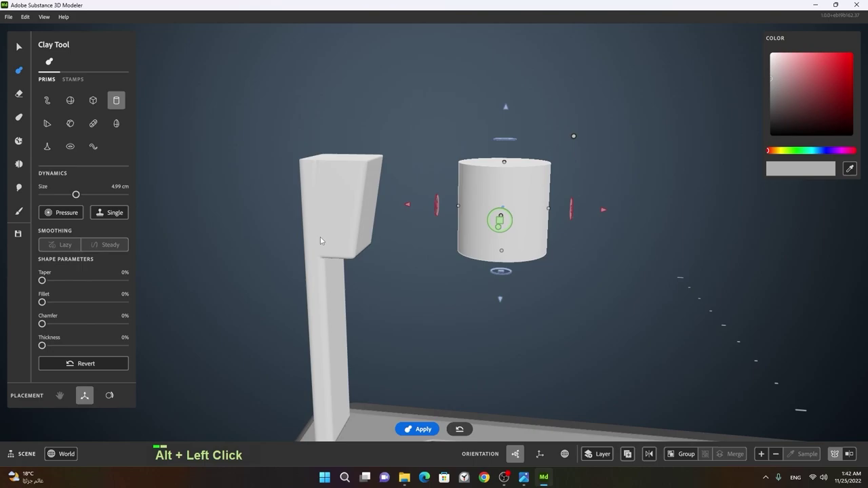
right_click(331, 230)
middle_click(414, 216)
left_click(394, 253)
right_click(359, 241)
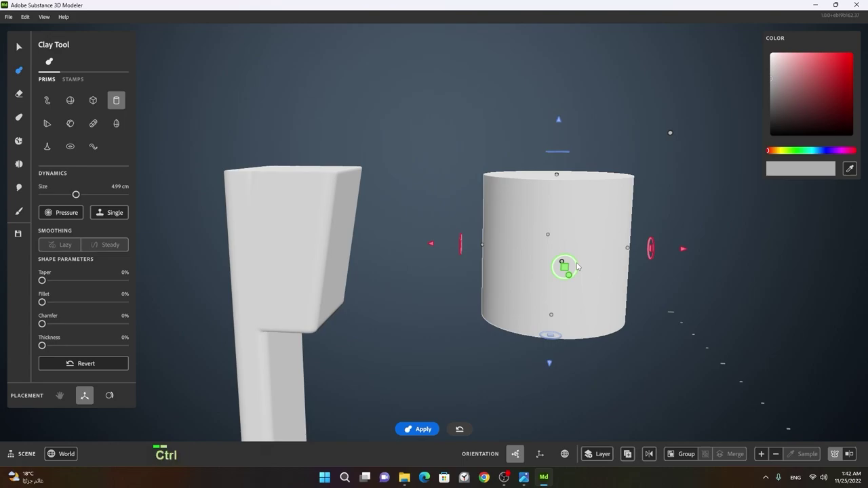
left_click(580, 265)
left_click(543, 299)
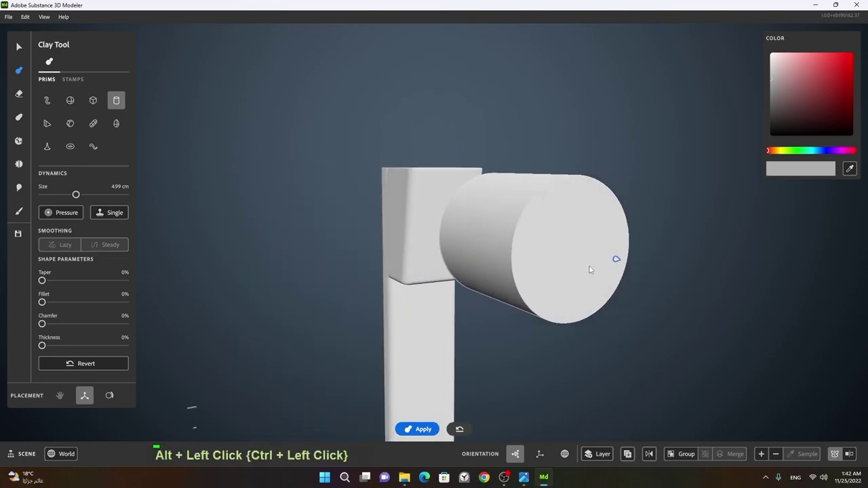
- Make the cylinder taller and rest it across the angled top of the post
right_click(403, 264)
left_click(444, 268)
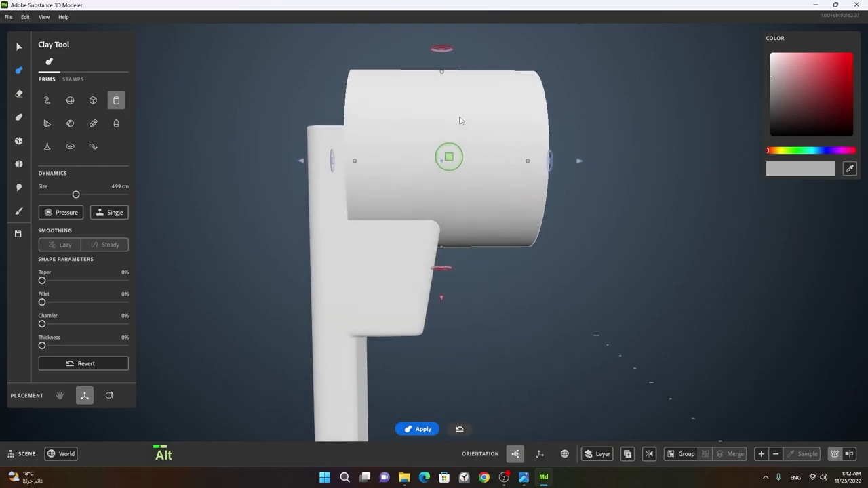
middle_click(462, 122)
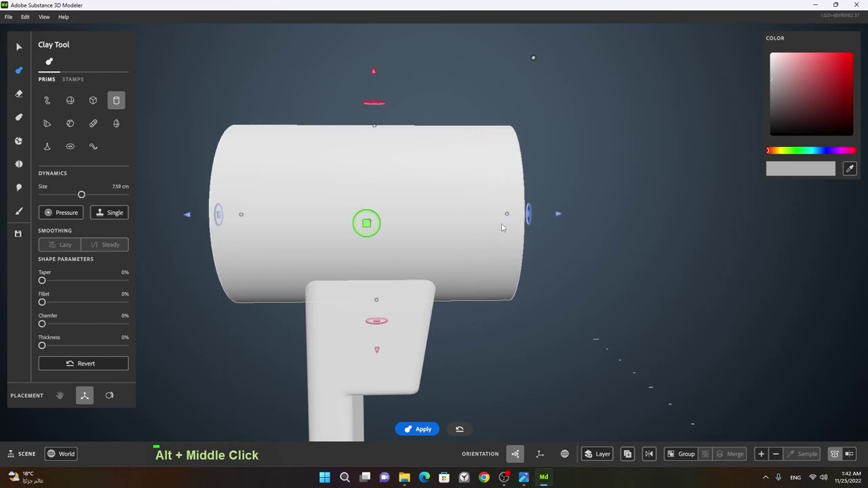
right_click(527, 255)
middle_click(506, 258)
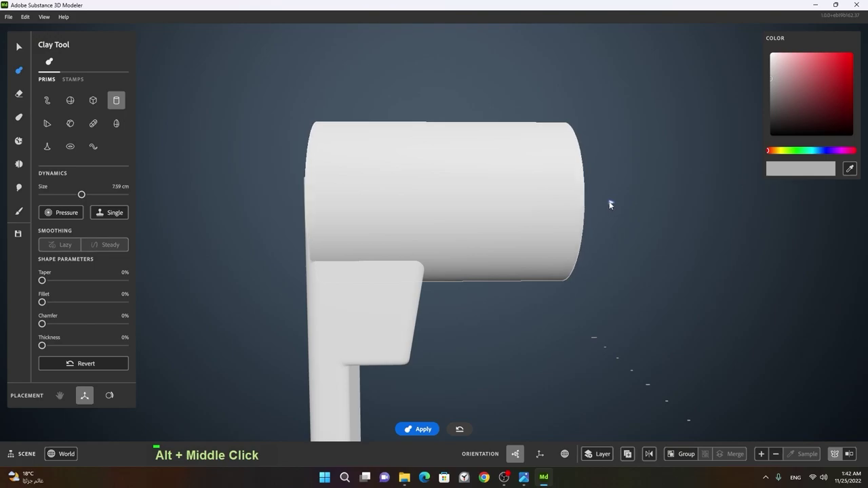
left_click(497, 226)
right_click(383, 212)
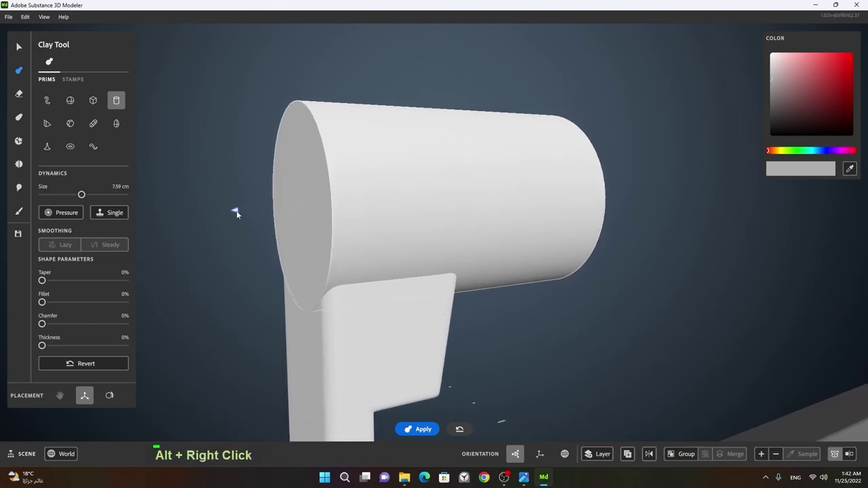
left_click(430, 255)
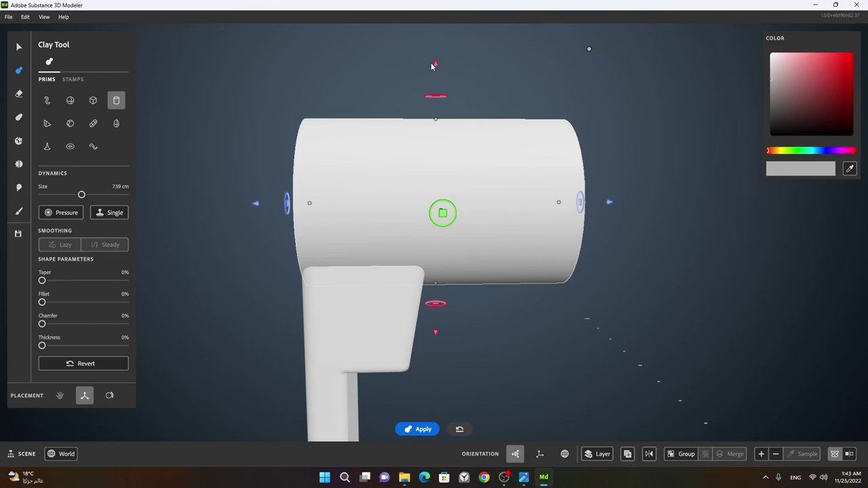
key("space")
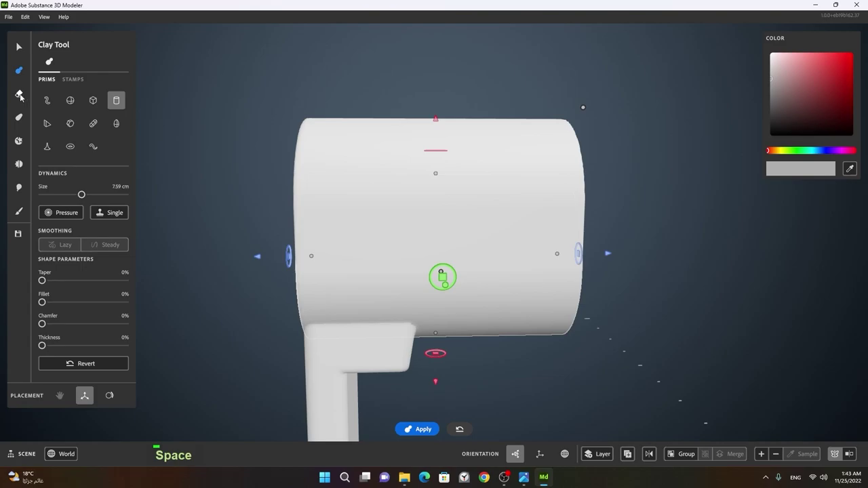
- Switch the cuboid shape to erasing and carve a first piece off the handle post
left_click(325, 191)
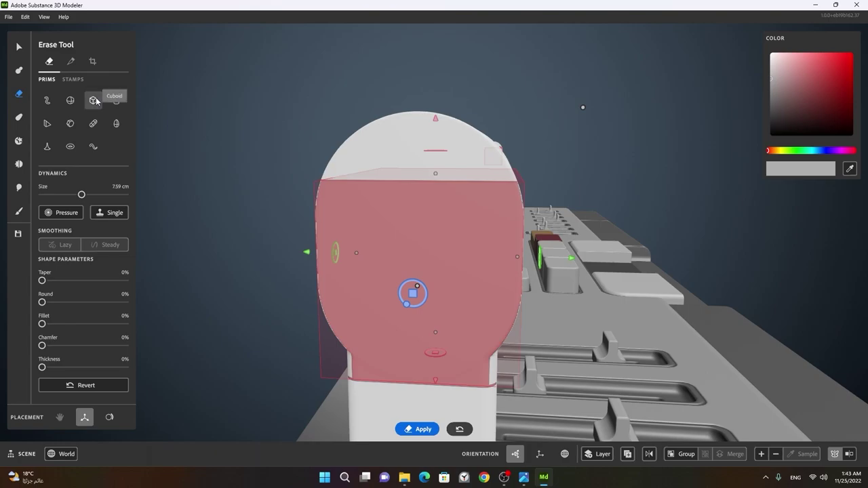
right_click(538, 260)
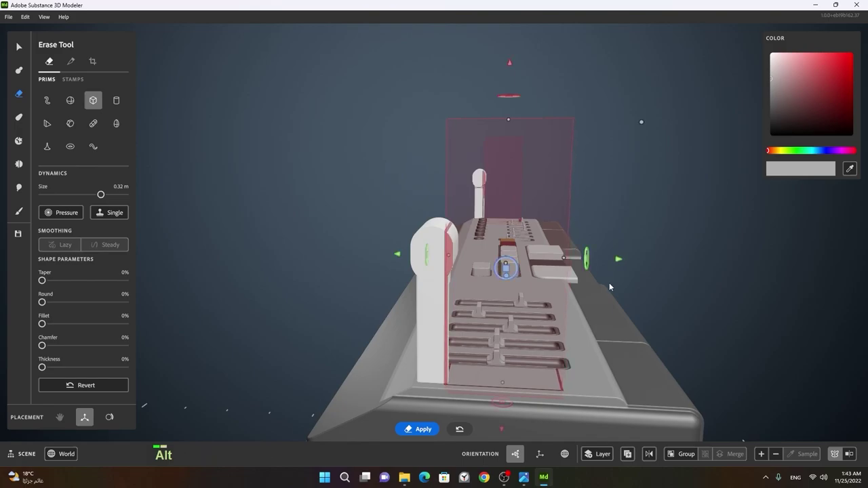
right_click(581, 299)
left_click(589, 310)
- Zoom in and carve three more box-shaped cuts into the handle post
right_click(484, 302)
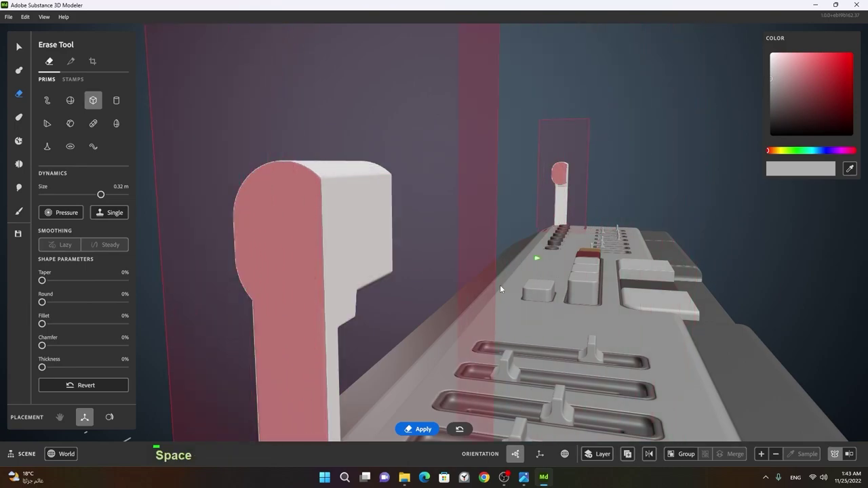
middle_click(381, 297)
scroll("up", 3)
left_click(394, 293)
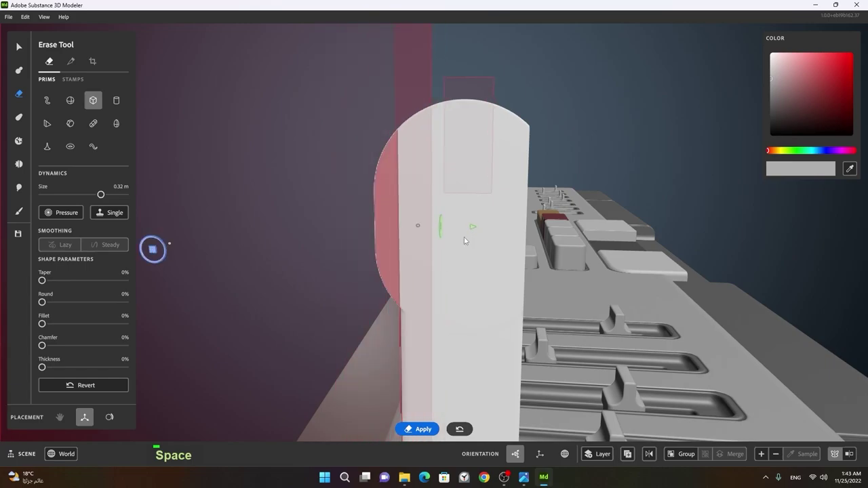
left_click(424, 253)
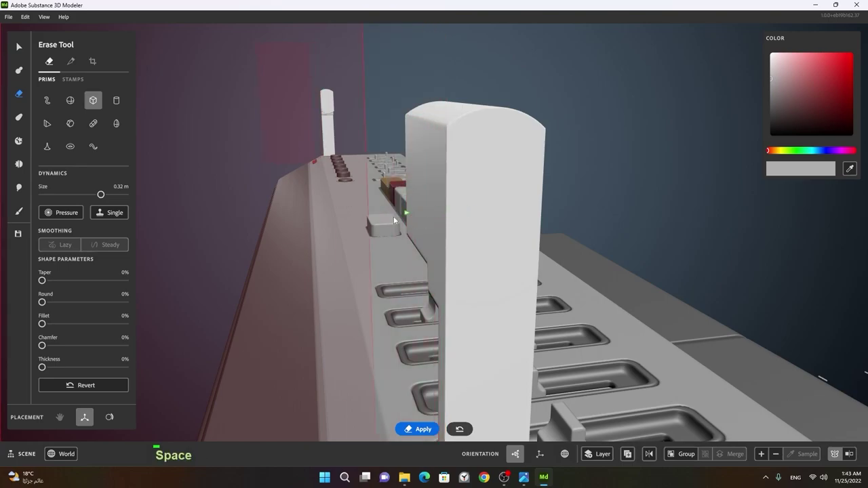
left_click(550, 264)
- Resize the erase box and carve another section off the handle
right_click(522, 263)
middle_click(457, 270)
right_click(444, 278)
left_click(354, 287)
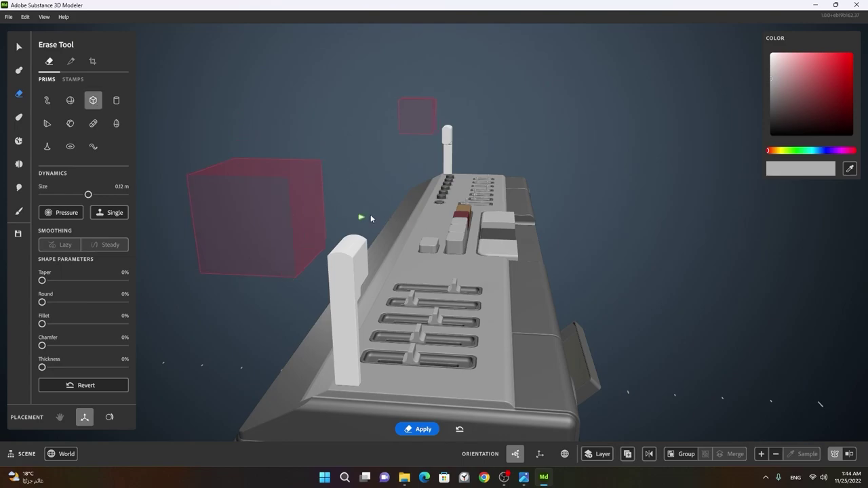
left_click(297, 257)
right_click(289, 260)
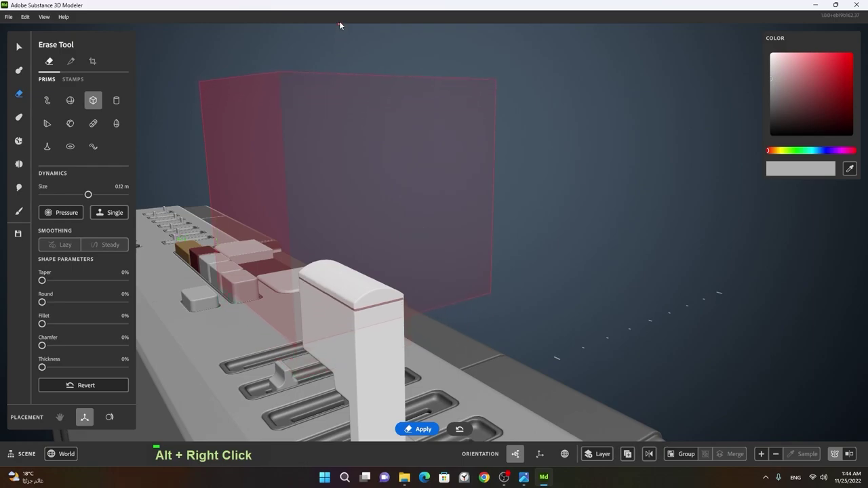
right_click(476, 187)
- Make the last cuts and apply them, leaving a squared, stepped post top
left_click(491, 247)
right_click(343, 258)
left_click(494, 276)
right_click(555, 282)
double_click(497, 259)
right_click(416, 316)
middle_click(297, 313)
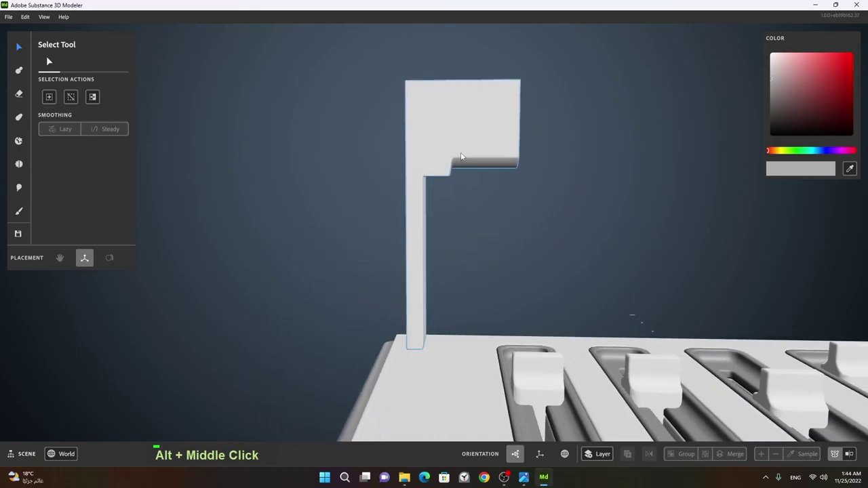
- Pick the Clay cuboid and place a cube beside the trimmed L-shaped post
left_click(529, 211)
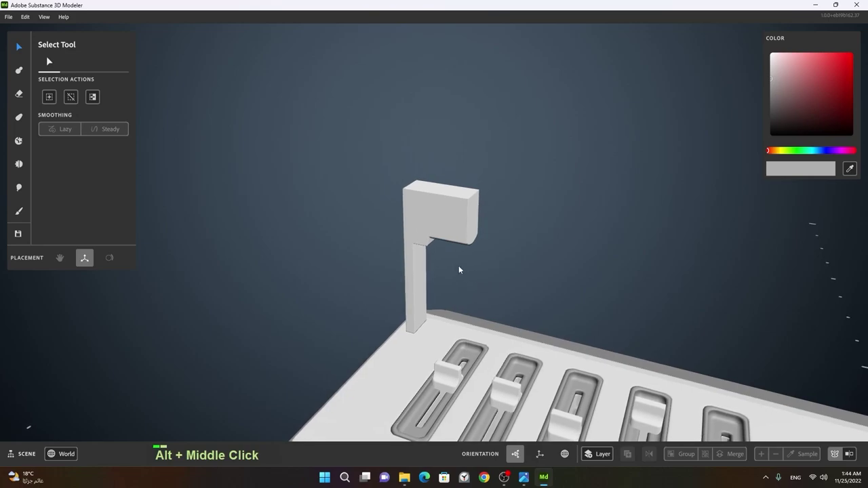
right_click(461, 263)
middle_click(376, 240)
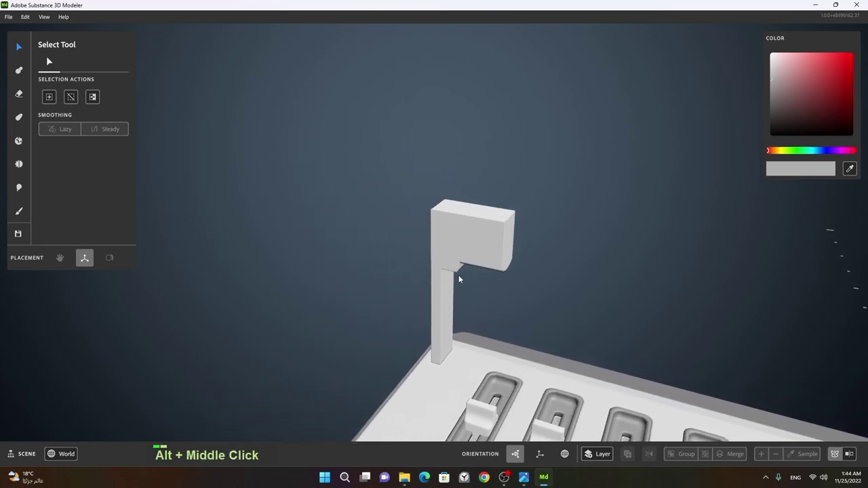
left_click(467, 275)
middle_click(497, 372)
left_click(476, 272)
right_click(508, 274)
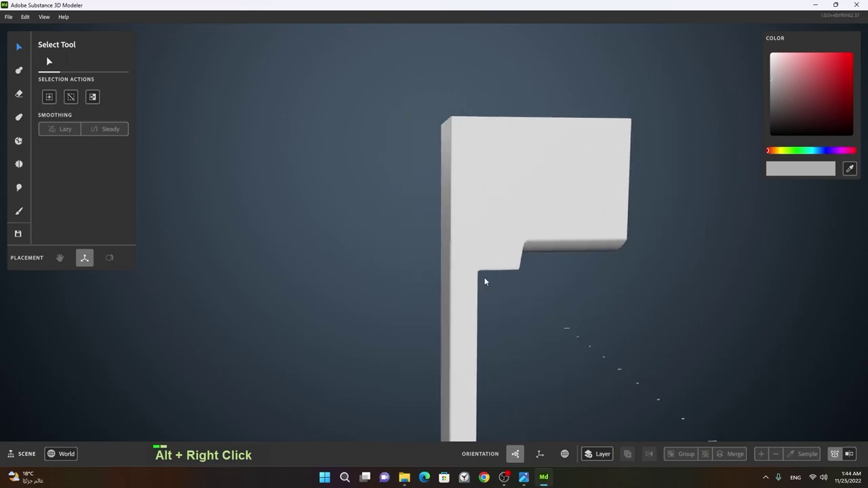
left_click(486, 282)
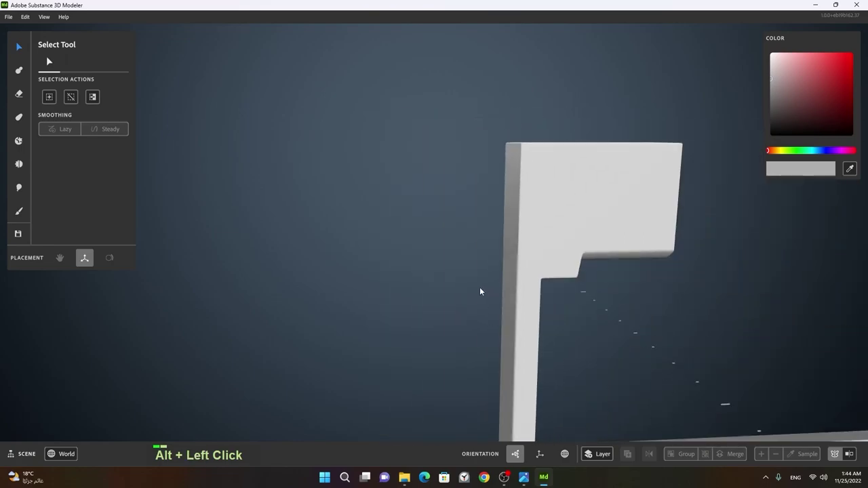
- Adjust the cube against the post while inspecting from several angles
middle_click(588, 293)
right_click(550, 277)
middle_click(621, 283)
right_click(536, 267)
middle_click(769, 272)
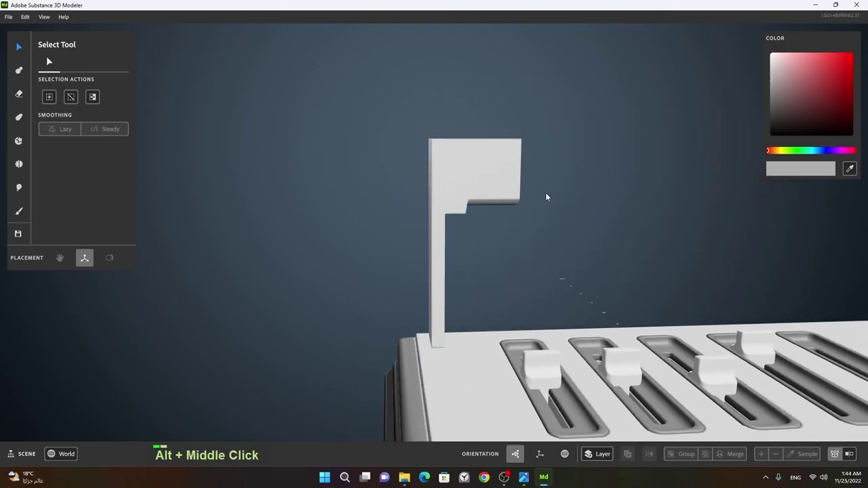
left_click(533, 217)
middle_click(695, 237)
- Finish the second stepped post and leave a new clay shape near the left post
right_click(653, 235)
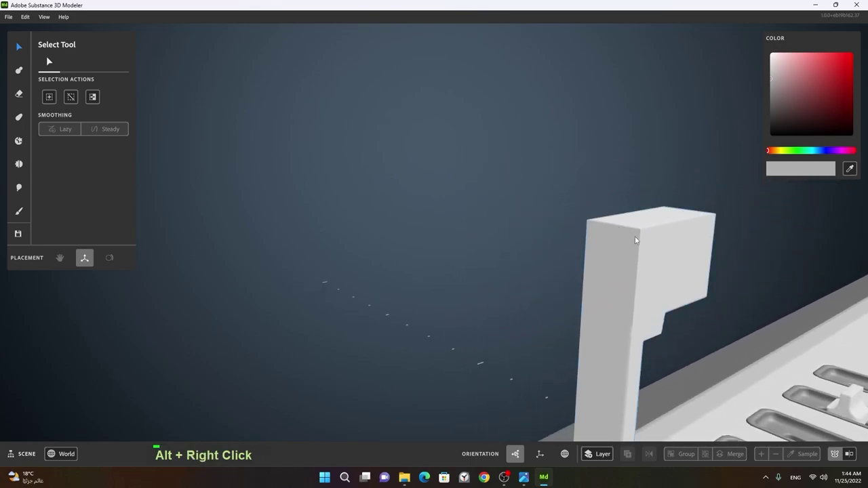
right_click(681, 256)
left_click(674, 269)
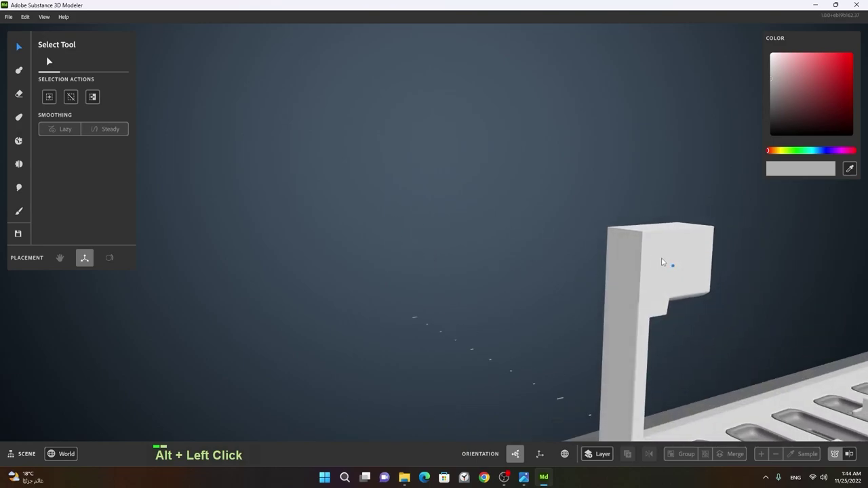
right_click(726, 271)
middle_click(718, 287)
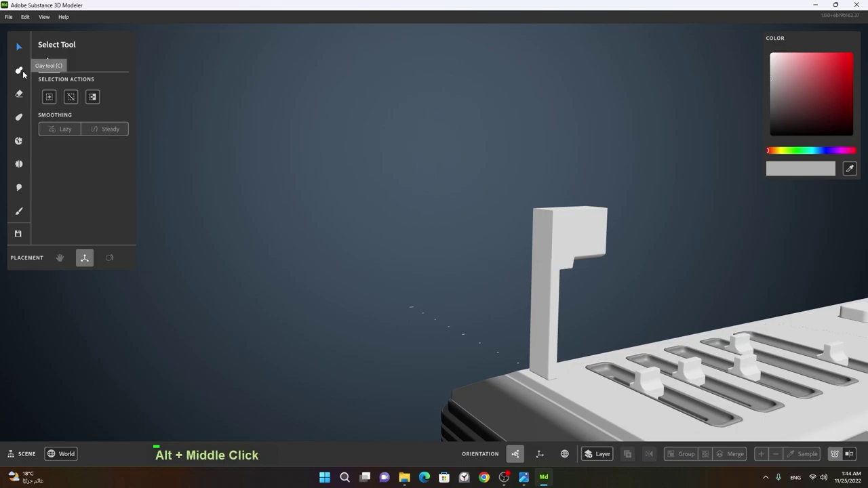
right_click(696, 238)
middle_click(716, 247)
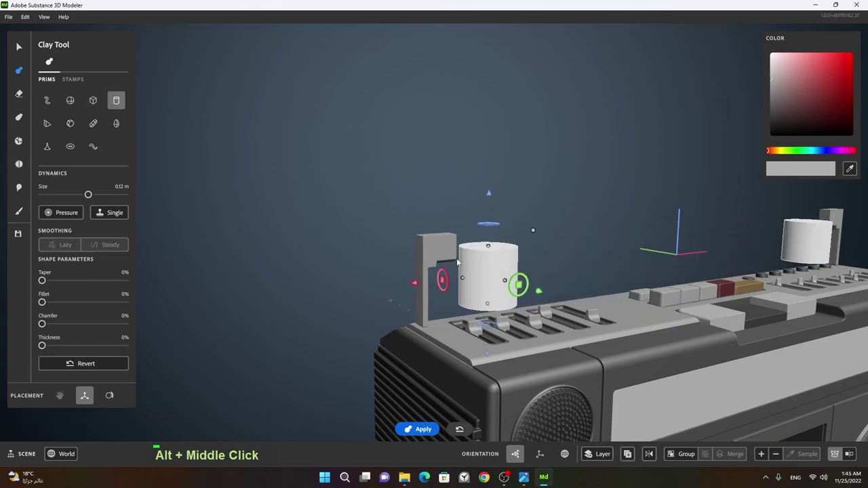
- Enlarge the cylinder to 0.18 m and lay it across the post tops above the sliders, then apply it
left_click(513, 293)
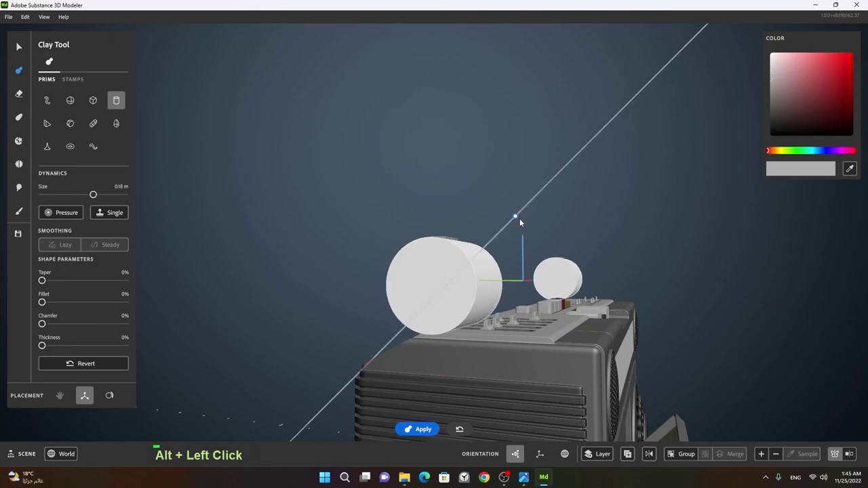
right_click(465, 269)
left_click(468, 289)
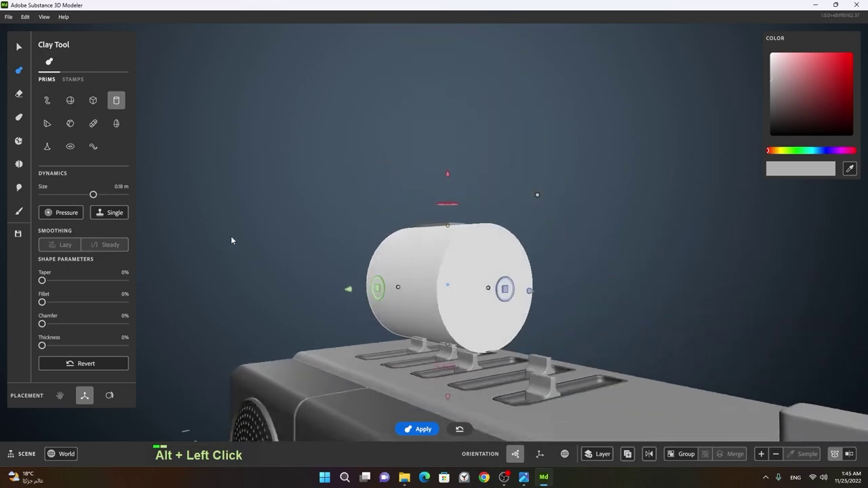
left_click(325, 245)
right_click(410, 261)
left_click(442, 269)
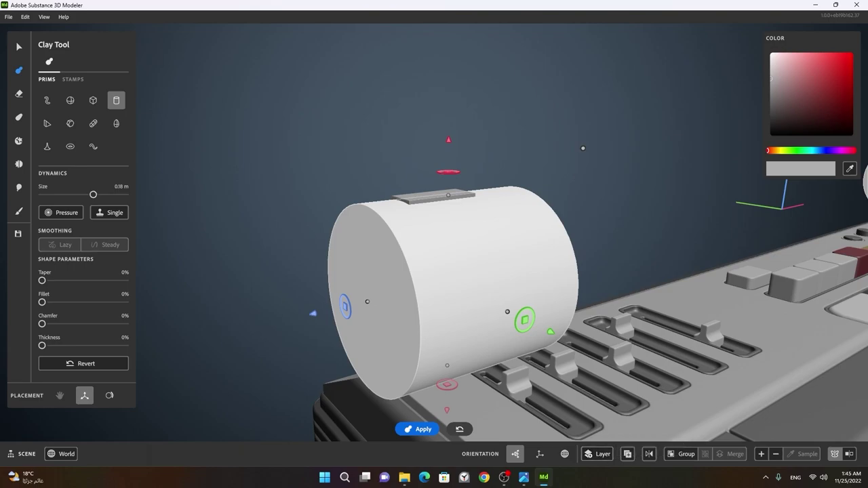
key("space")
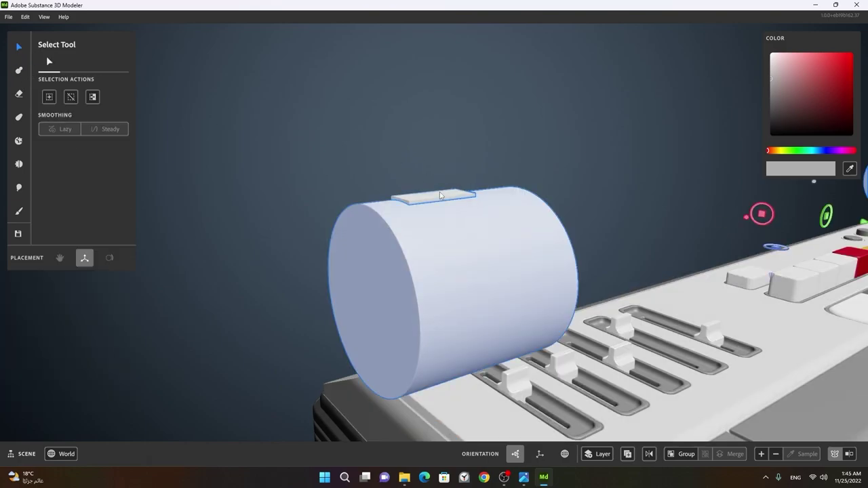
left_click(497, 237)
right_click(541, 237)
middle_click(494, 237)
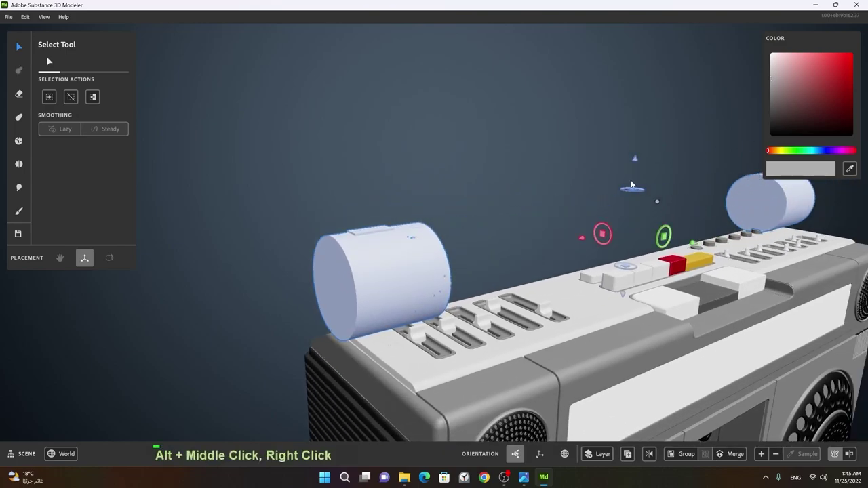
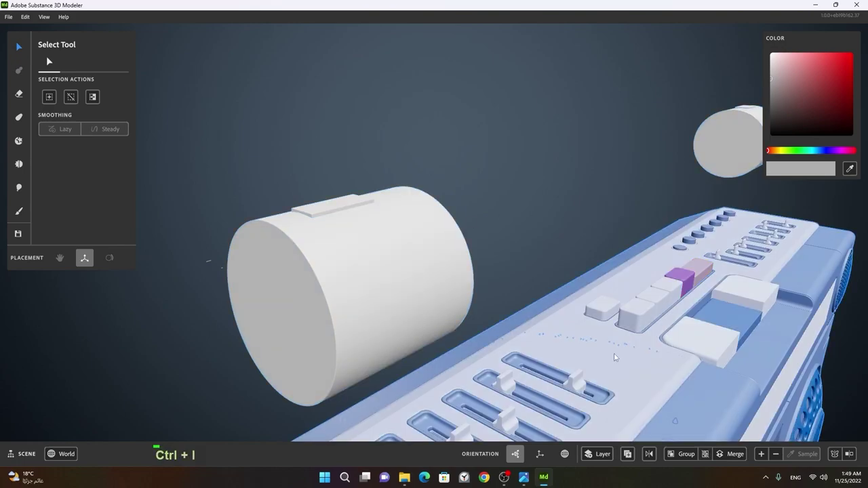
key("h")
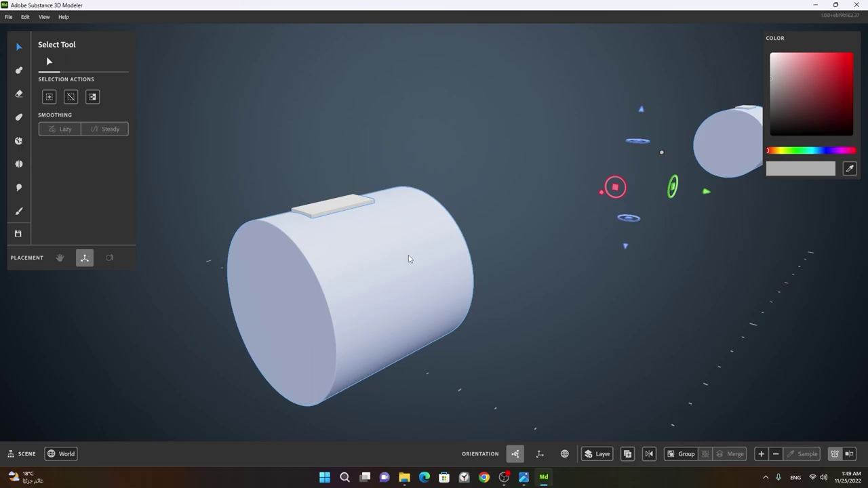
right_click(411, 257)
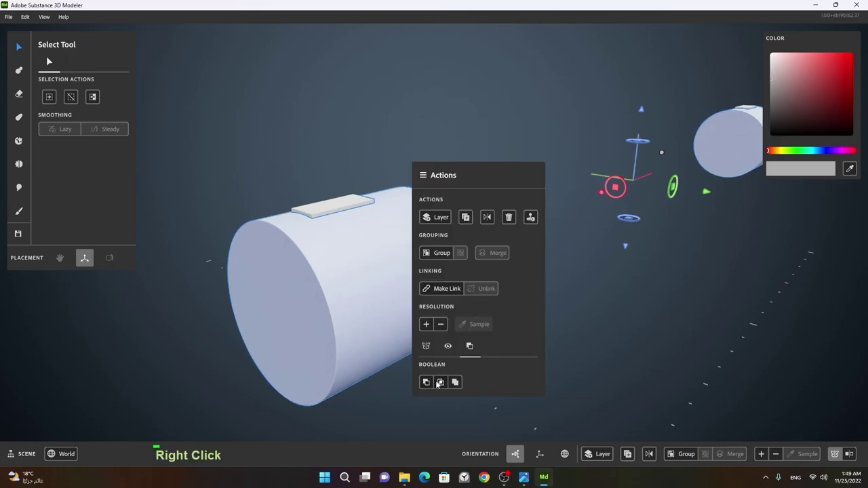
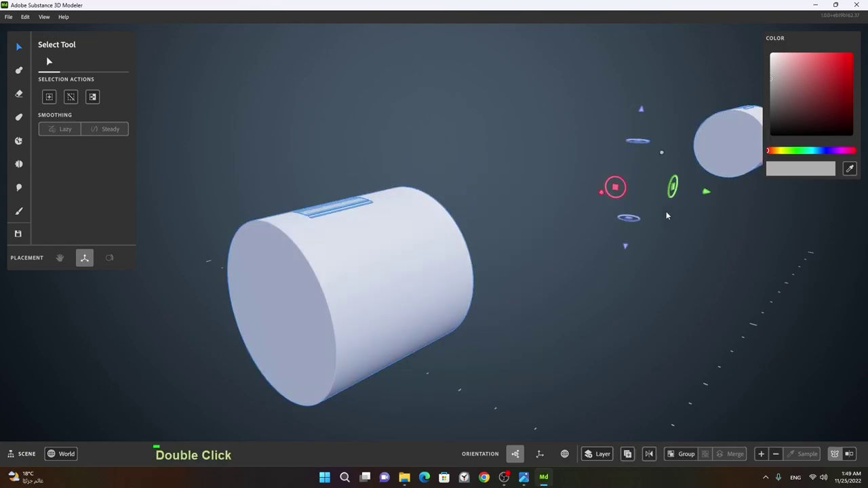
left_click(342, 270)
right_click(556, 201)
left_click(608, 199)
right_click(418, 210)
middle_click(393, 215)
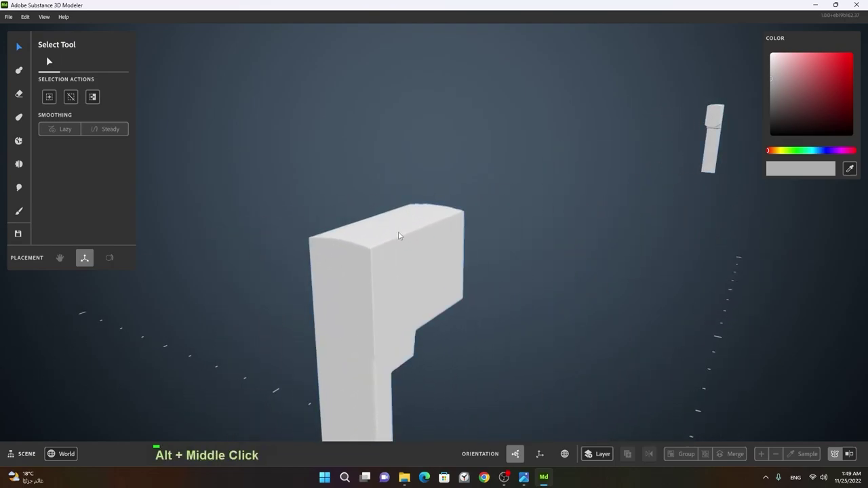
- Try placing a Clay cylinder primitive beside the L-shaped handle post
left_click(398, 236)
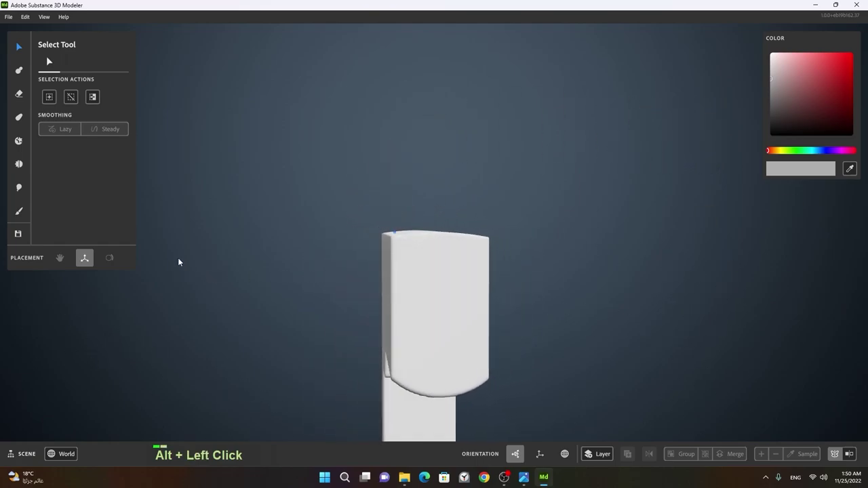
right_click(551, 251)
left_click(405, 263)
right_click(507, 266)
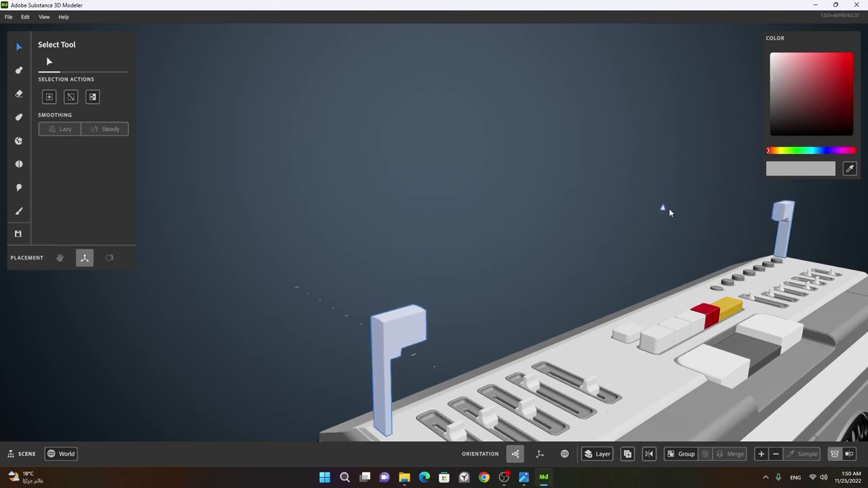
left_click(533, 260)
right_click(427, 242)
- Pick the Warp Tool and frame the whole boombox with both posts in view
middle_click(508, 236)
left_click(494, 252)
right_click(451, 251)
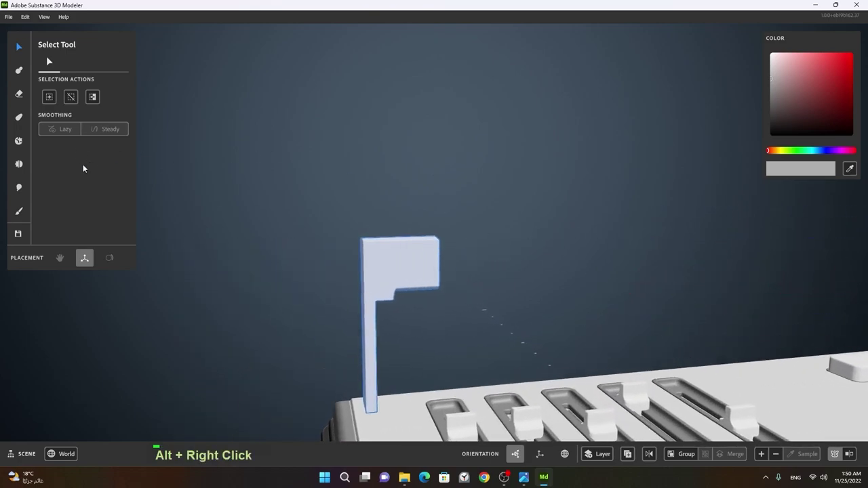
double_click(397, 258)
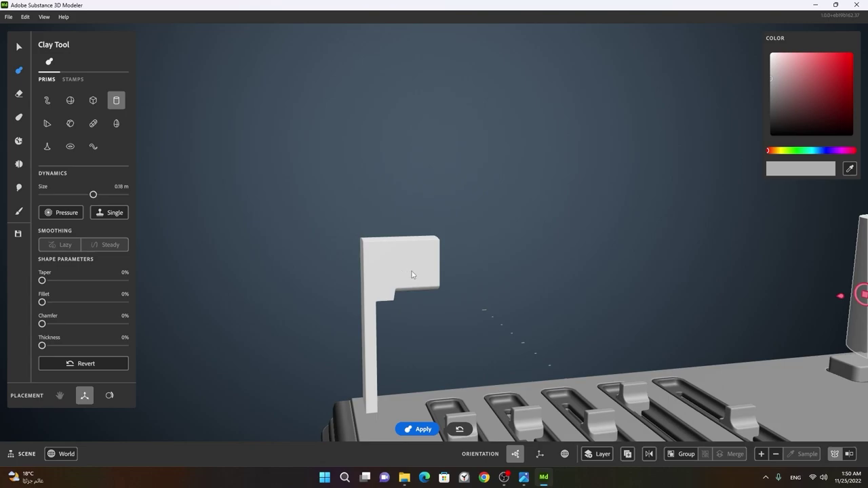
left_click(379, 284)
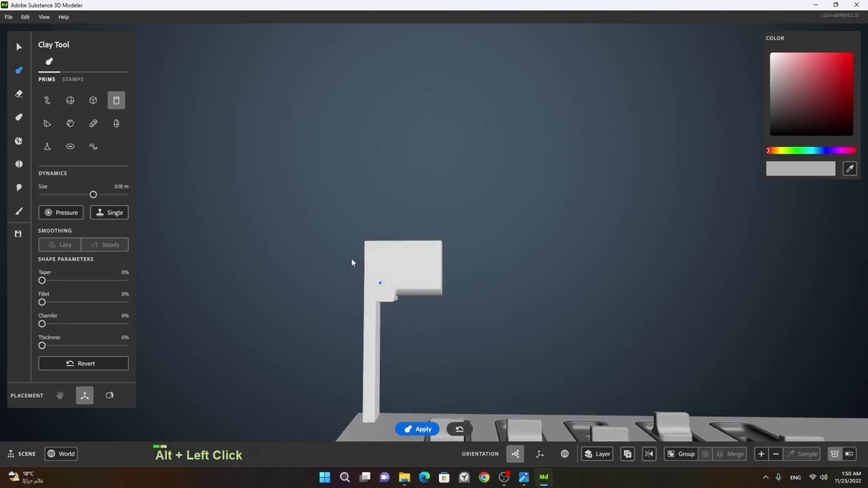
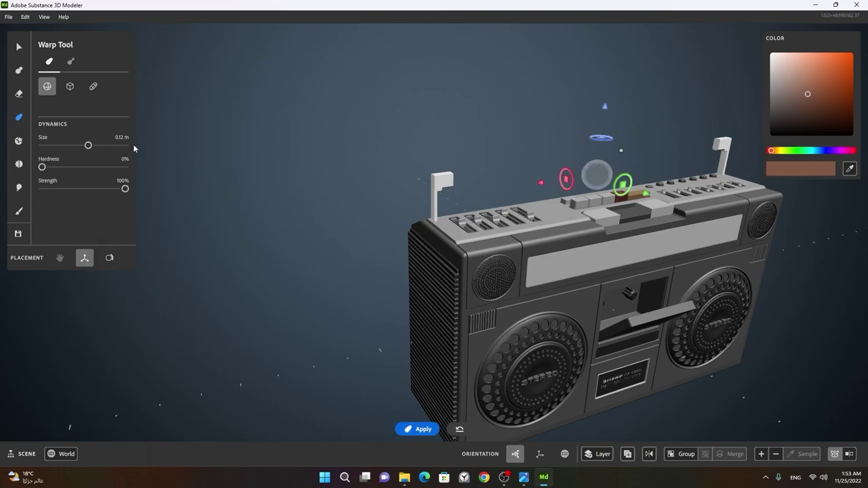
- Place the box-mode warp region at 100% hardness on the left post's top
right_click(466, 139)
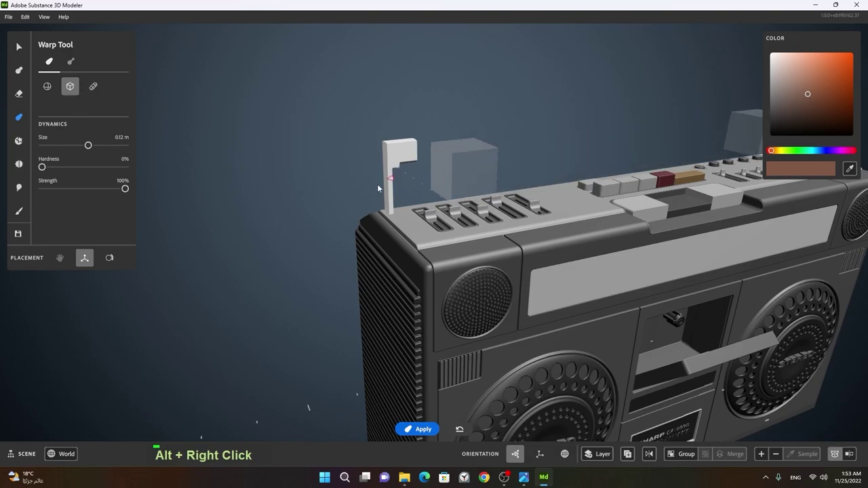
middle_click(470, 182)
left_click(451, 238)
middle_click(472, 250)
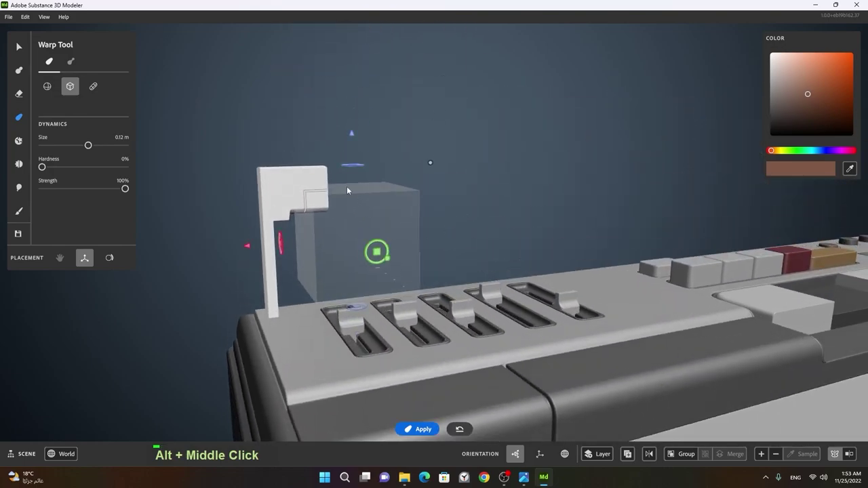
left_click(401, 155)
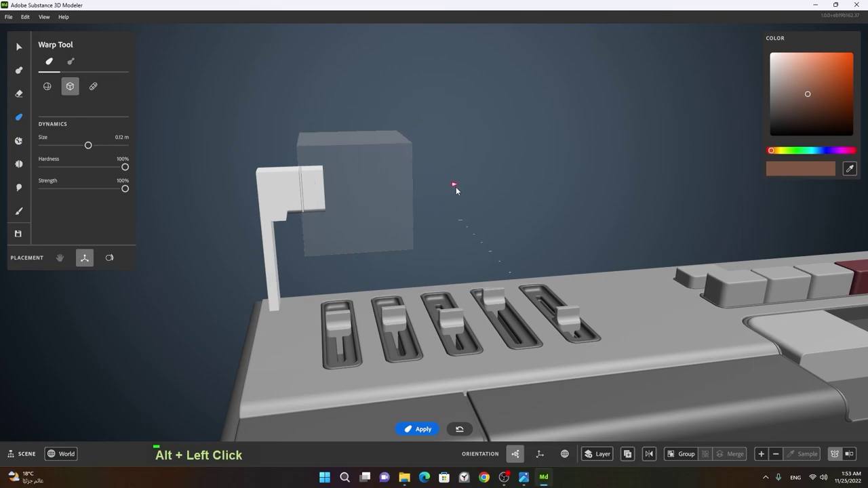
- Drag the post top right into a long bar spanning the boombox and apply the warp
right_click(537, 196)
middle_click(520, 205)
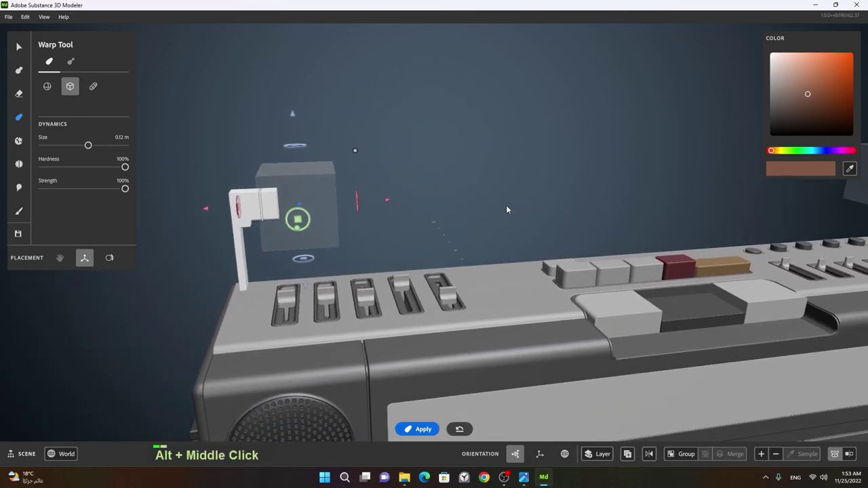
key("space")
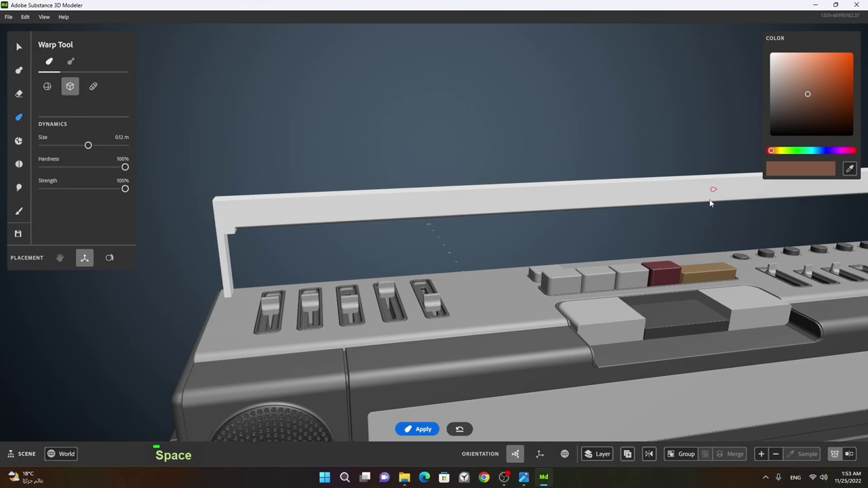
key("space")
right_click(489, 242)
left_click(458, 244)
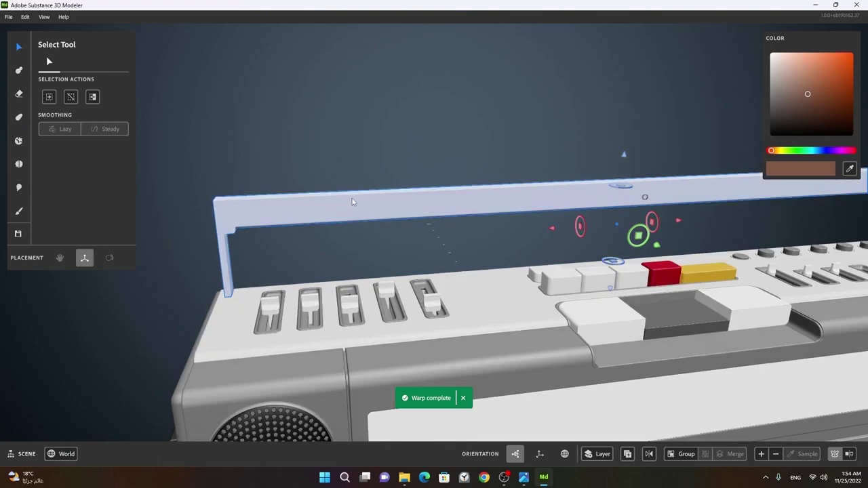
right_click(309, 207)
left_click(295, 216)
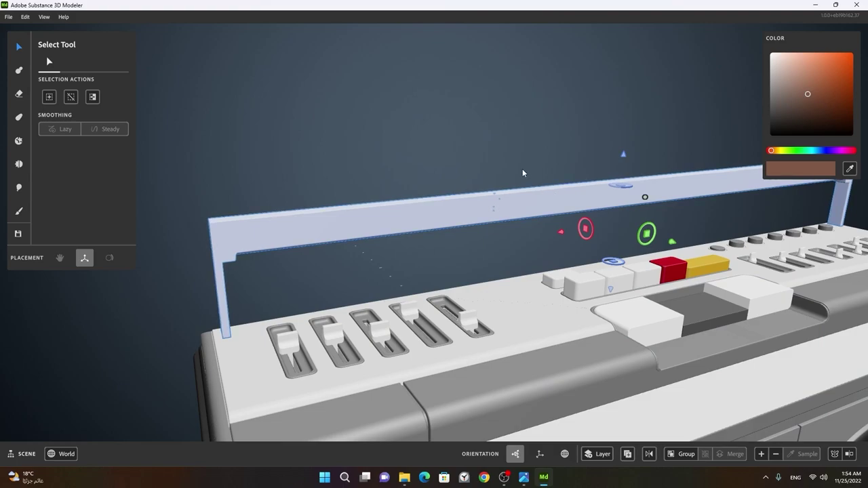
right_click(659, 245)
middle_click(639, 241)
middle_click(508, 297)
right_click(513, 297)
middle_click(555, 289)
left_click(529, 231)
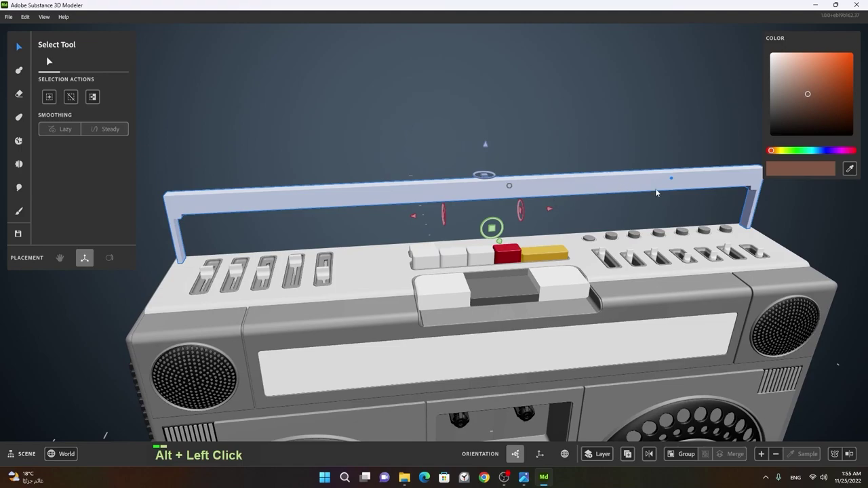
middle_click(689, 179)
right_click(576, 207)
middle_click(696, 192)
right_click(660, 203)
middle_click(479, 231)
left_click(484, 238)
middle_click(468, 245)
right_click(608, 221)
left_click(571, 236)
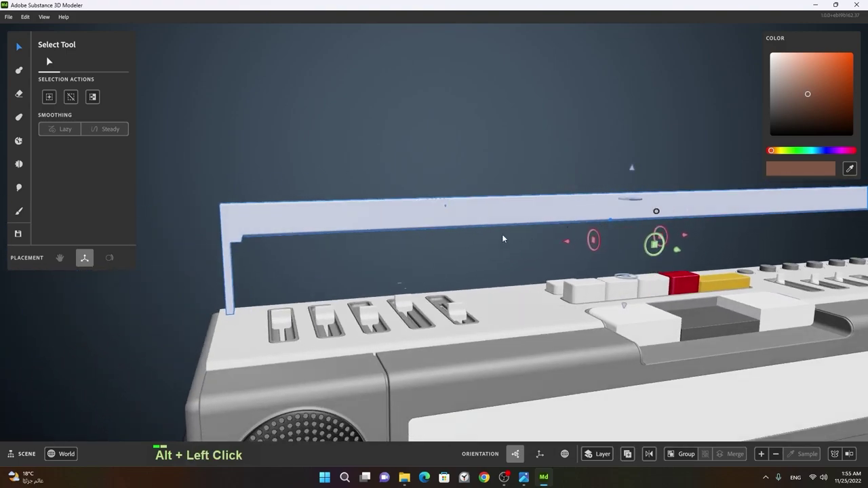
right_click(496, 238)
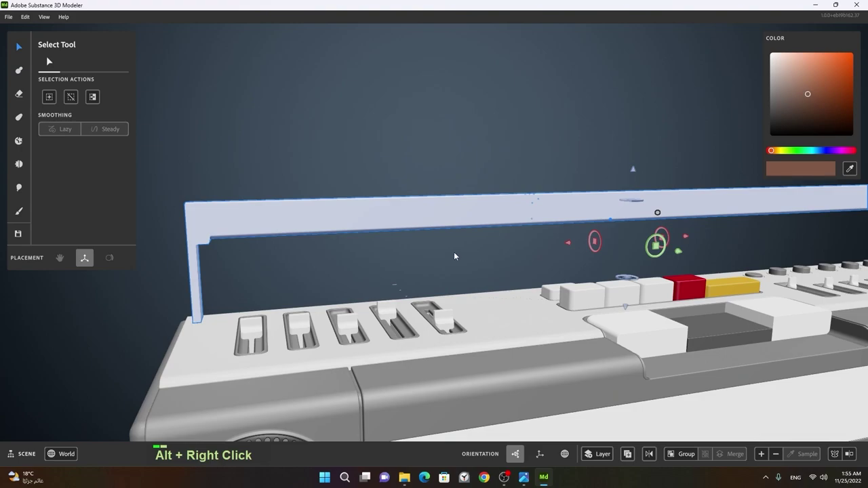
left_click(459, 255)
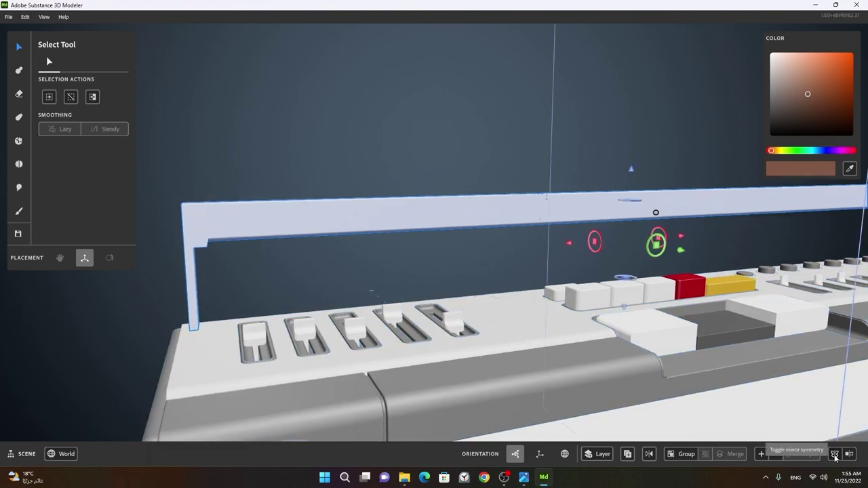
right_click(378, 271)
middle_click(368, 265)
right_click(408, 252)
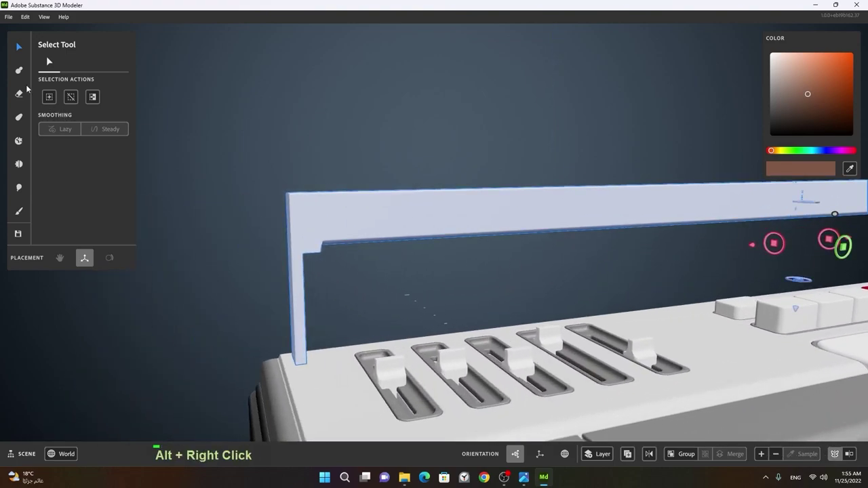
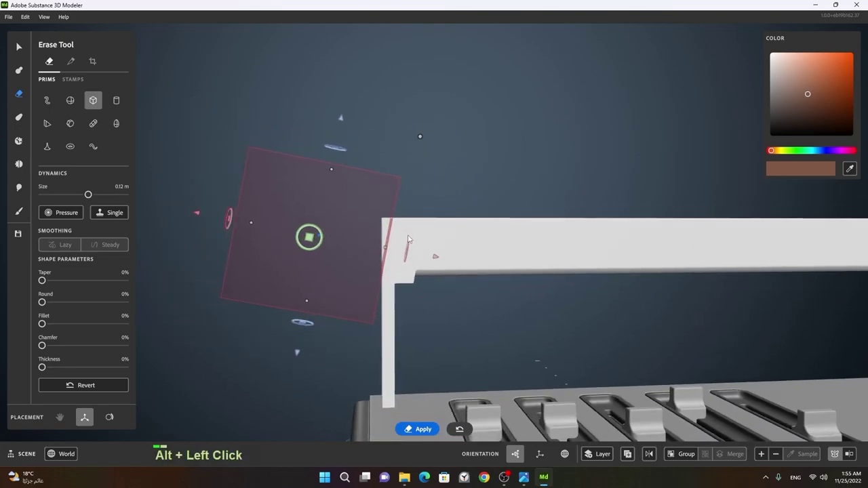
- Orbit around the handle's left corner with the box-shaped warp brush ready
right_click(365, 242)
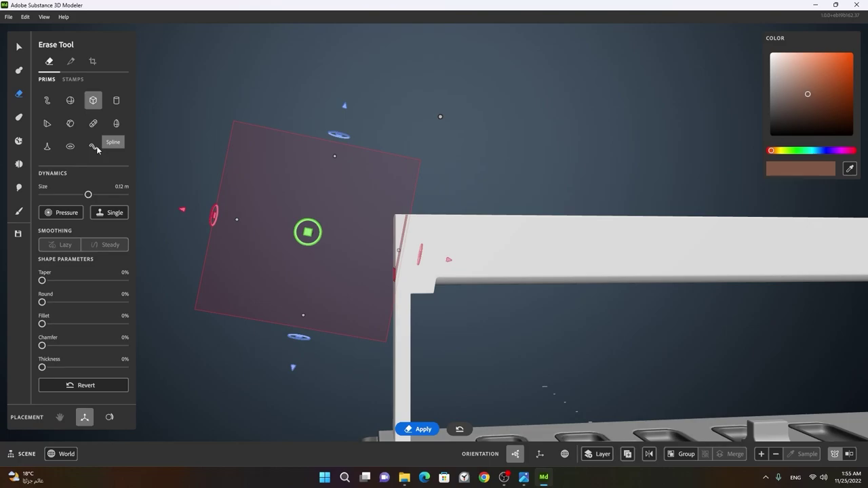
right_click(353, 207)
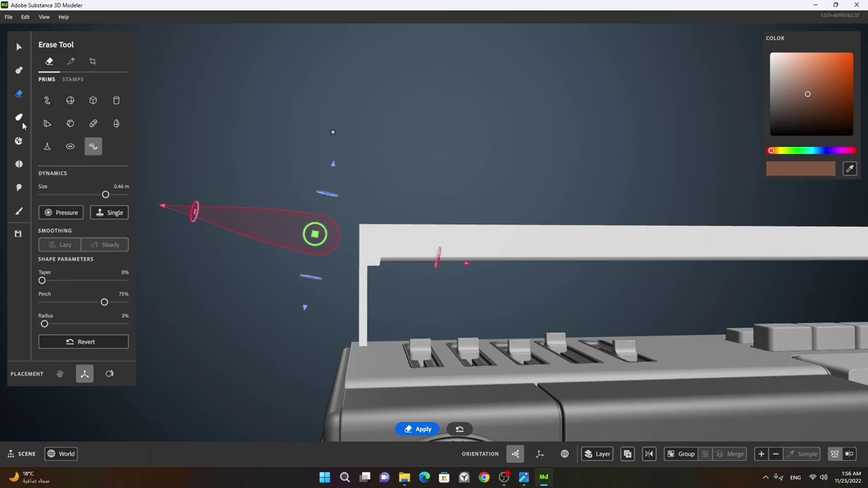
right_click(232, 204)
- Position and rotate the warp box over the handle's upper corner and apply the rounding
left_click(282, 207)
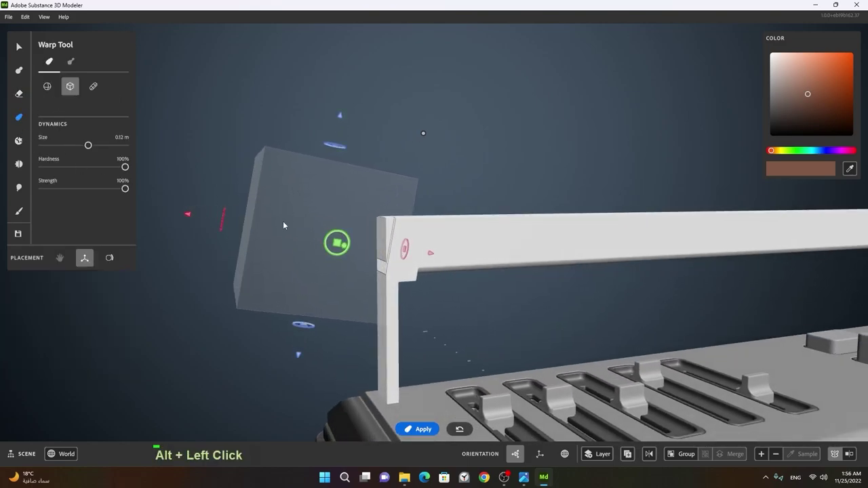
right_click(330, 228)
left_click(415, 250)
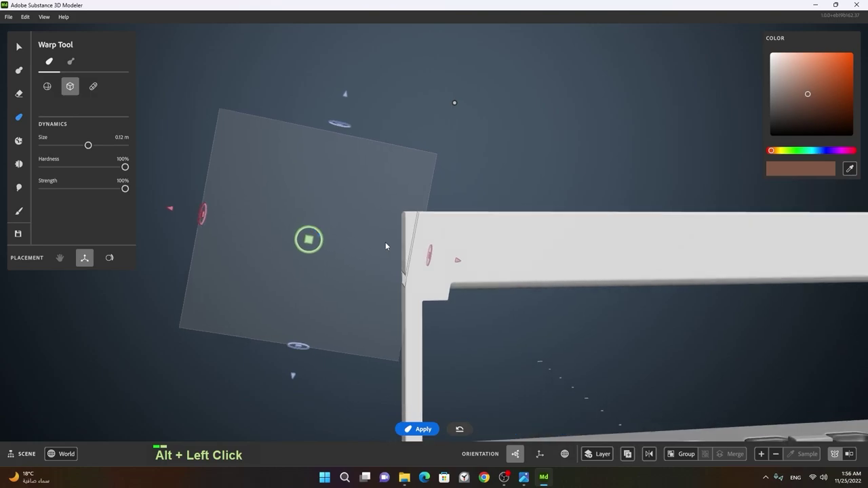
middle_click(436, 251)
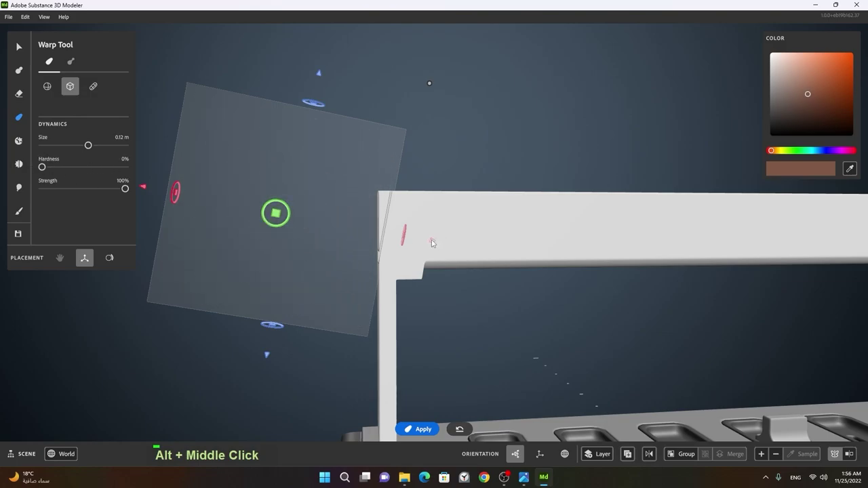
key("space")
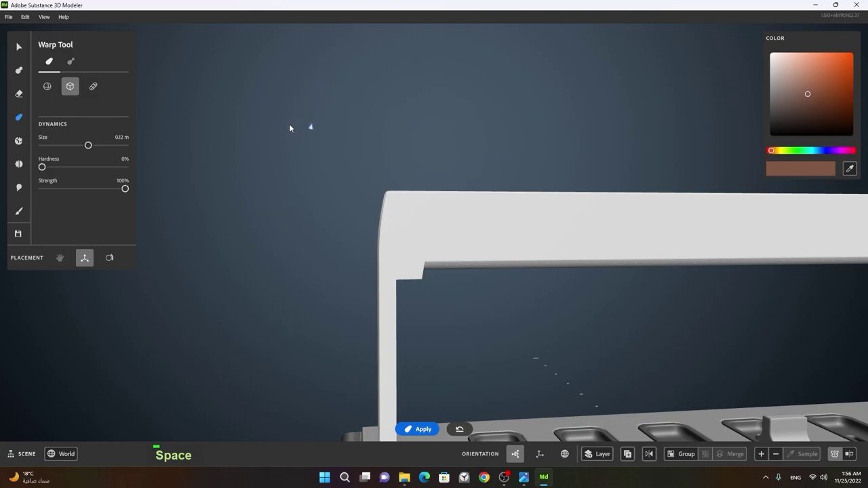
- Undo, redo the corner warp more cleanly, and confirm the rounded handle corner
key("space")
left_click(395, 208)
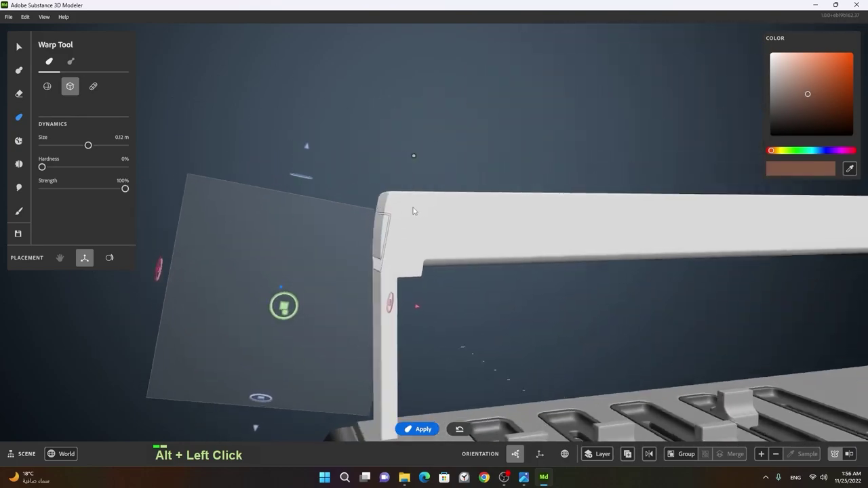
key("ctrl+z")
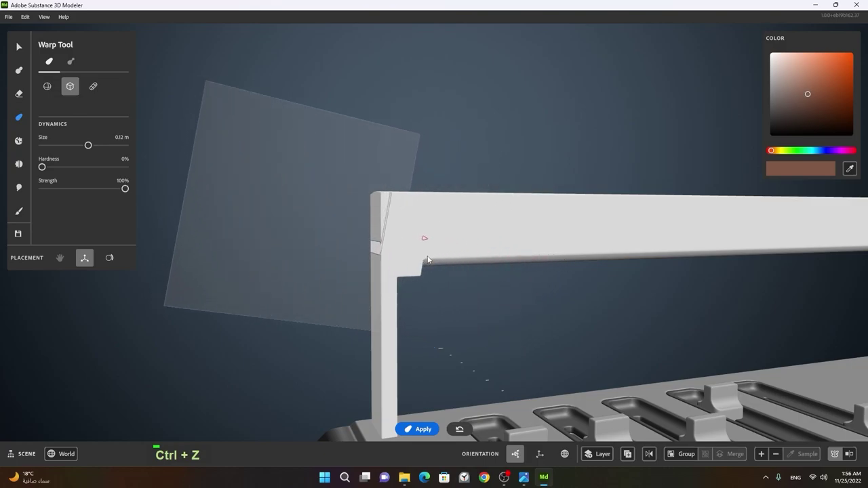
left_click(478, 278)
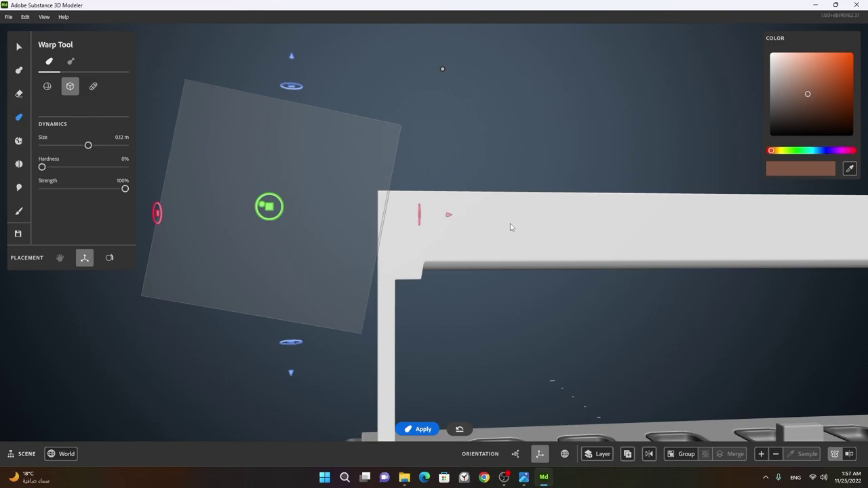
key("space")
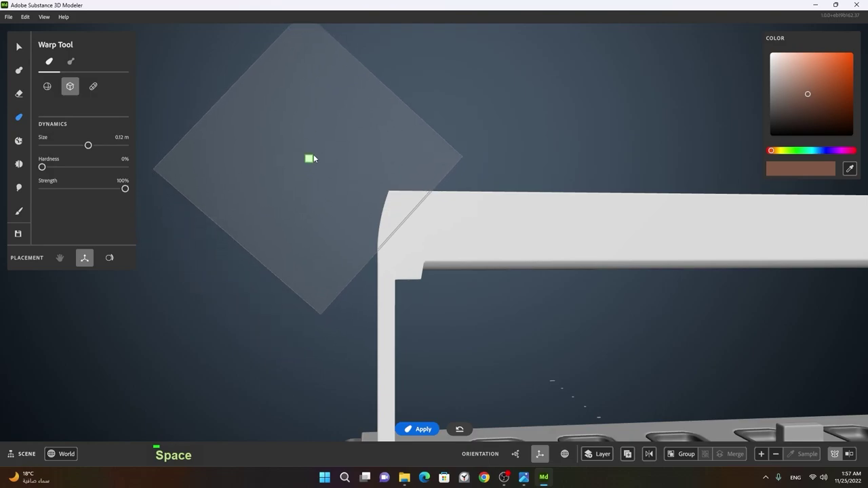
middle_click(471, 150)
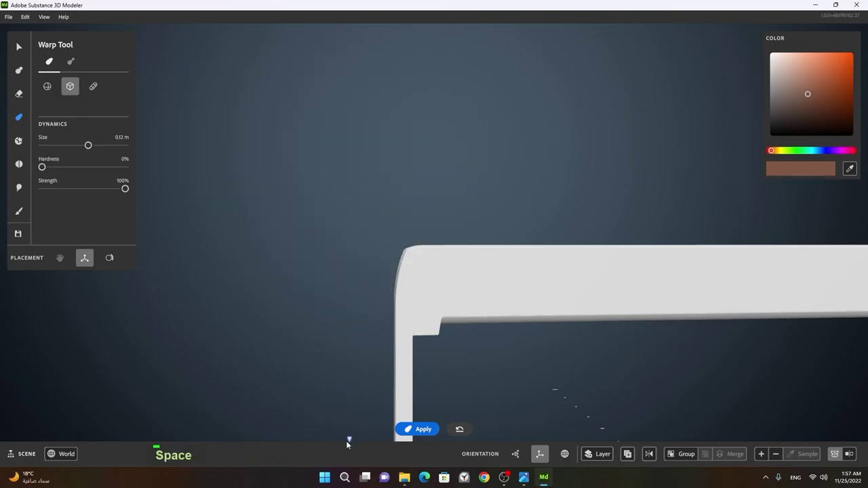
right_click(405, 253)
left_click(464, 254)
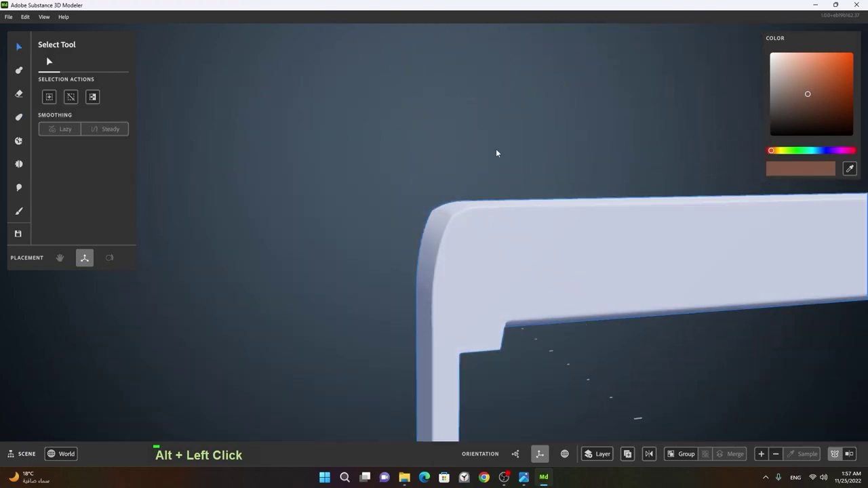
- Orbit around the boombox and pick the Split Tool with the cube primitive
left_click(596, 224)
right_click(581, 224)
middle_click(654, 243)
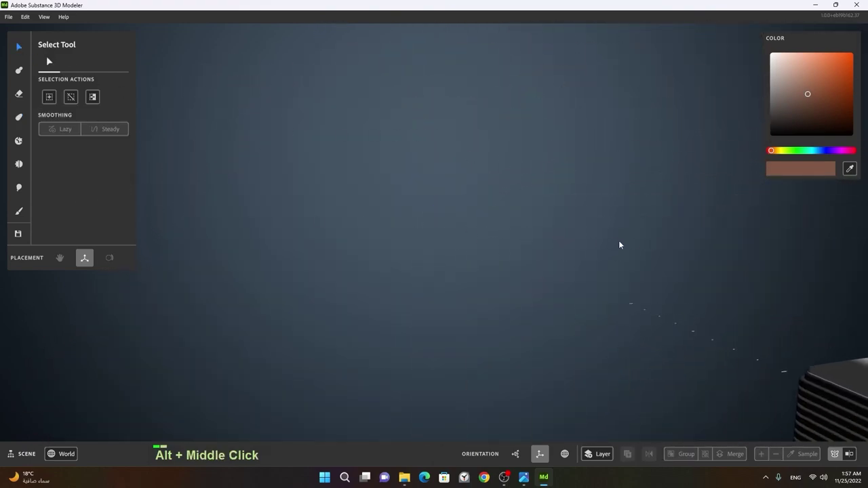
left_click(651, 290)
middle_click(682, 287)
left_click(495, 283)
- Place a long box-shaped split region spanning the white handle bar, unapplied
middle_click(577, 290)
middle_click(491, 227)
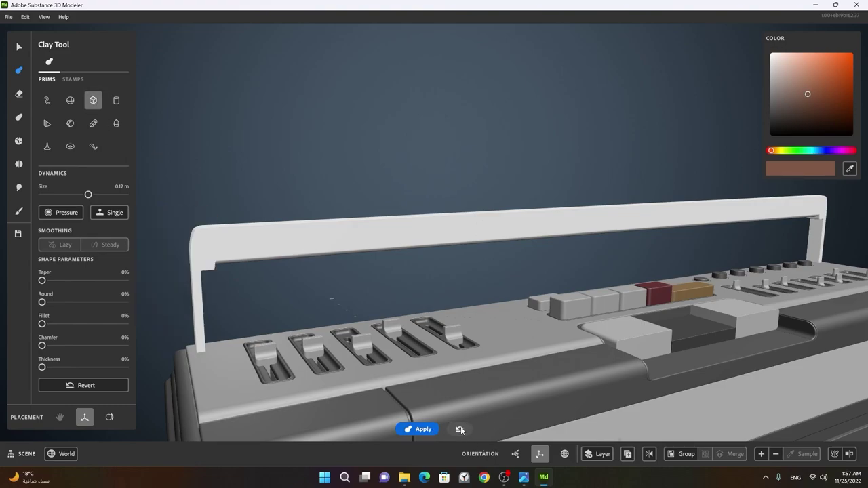
right_click(674, 347)
middle_click(596, 417)
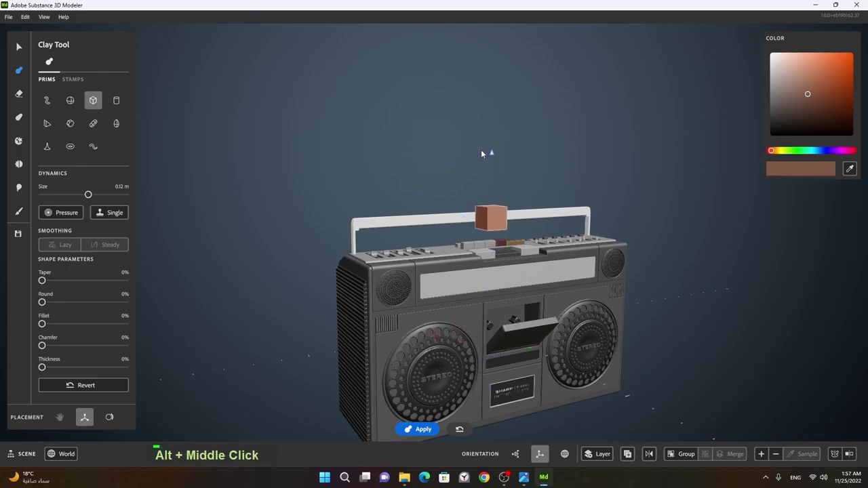
right_click(418, 178)
- Enlarge the split box to cover the whole bar and apply the split
left_click(502, 207)
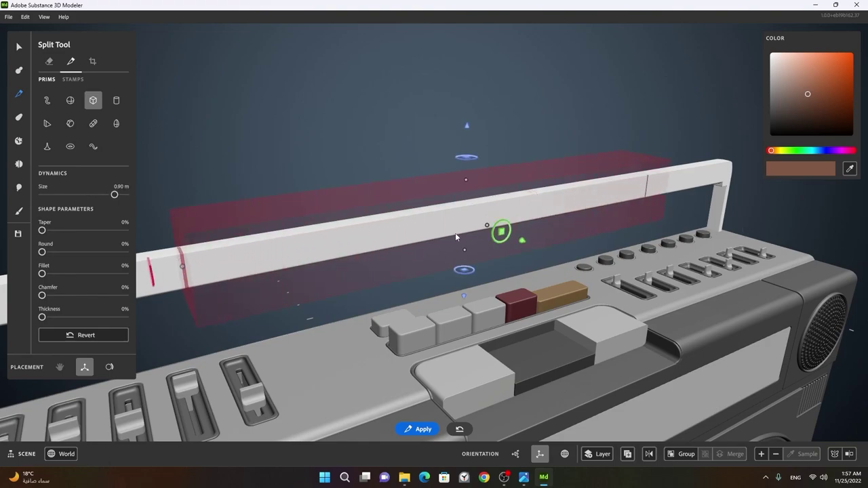
middle_click(381, 252)
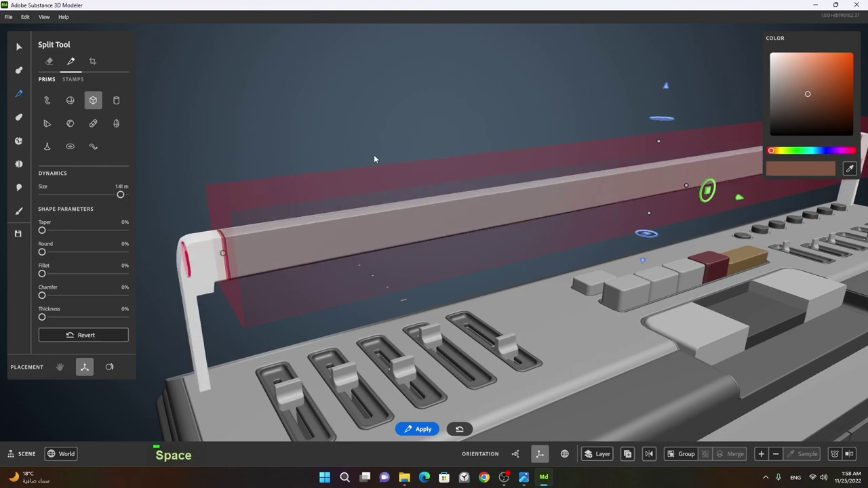
key("space")
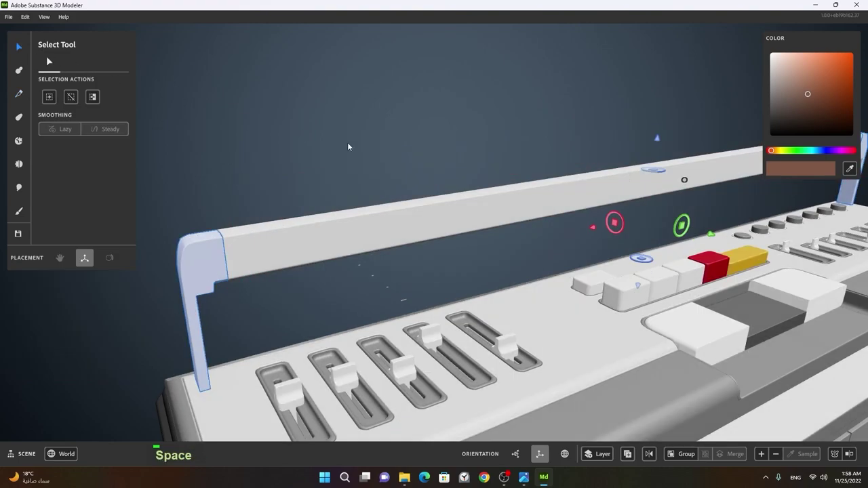
- Select the separated top bar on its own, apart from the grey corner posts
double_click(327, 232)
right_click(340, 218)
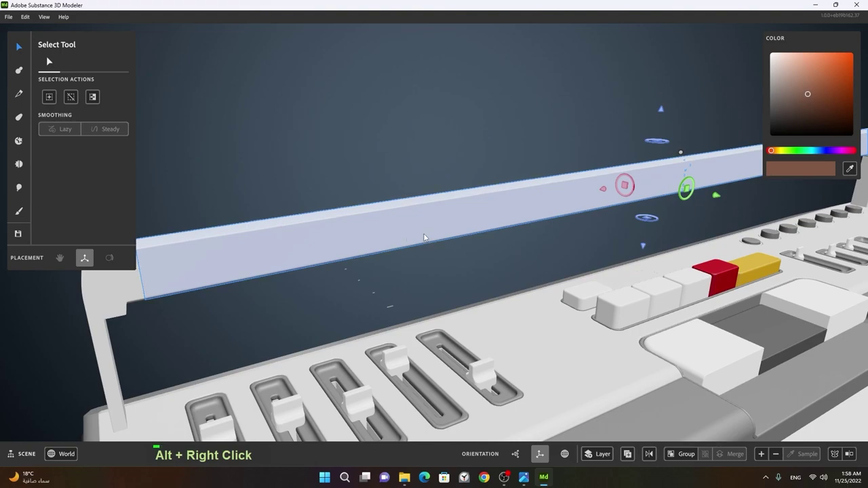
double_click(472, 223)
right_click(378, 235)
- Paint the handle's long top bar black with a large, hard brush
middle_click(508, 225)
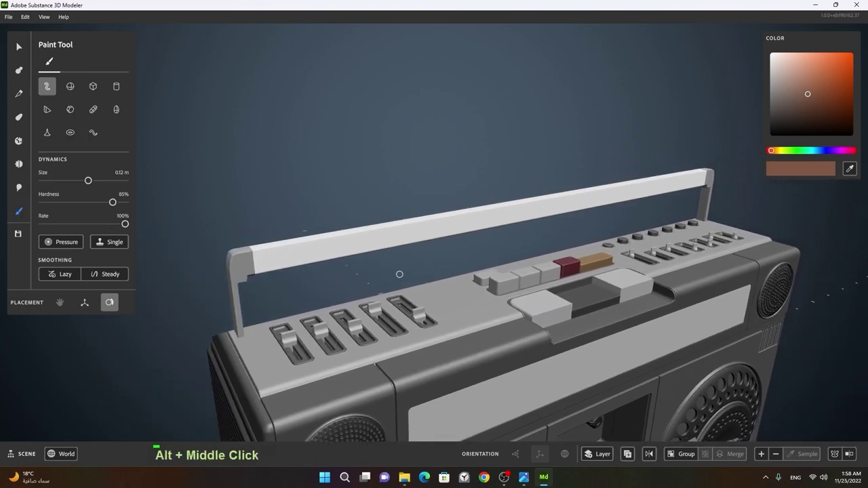
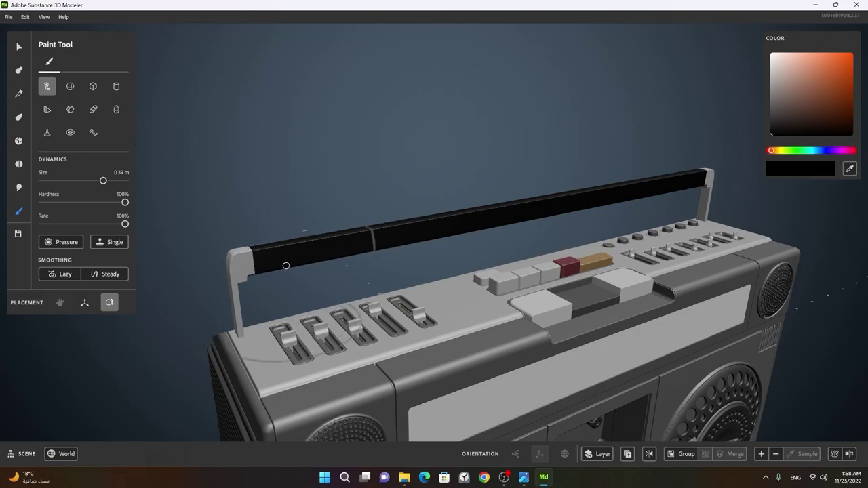
left_click(344, 276)
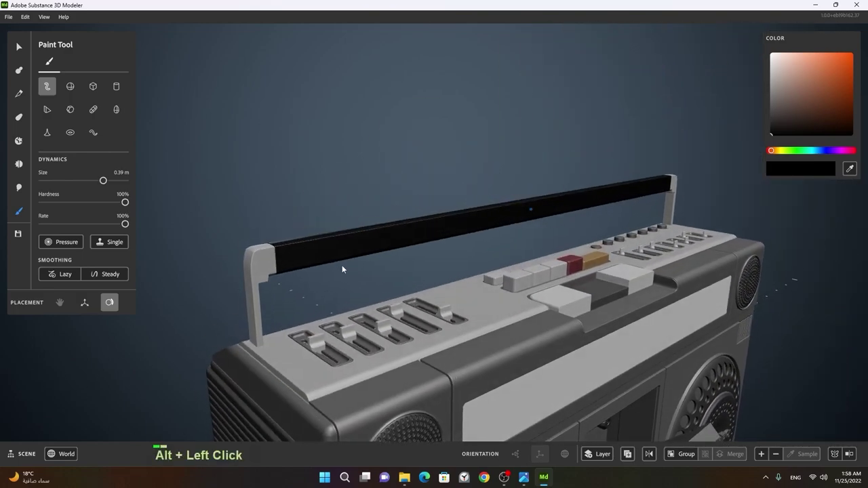
- Select the black bar and orbit to inspect both of its ends
right_click(301, 260)
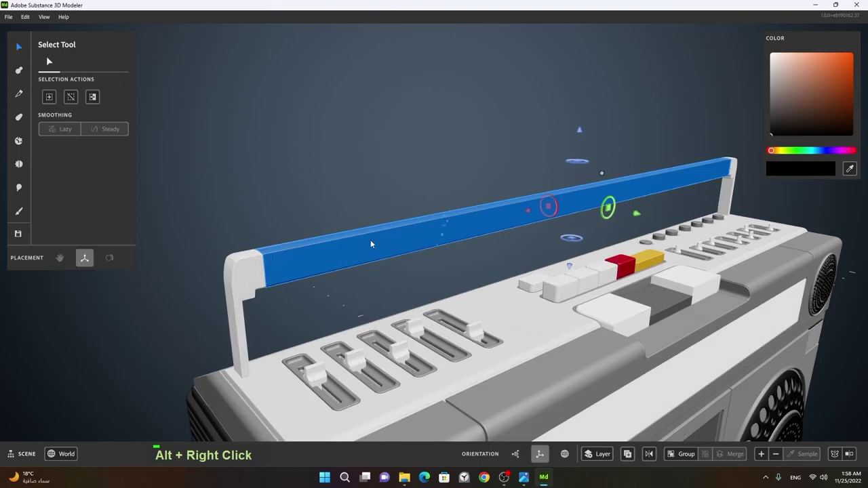
middle_click(530, 218)
right_click(675, 189)
middle_click(668, 193)
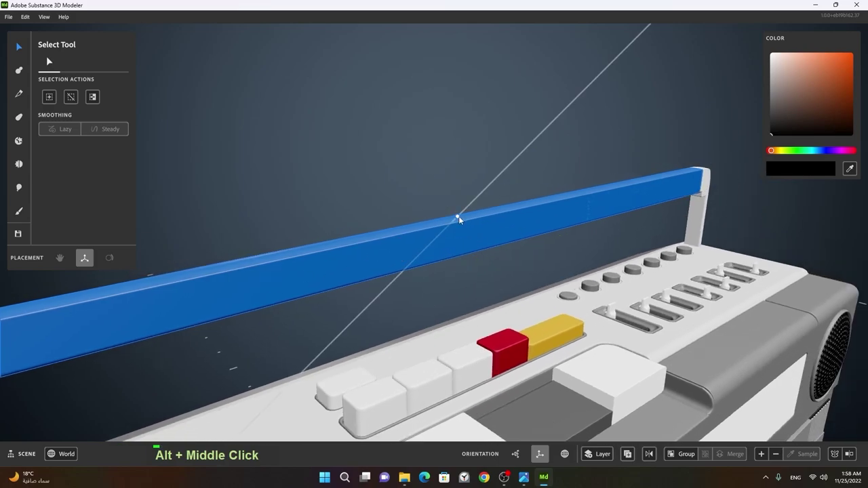
right_click(467, 230)
middle_click(397, 243)
- Lay a box-shaped Erase Tool volume along the middle of the black bar, unapplied
right_click(446, 223)
left_click(417, 240)
right_click(388, 248)
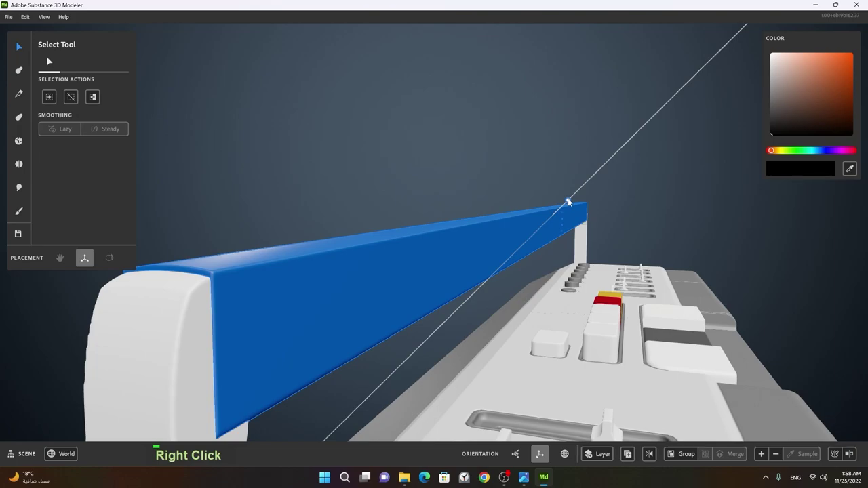
right_click(456, 237)
right_click(488, 231)
- Shrink the erase cube to 0.16 m and move it to the bar's left end, mirrored right
left_click(478, 249)
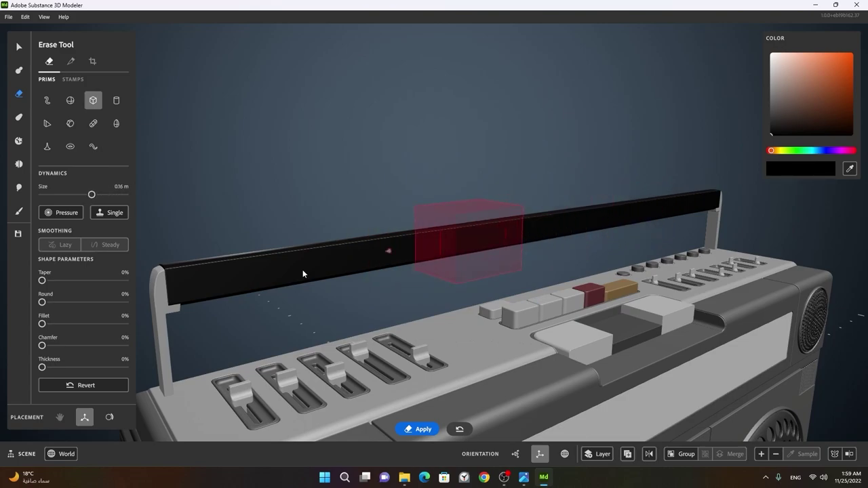
middle_click(277, 261)
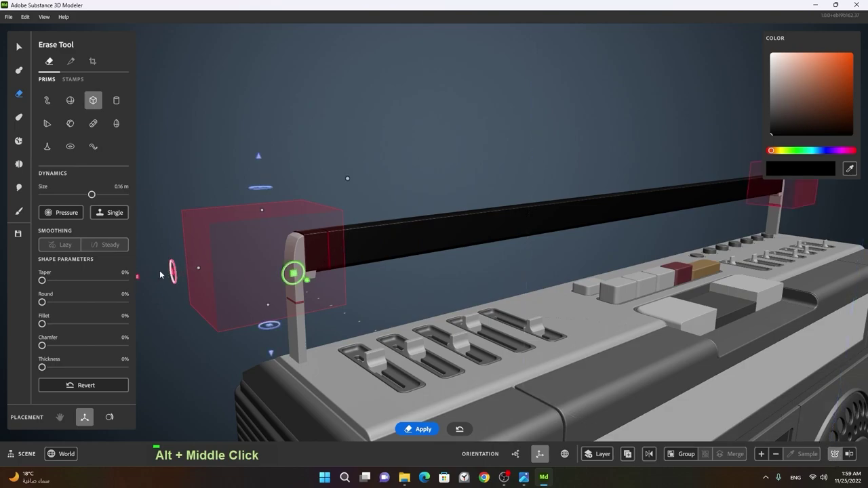
middle_click(477, 203)
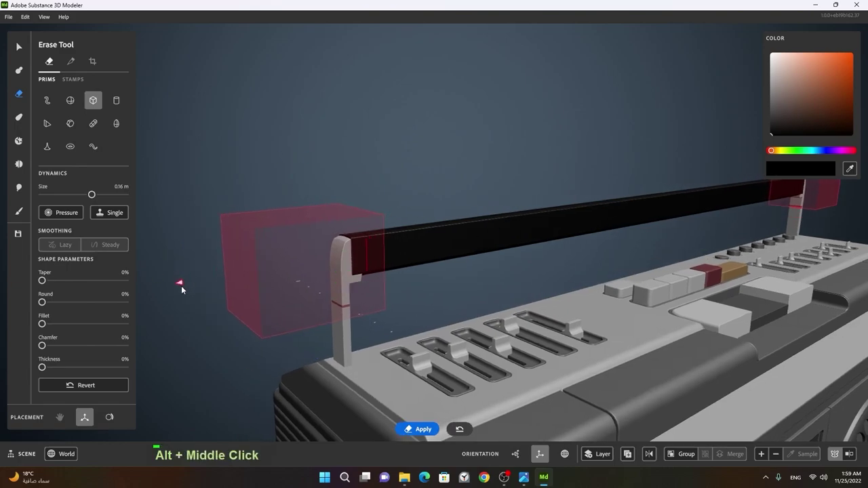
middle_click(193, 288)
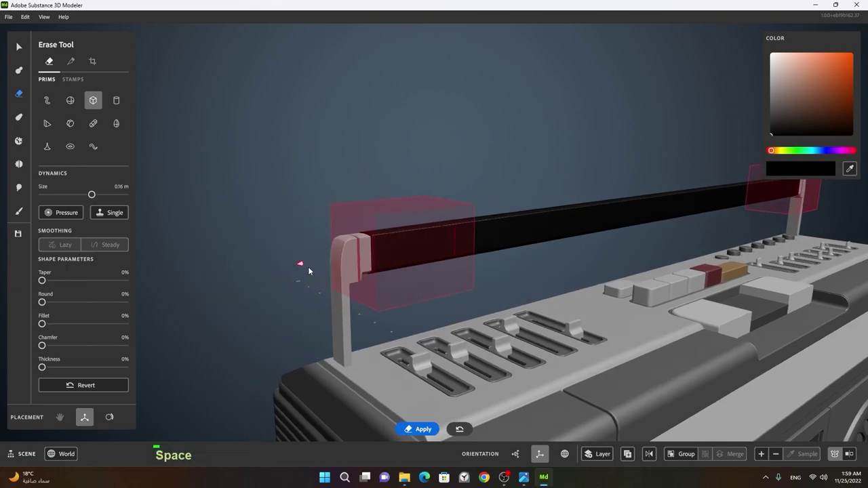
- Apply the erase to trim the bar ends where they overlap the white posts
key("space")
right_click(260, 276)
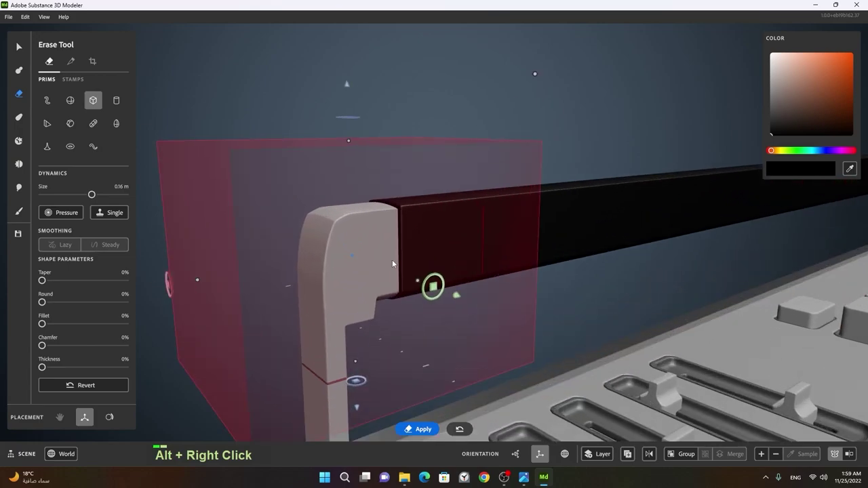
left_click(451, 267)
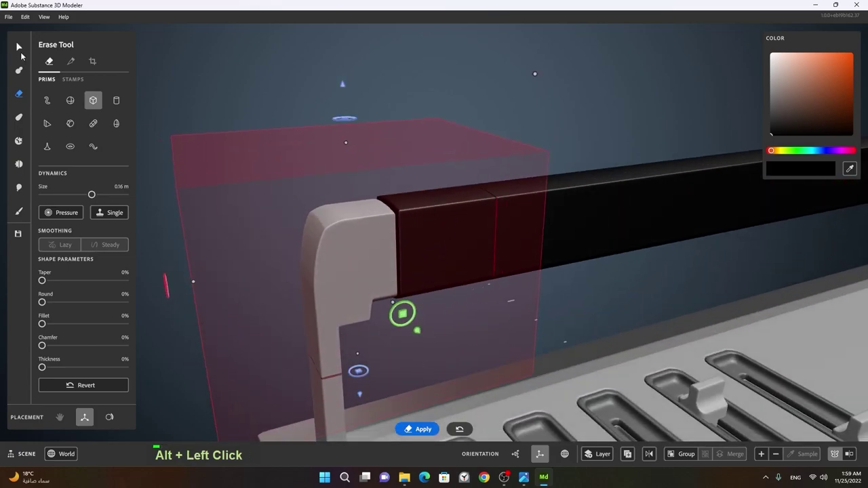